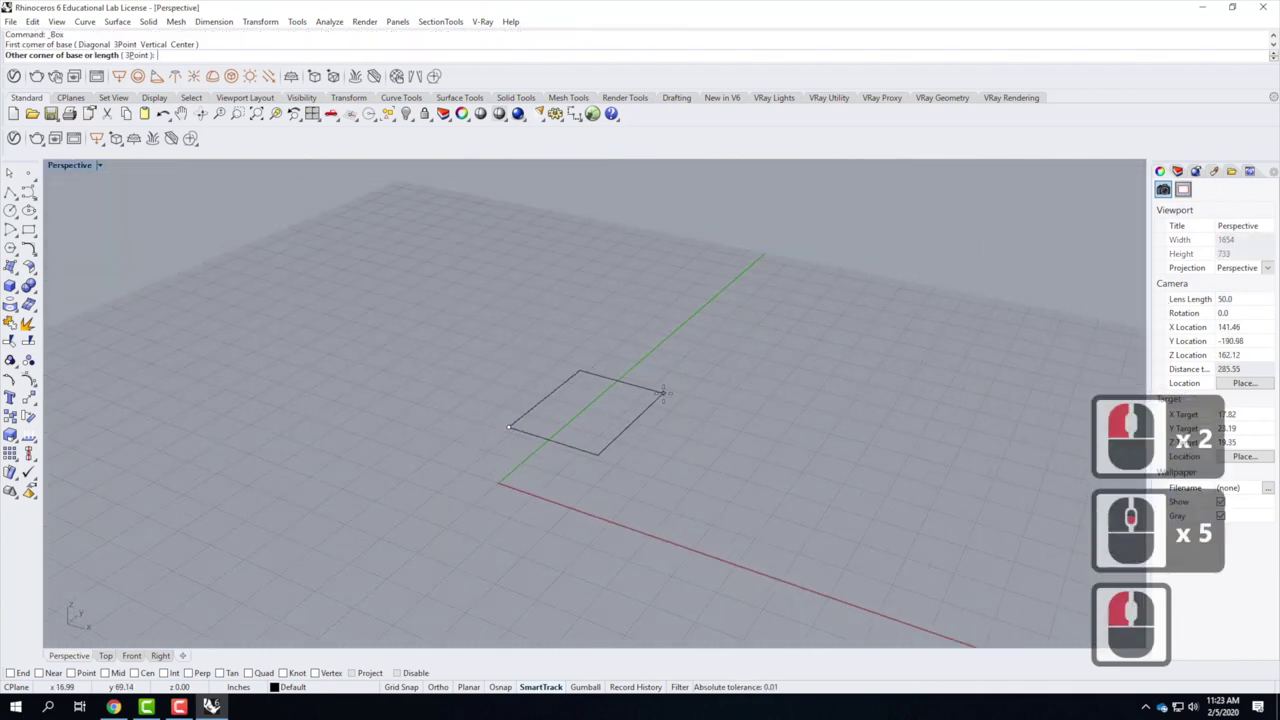
# Make the box base 4' by 4' with @4',4' and reuse the width as its height.
pyautogui.write("@4'4")
pyautogui.press('Return')
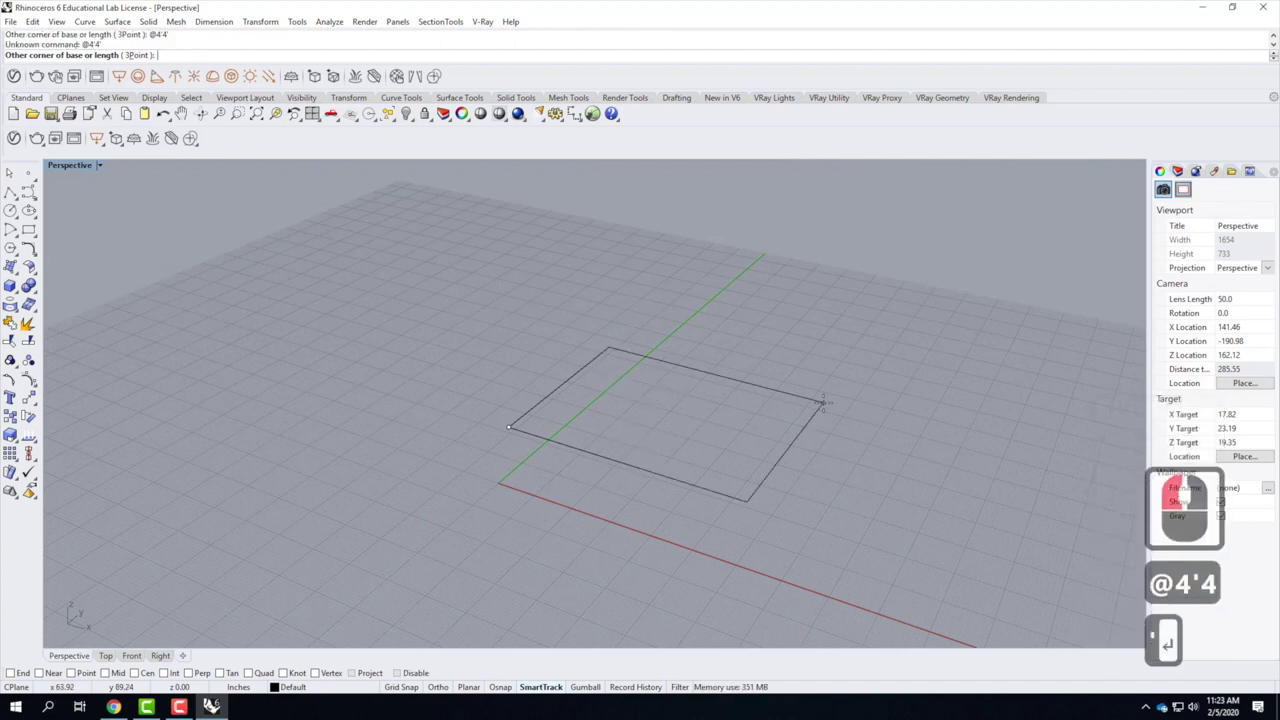
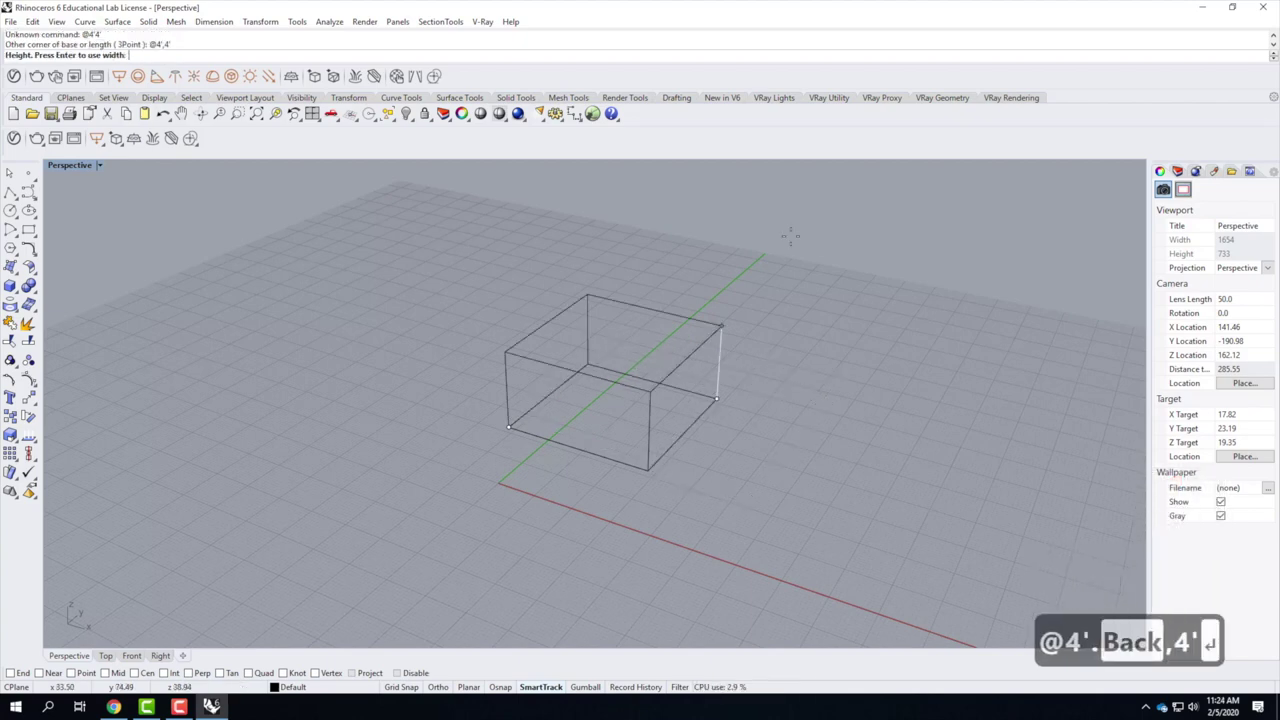
pyautogui.press('Return')
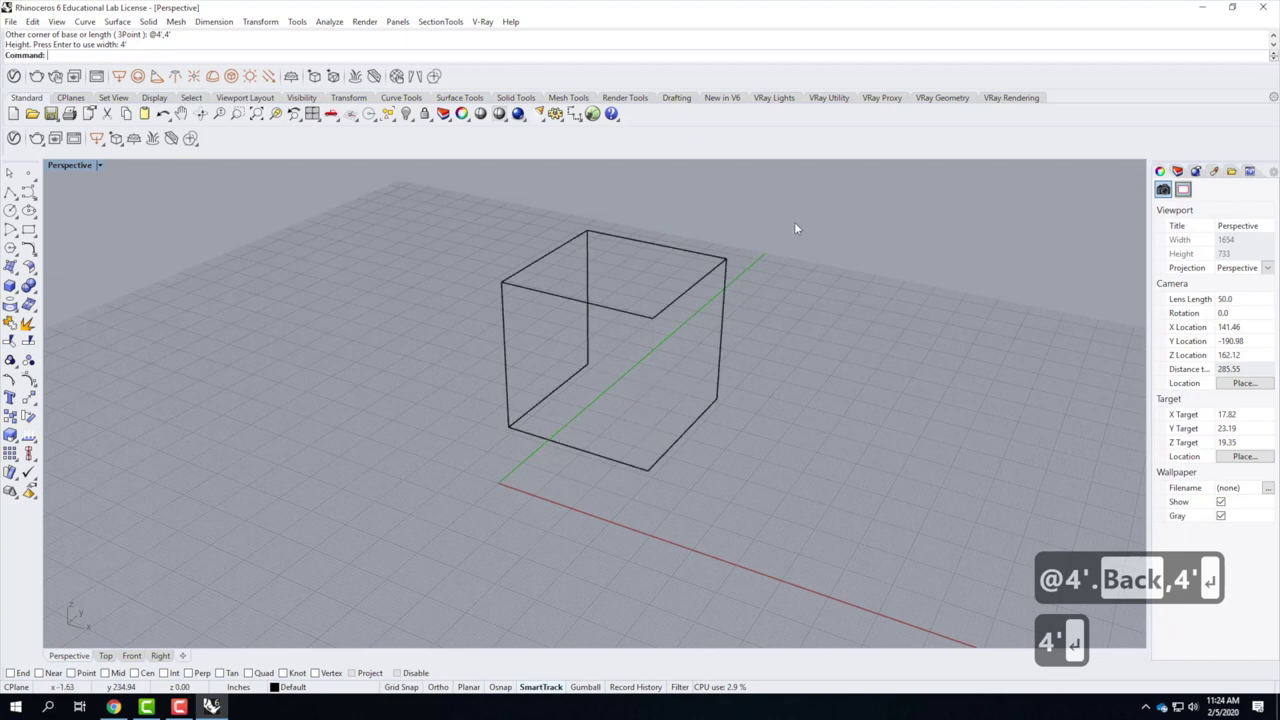
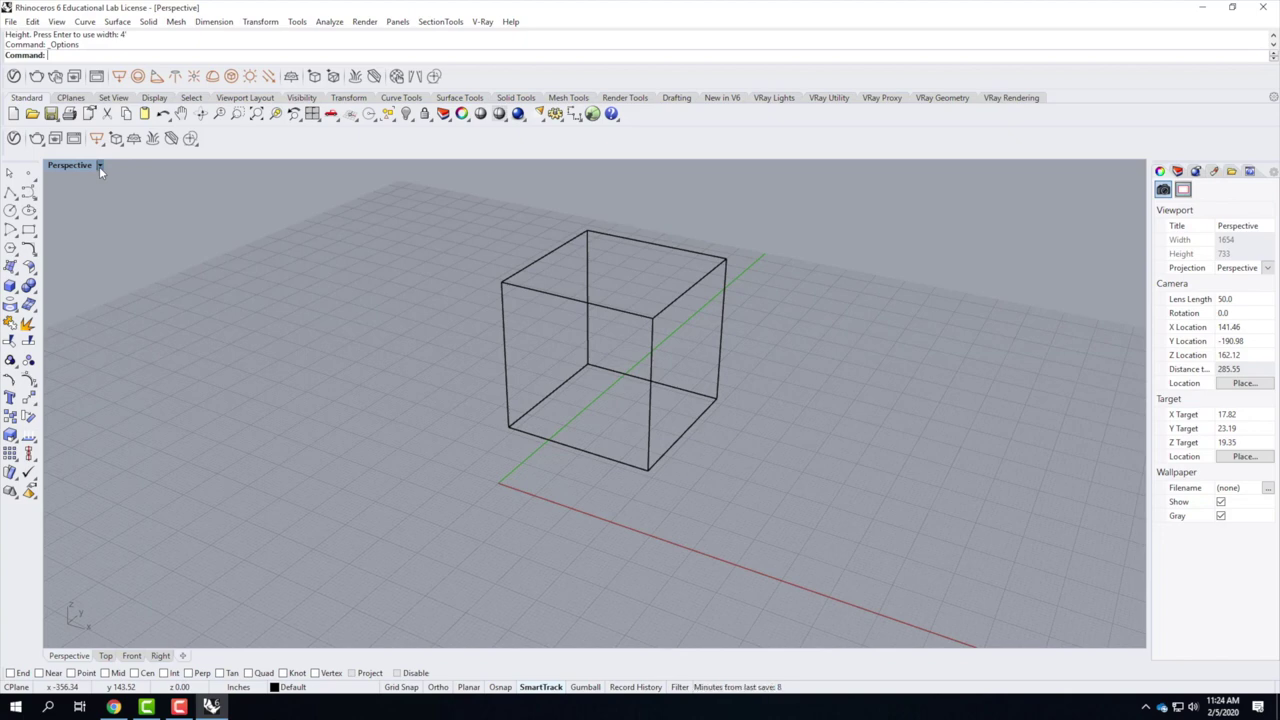
# Switch the Perspective viewport to Shaded display and pan closer to the cube.
pyautogui.click(105, 170)
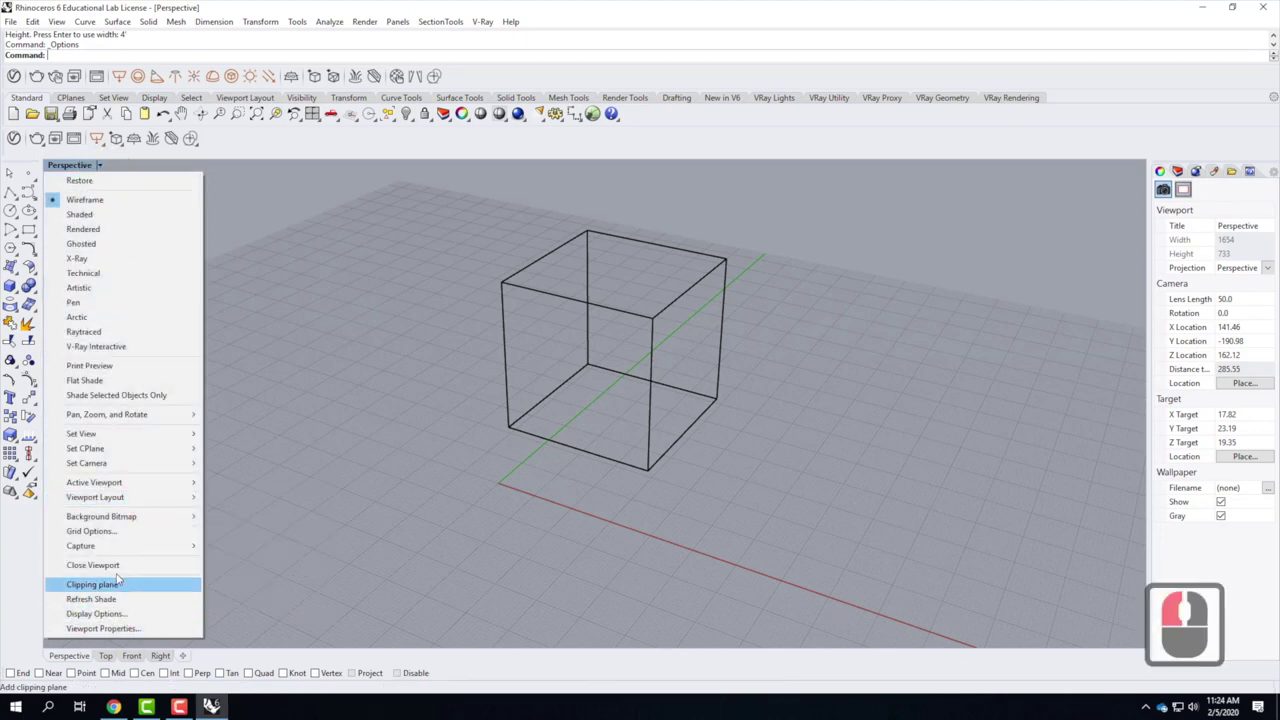
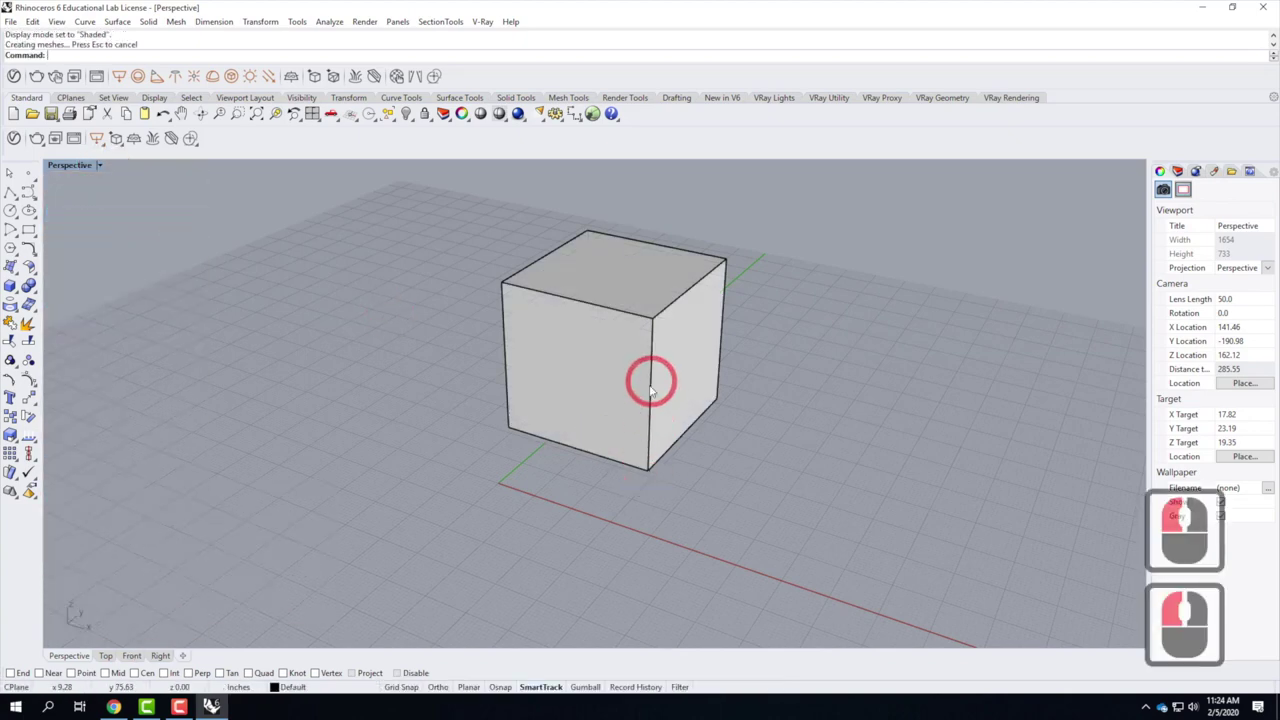
pyautogui.middleClick(425, 446)
pyautogui.middleClick(591, 306)
pyautogui.middleClick(592, 330)
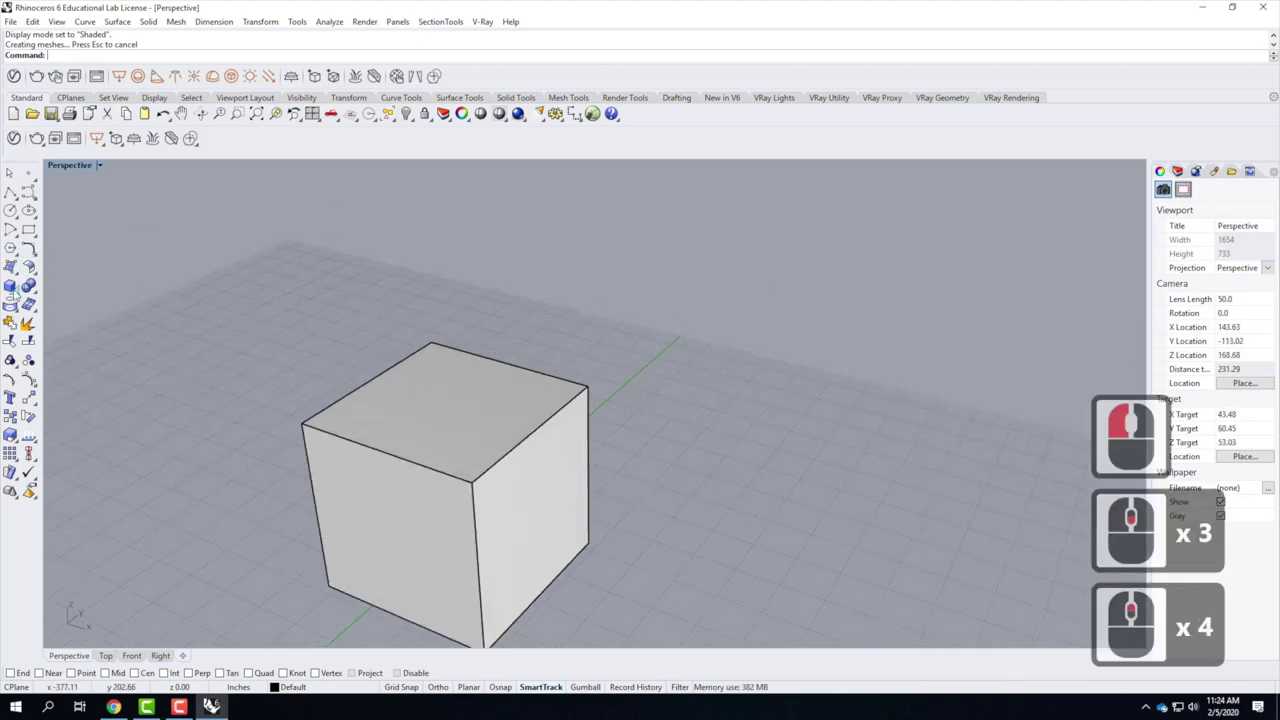
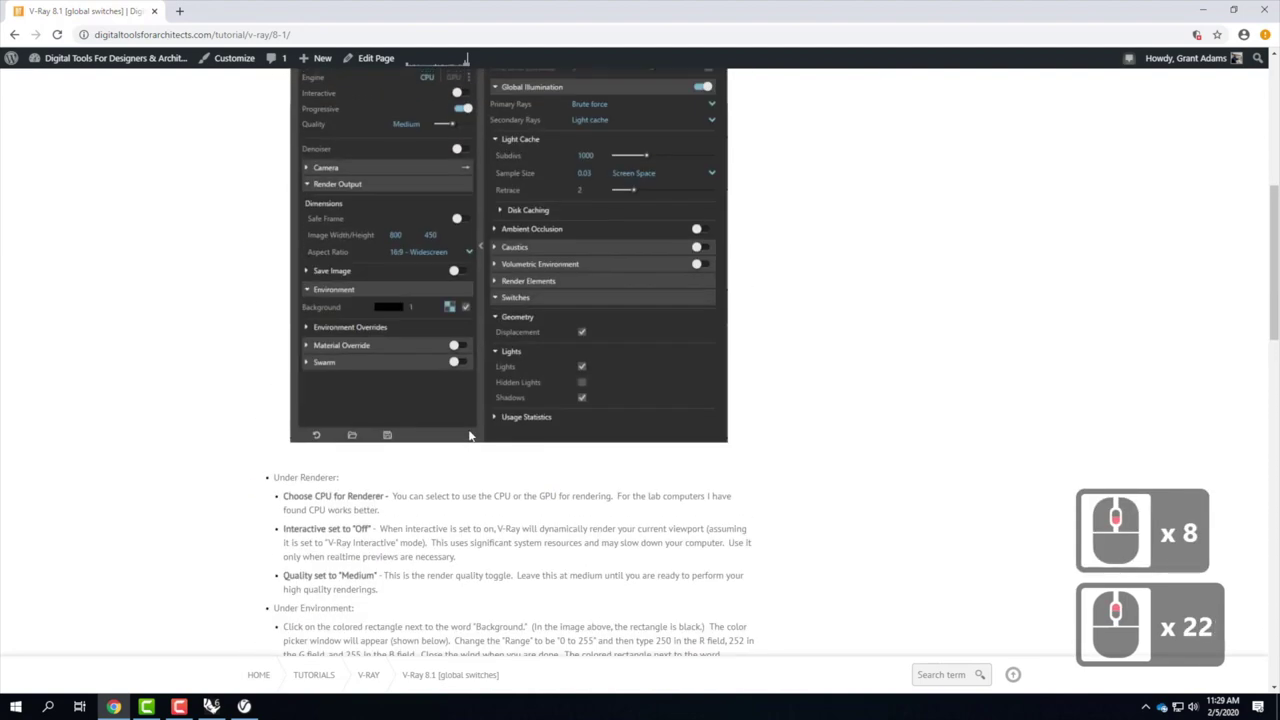
# Review the V-Ray Camera exposure settings and collapse them again above Render Output.
pyautogui.click(699, 126)
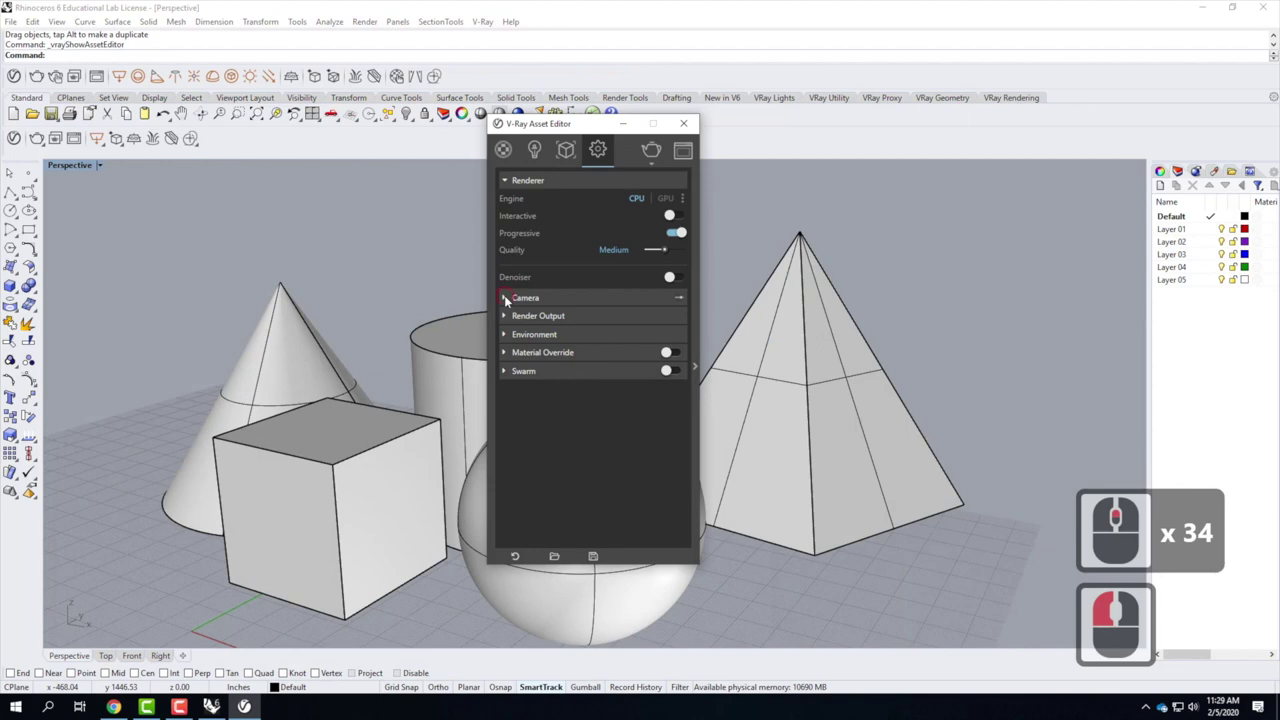
pyautogui.click(510, 298)
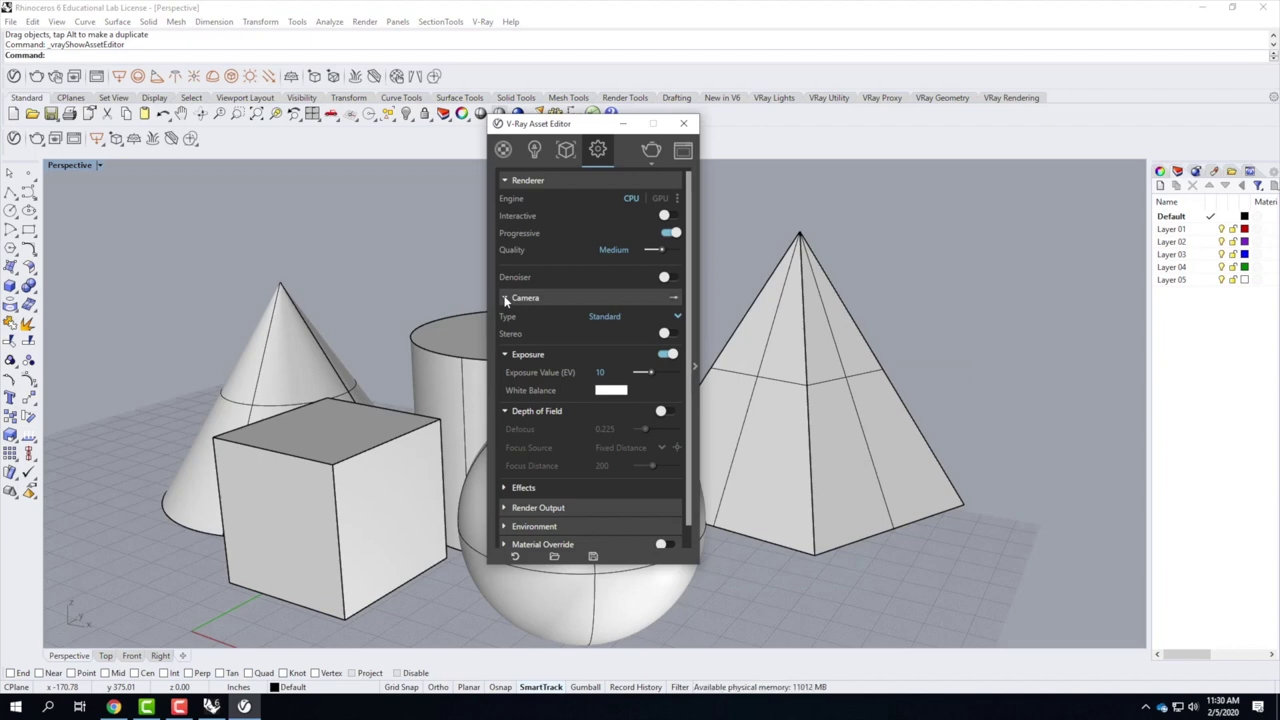
pyautogui.click(510, 298)
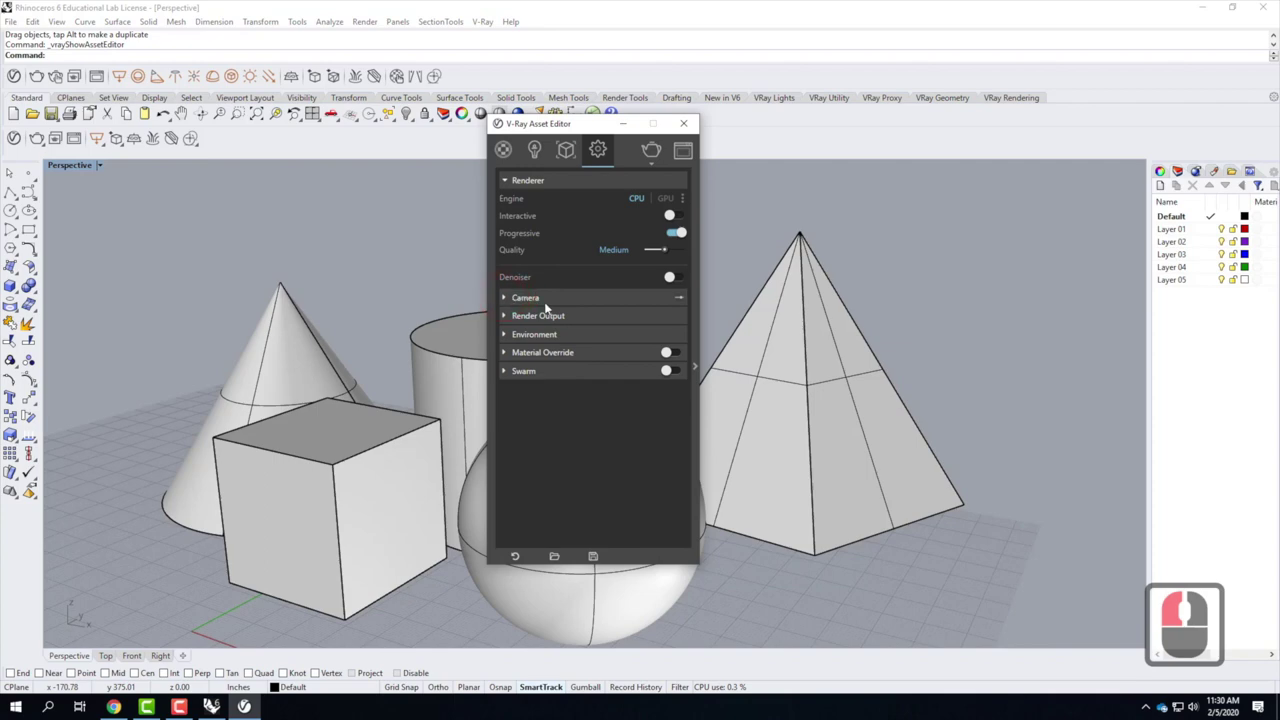
# Review the 800 by 450, 16:9 Render Output and its Save Image file path option.
pyautogui.click(507, 318)
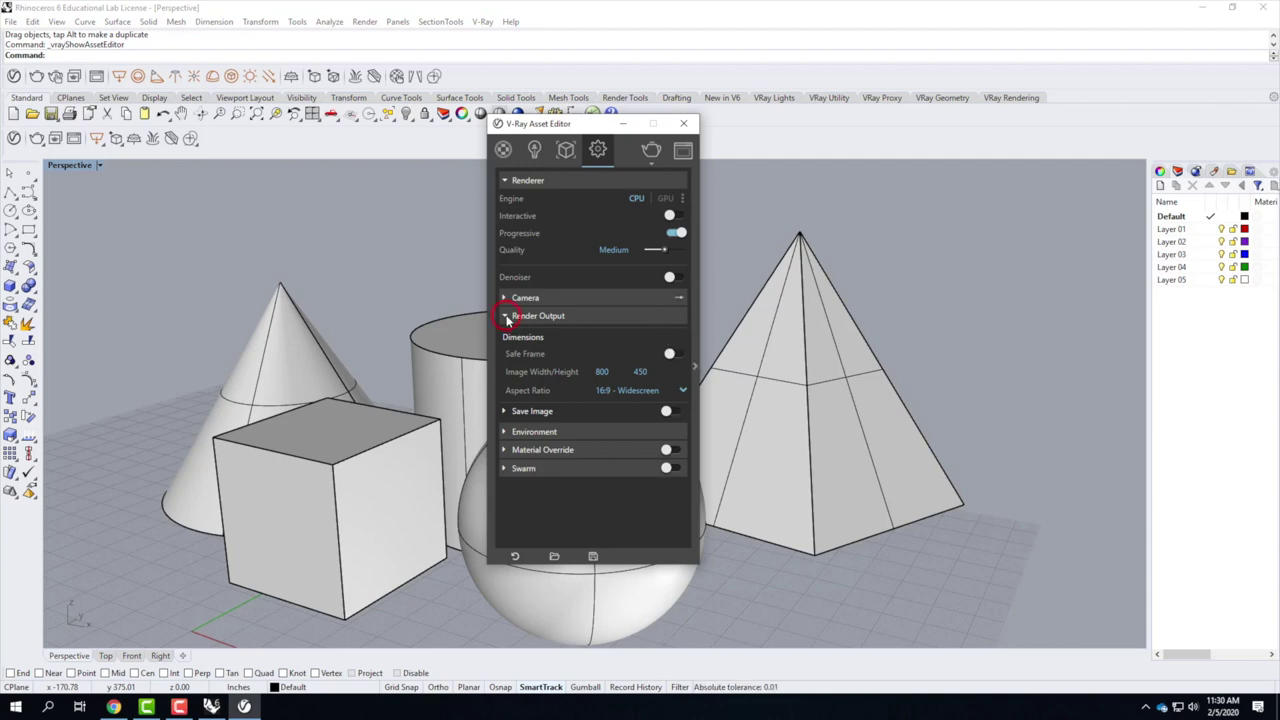
pyautogui.click(512, 318)
pyautogui.click(512, 318)
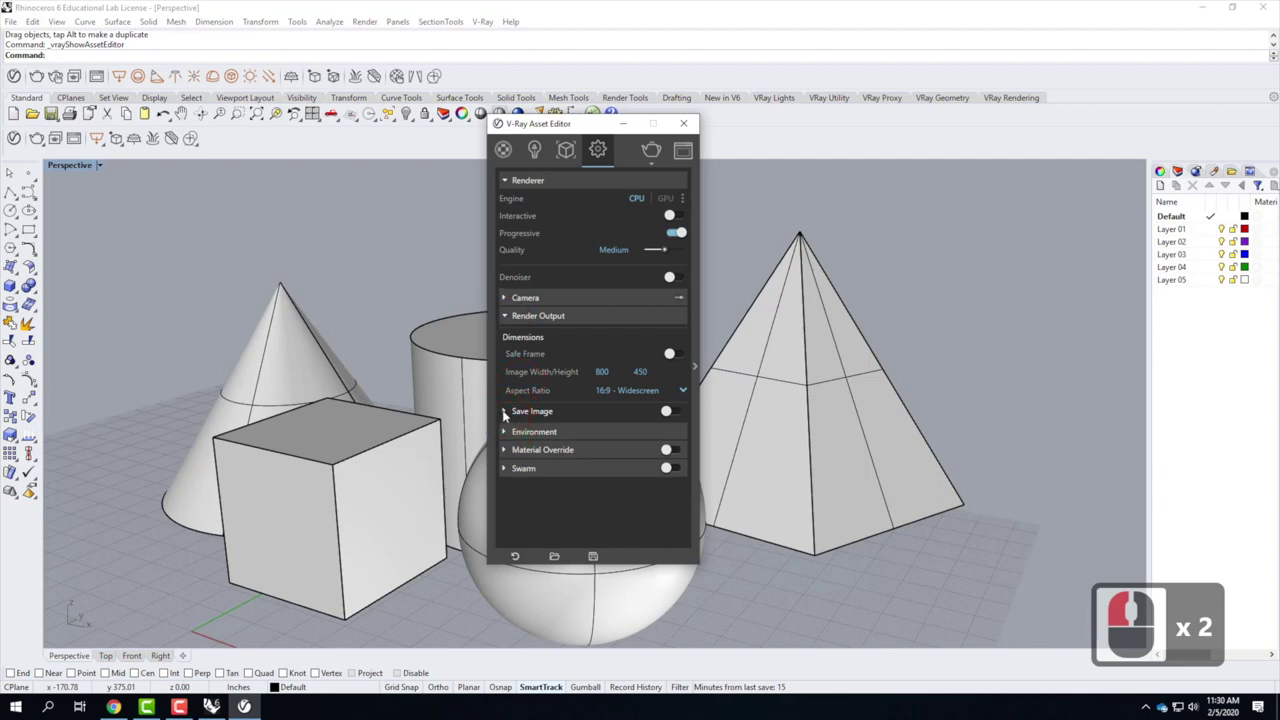
pyautogui.click(507, 411)
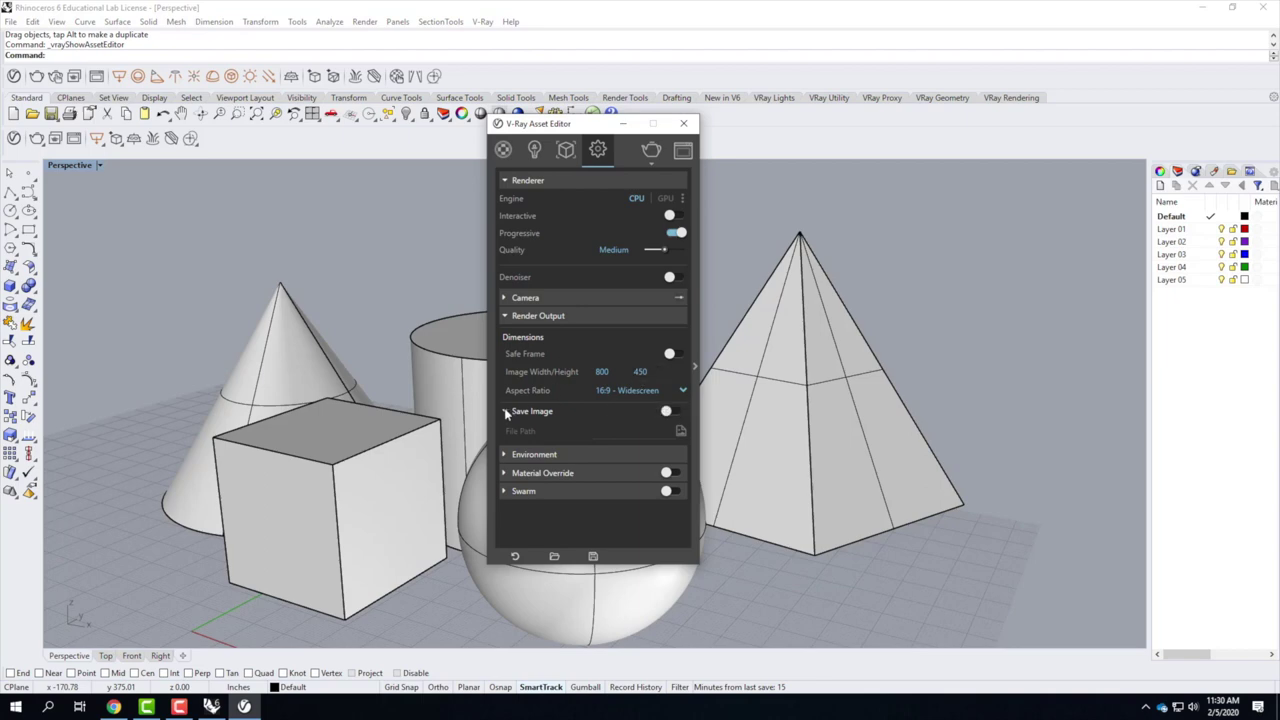
pyautogui.click(506, 410)
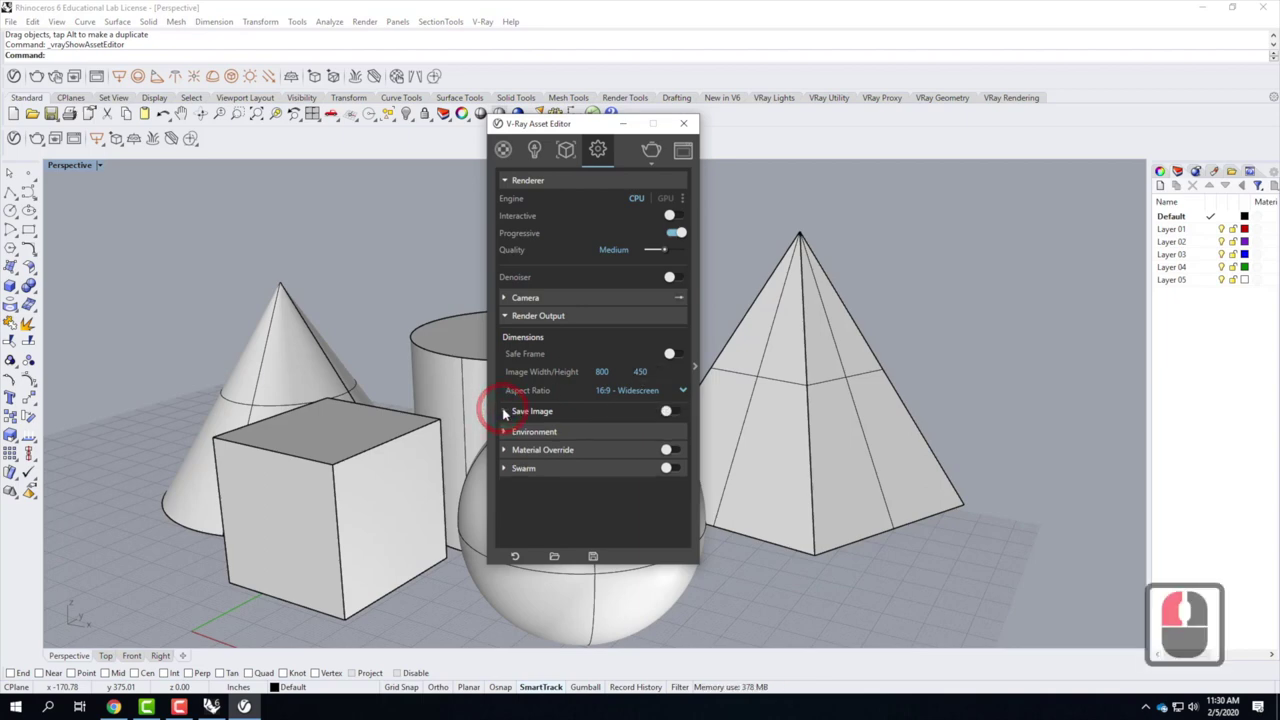
# Collapse Render Output and expand Environment to show the black background colour.
pyautogui.click(508, 314)
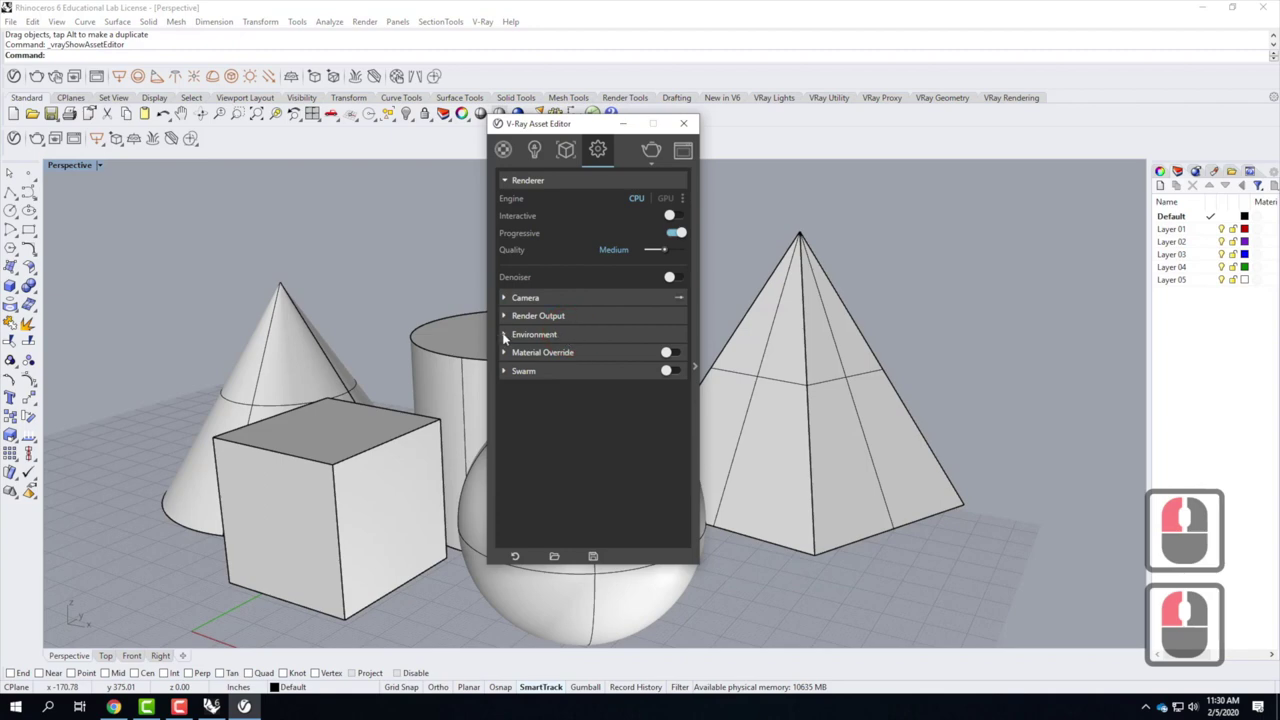
pyautogui.click(506, 335)
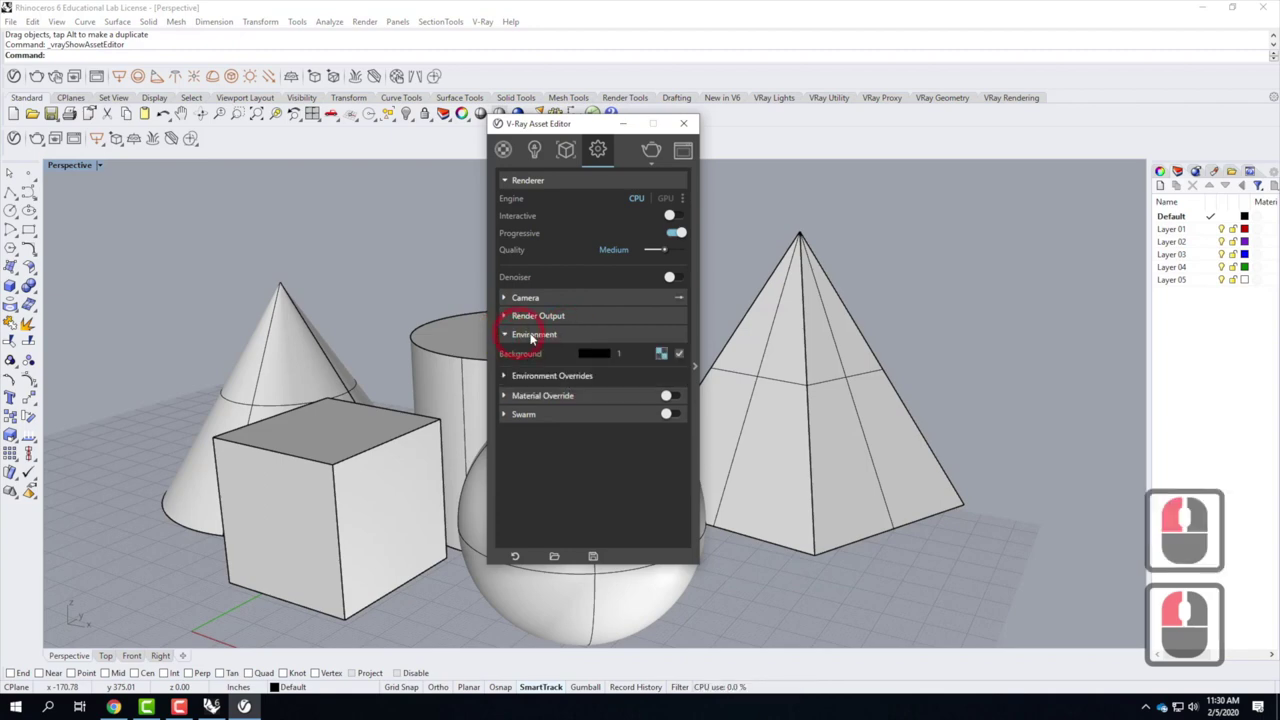
pyautogui.moveTo(574, 322); pyautogui.dragTo(526, 344)
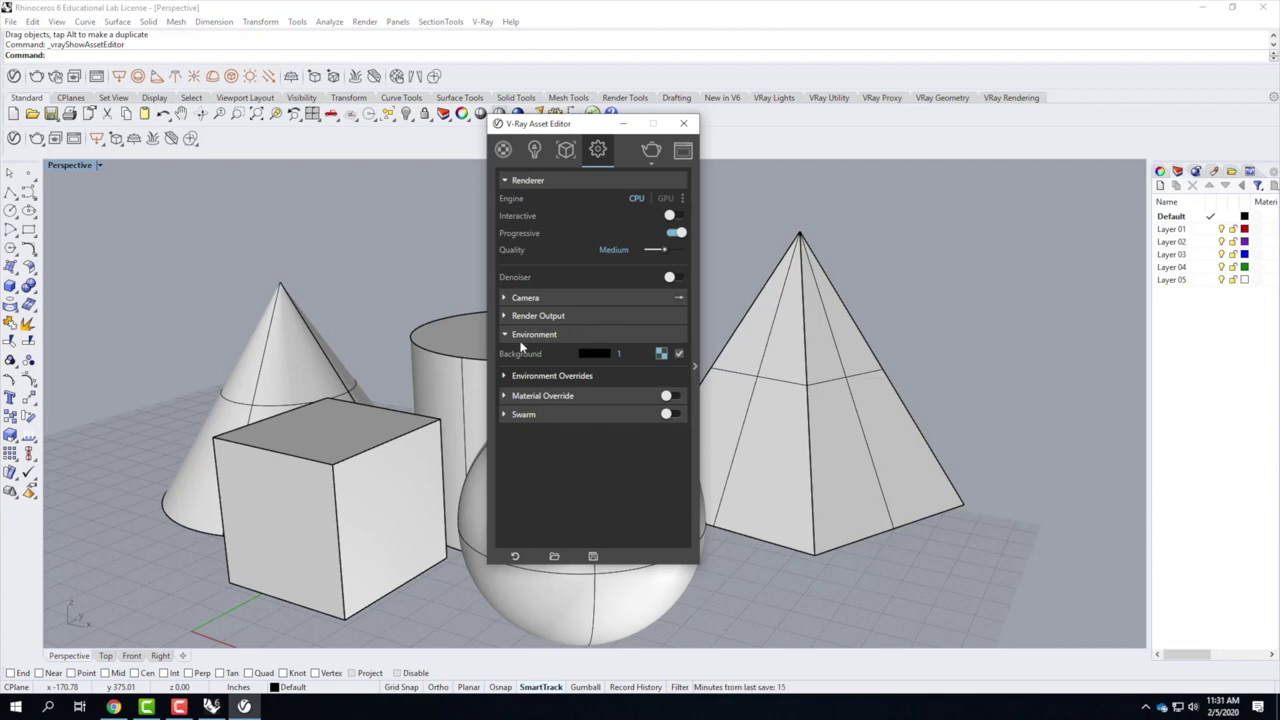
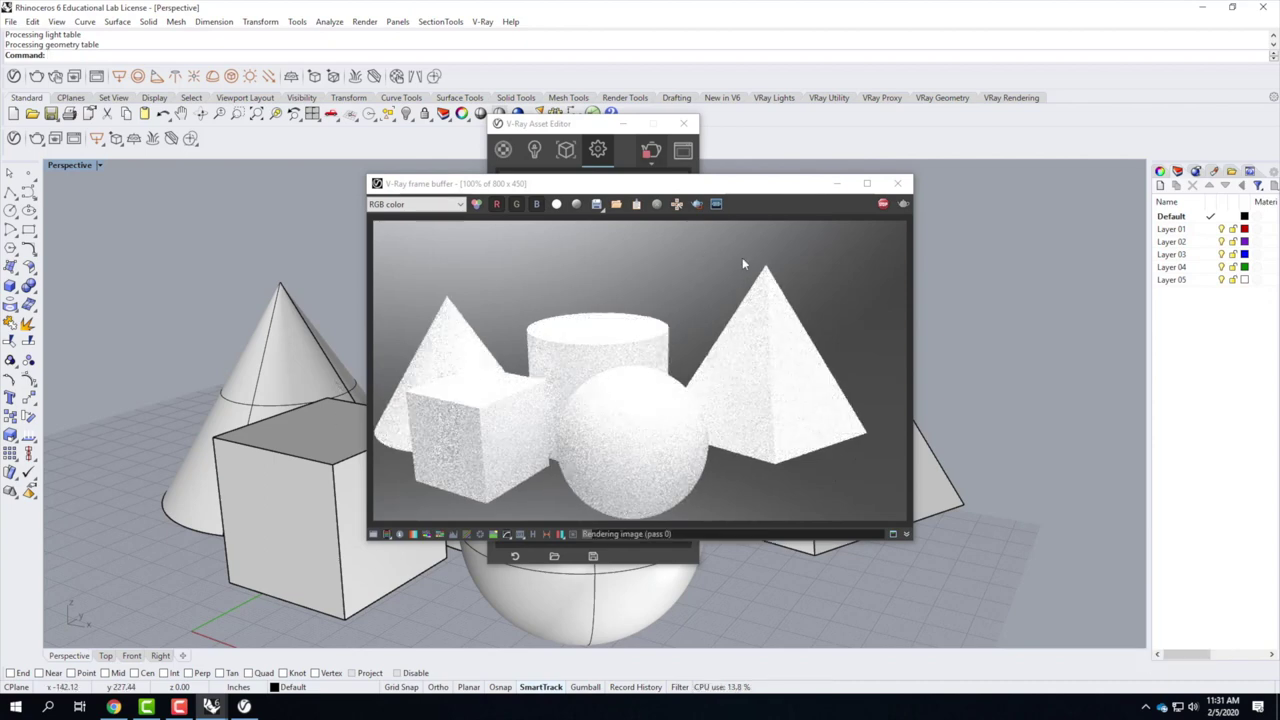
# Close the V-Ray frame buffer after the test render.
pyautogui.click(896, 197)
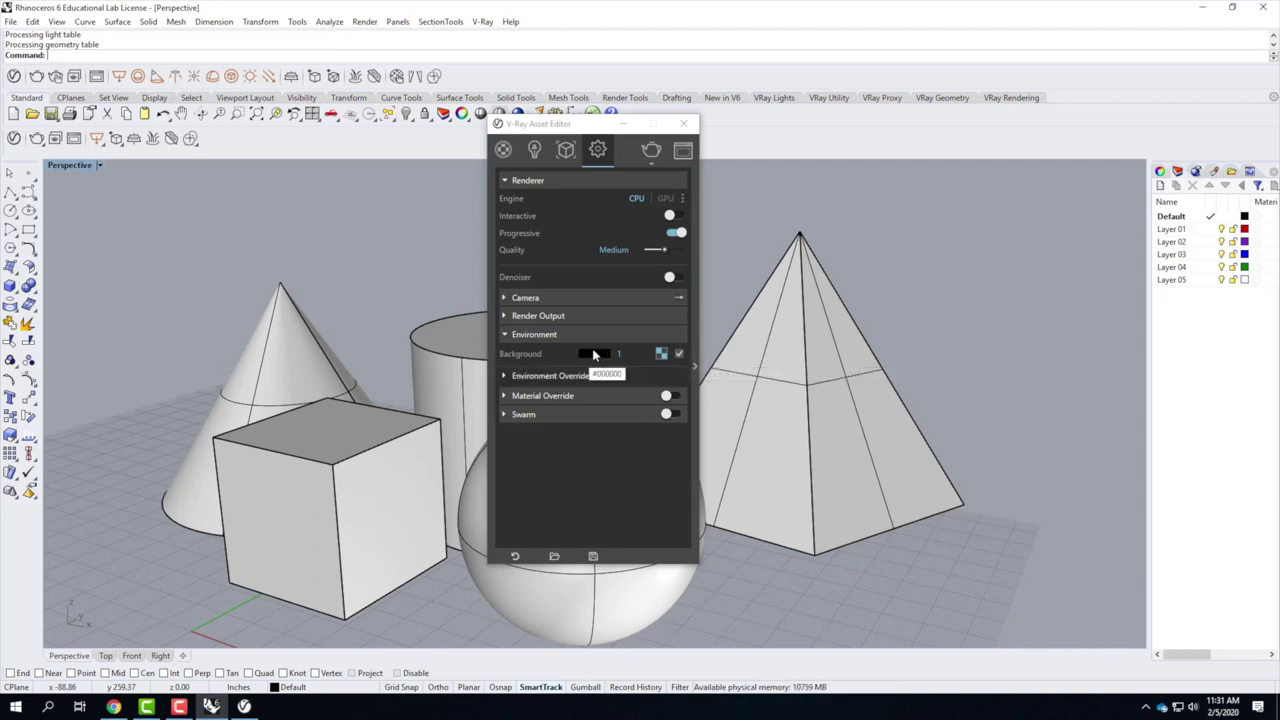
# Set the Environment background colour to white, re-render and close the frame buffer.
pyautogui.click(599, 354)
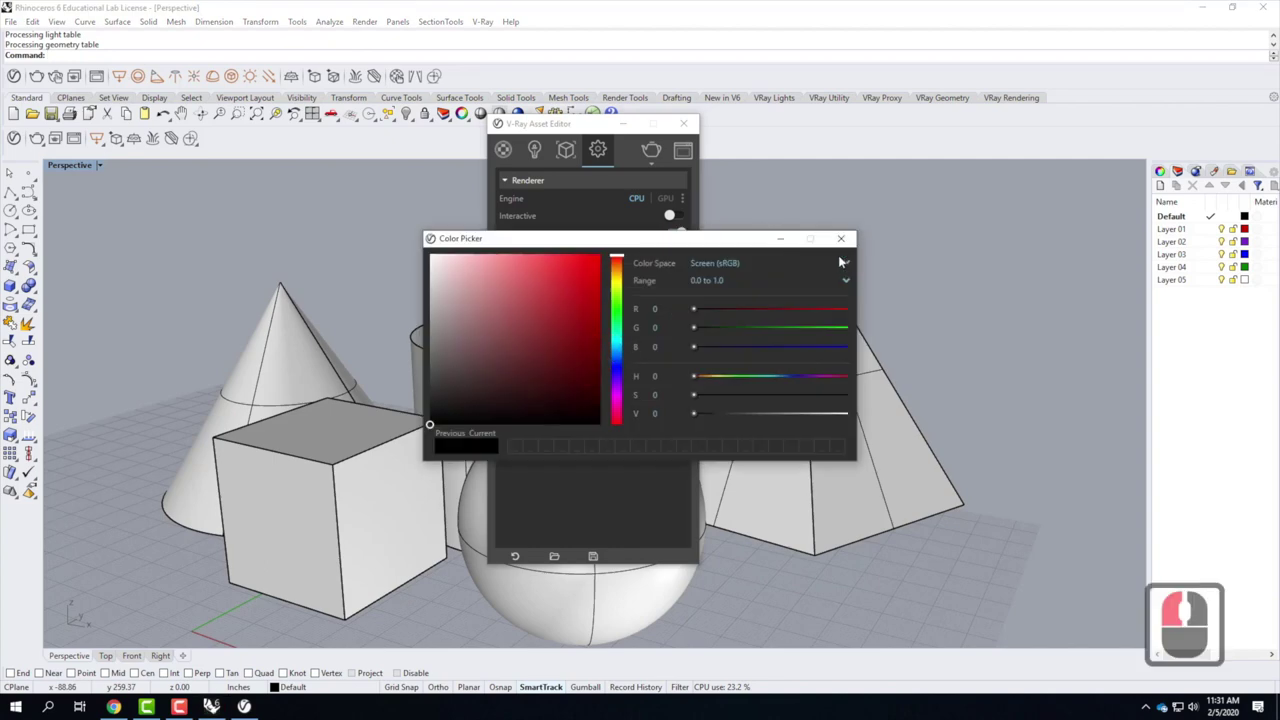
pyautogui.click(817, 261)
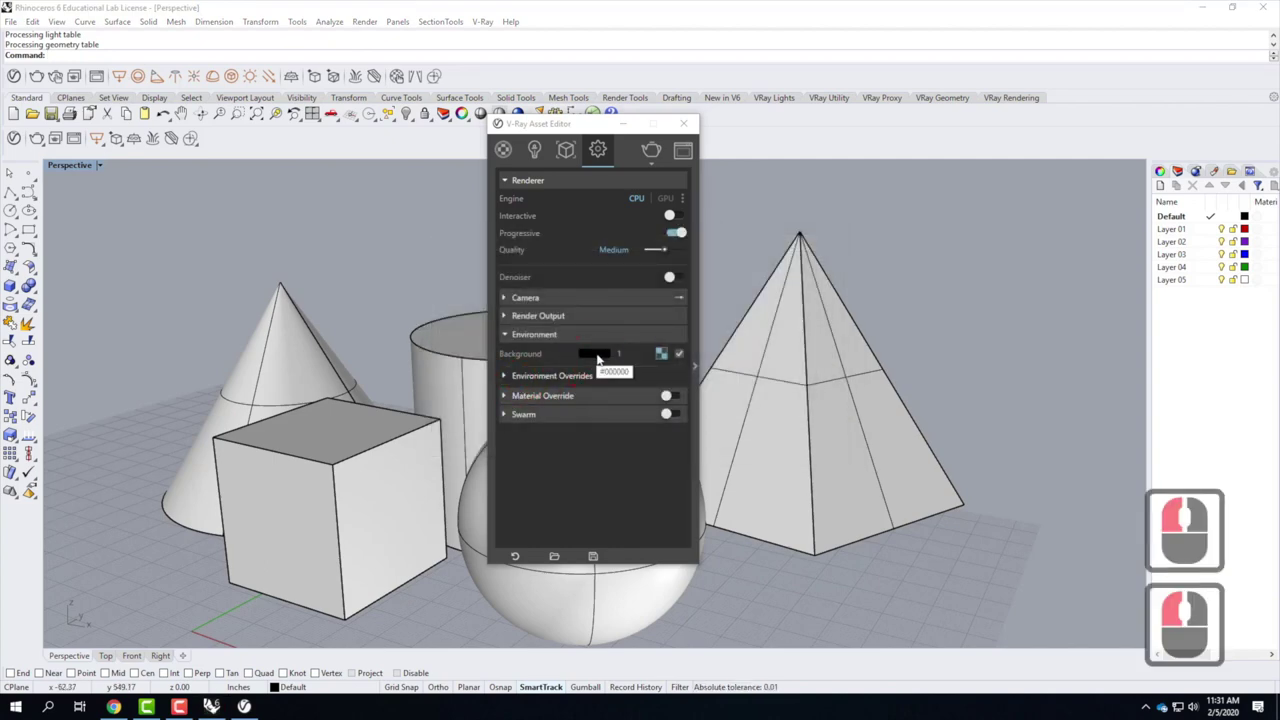
pyautogui.click(602, 356)
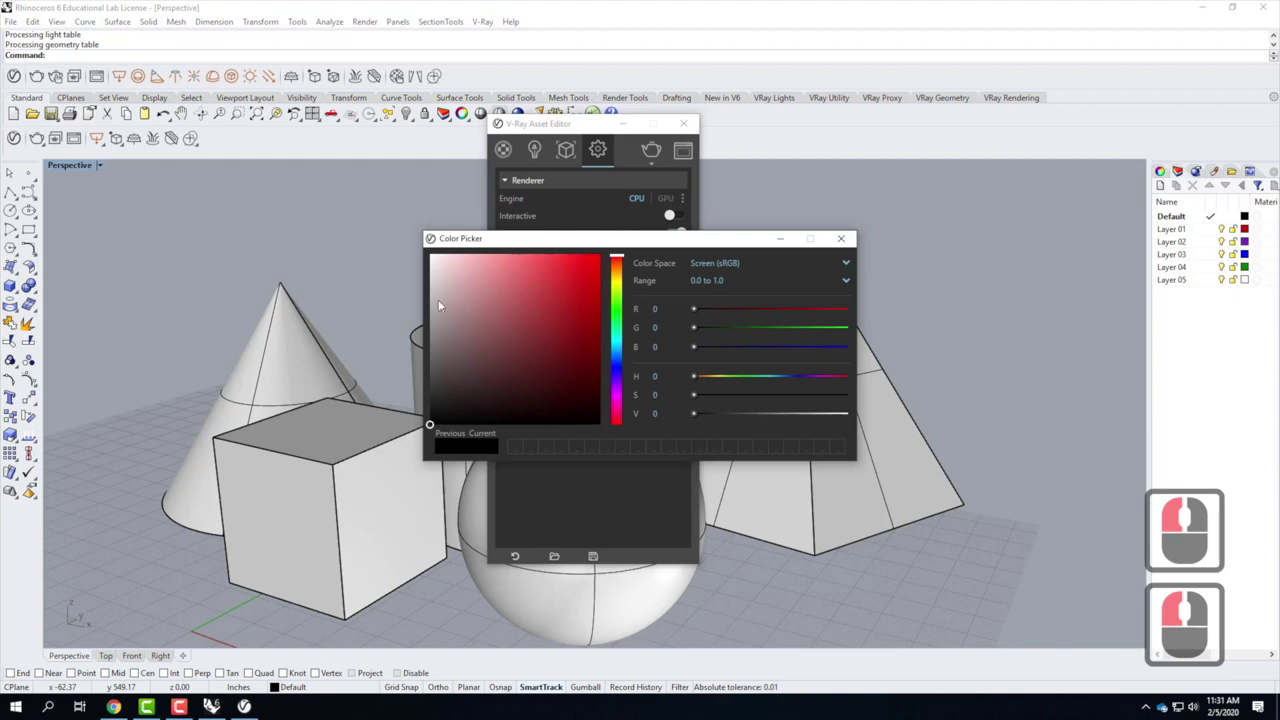
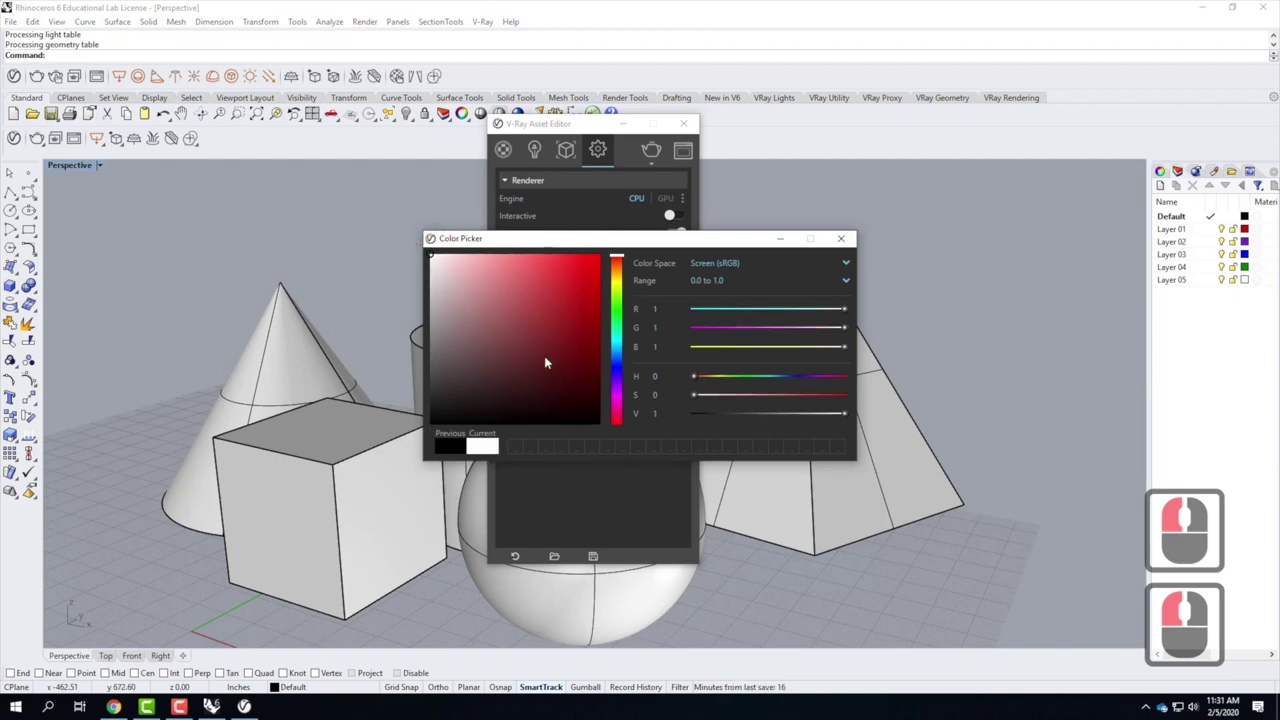
pyautogui.click(826, 260)
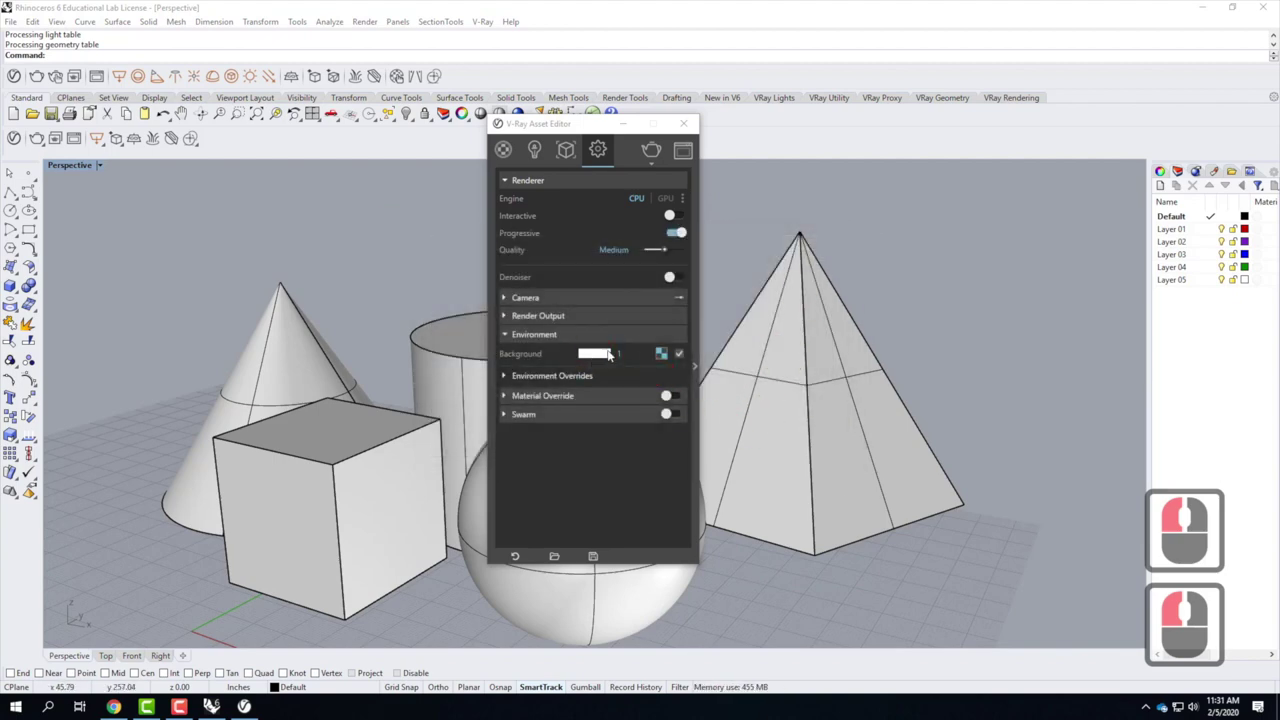
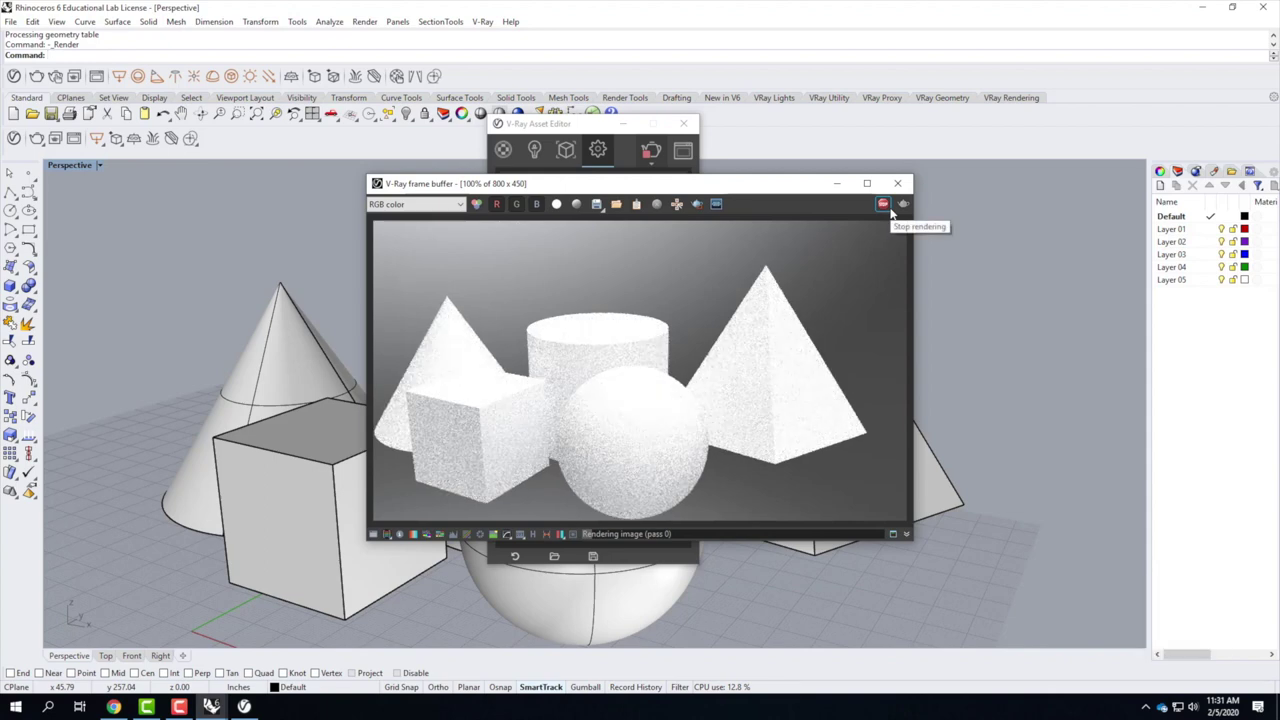
pyautogui.click(845, 208)
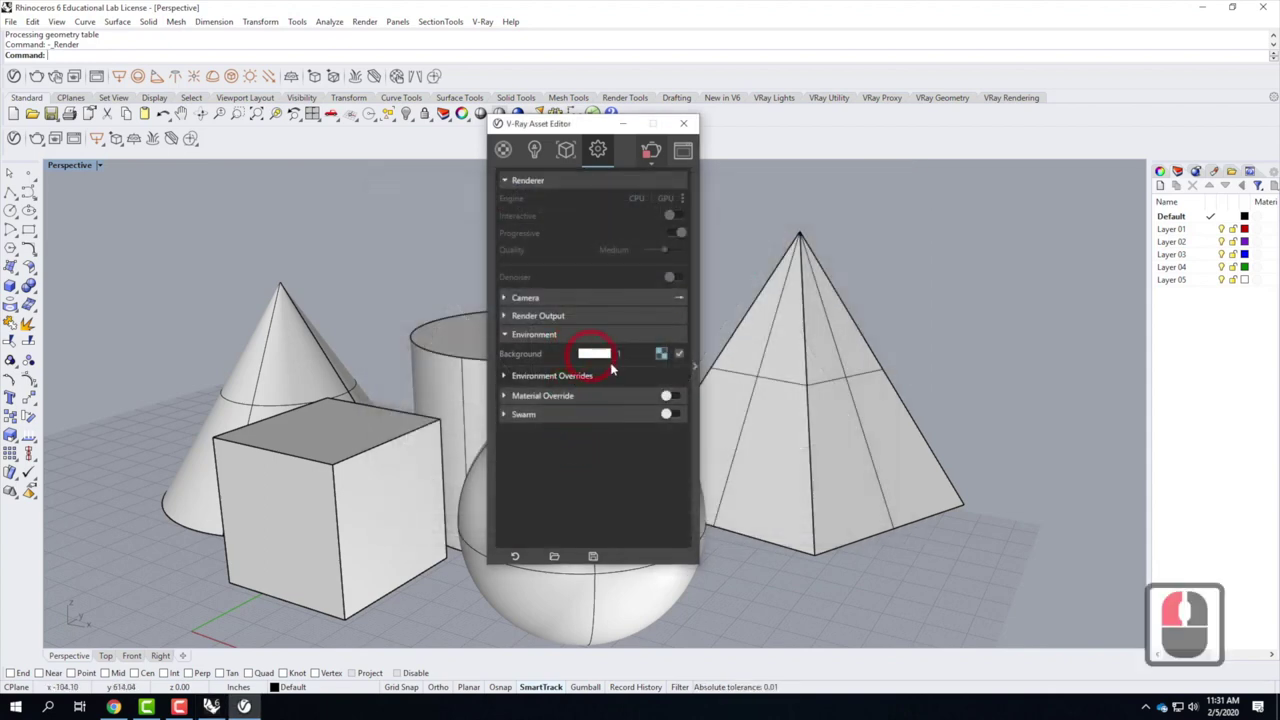
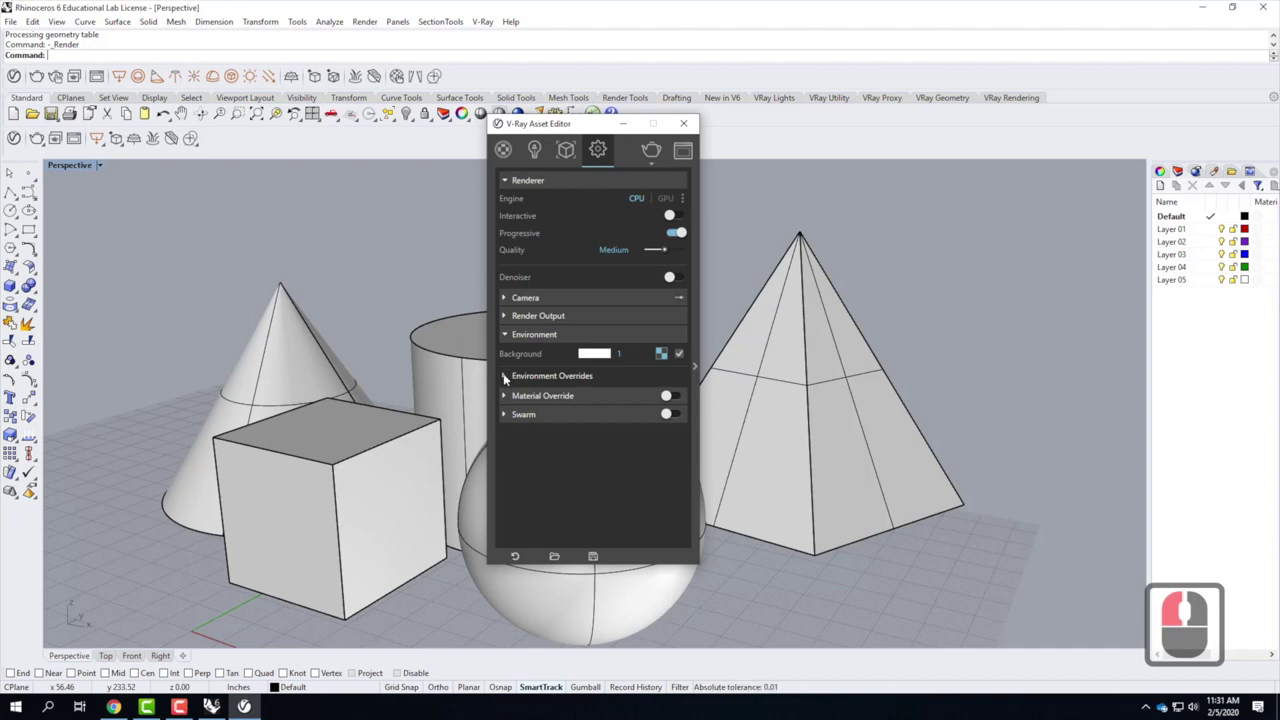
# Review the Environment Overrides options and collapse them again.
pyautogui.click(508, 377)
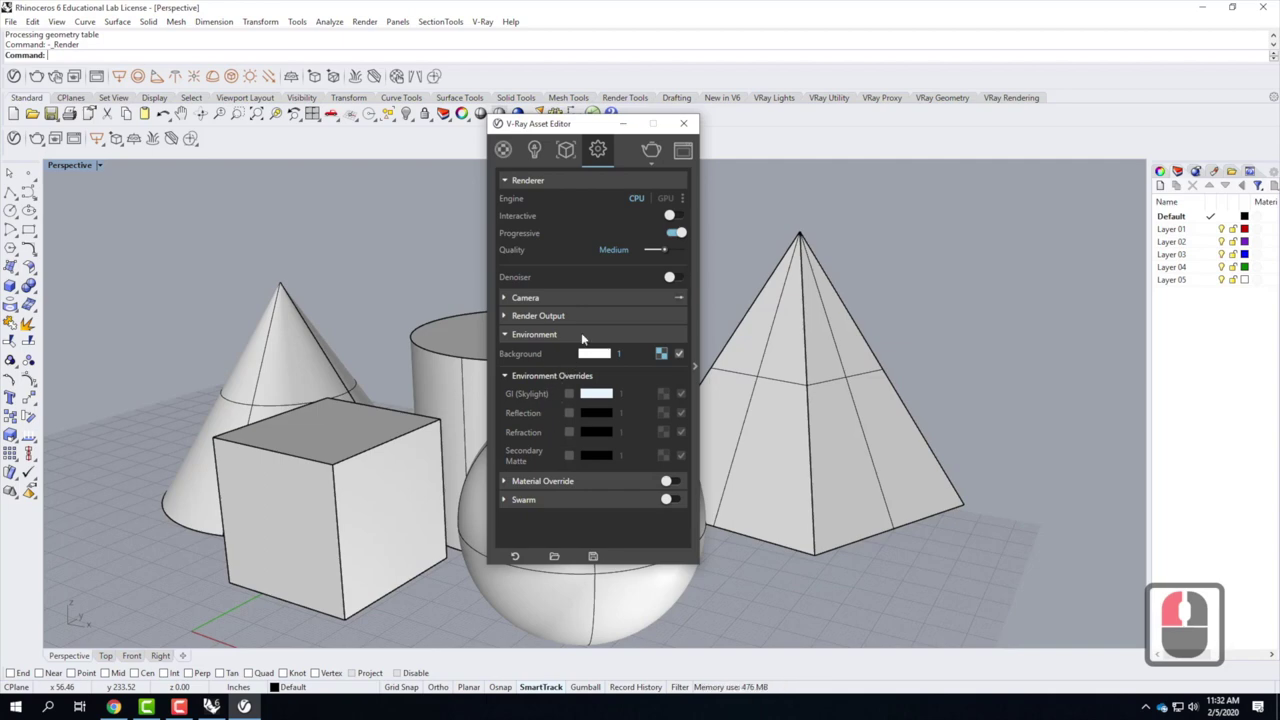
pyautogui.moveTo(519, 376); pyautogui.dragTo(571, 202)
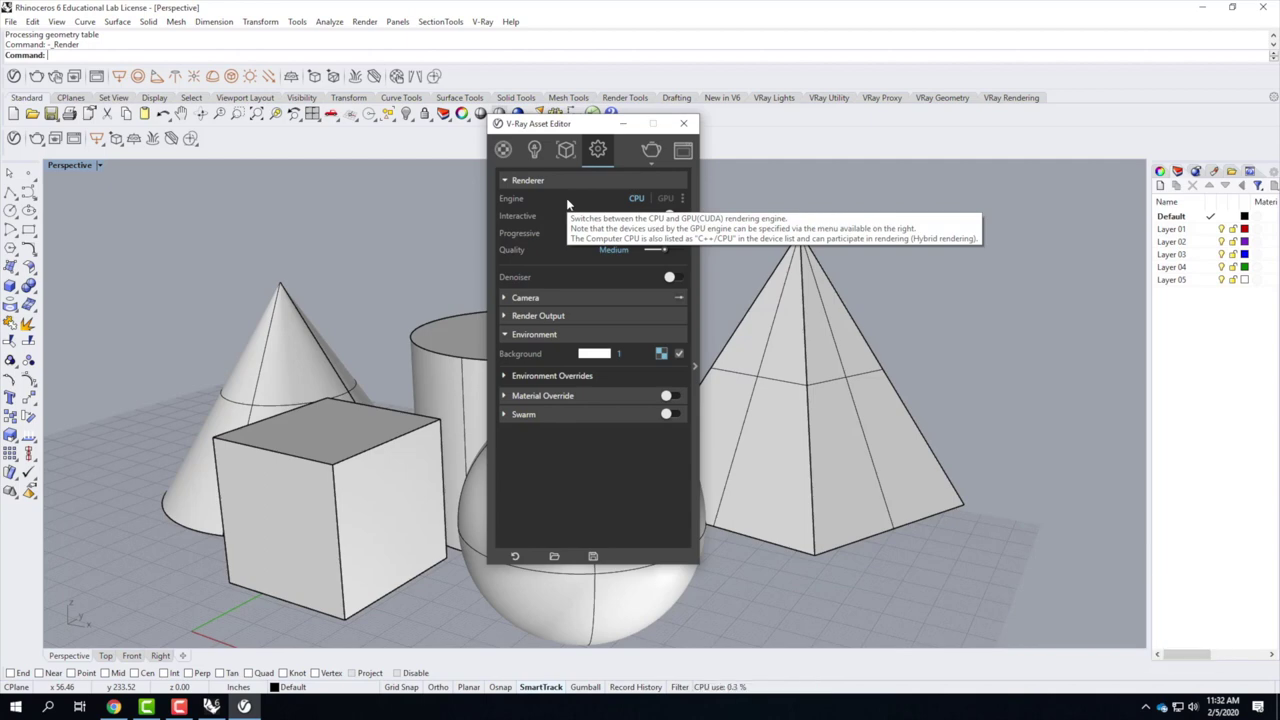
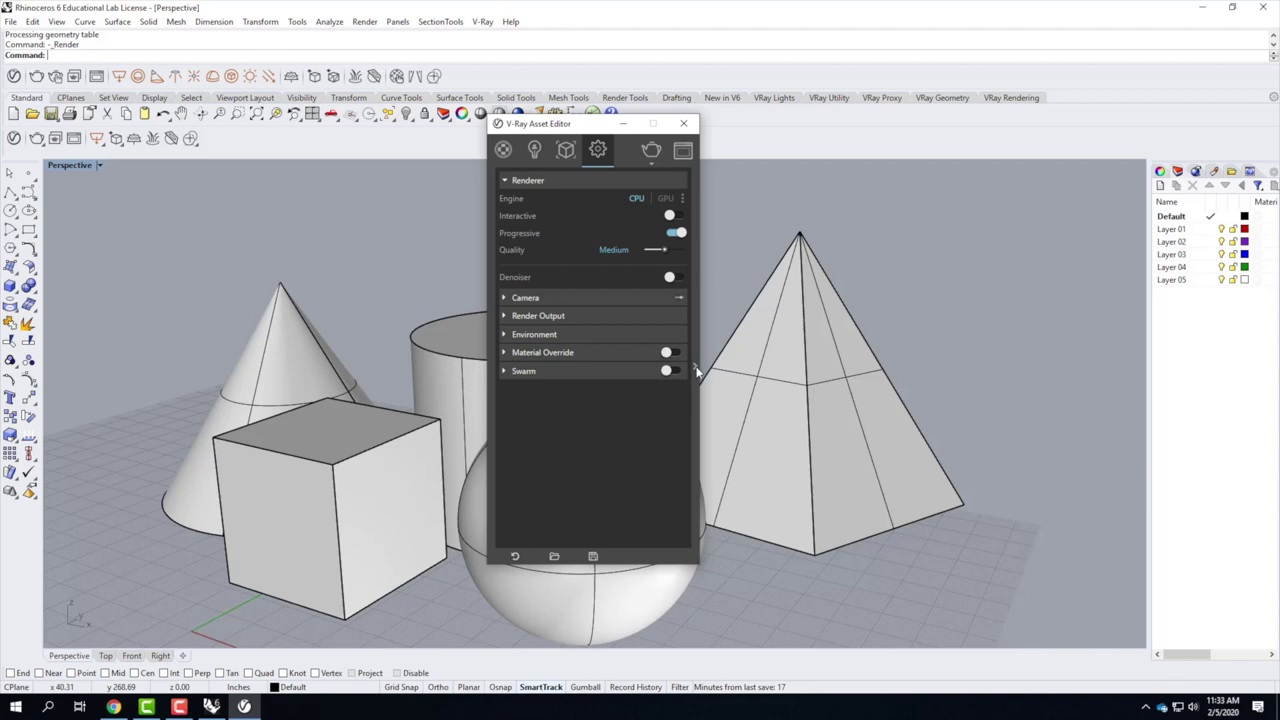
# Reveal the advanced V-Ray panel and review the Raytrace and Global Illumination rollouts.
pyautogui.moveTo(700, 368); pyautogui.dragTo(781, 264)
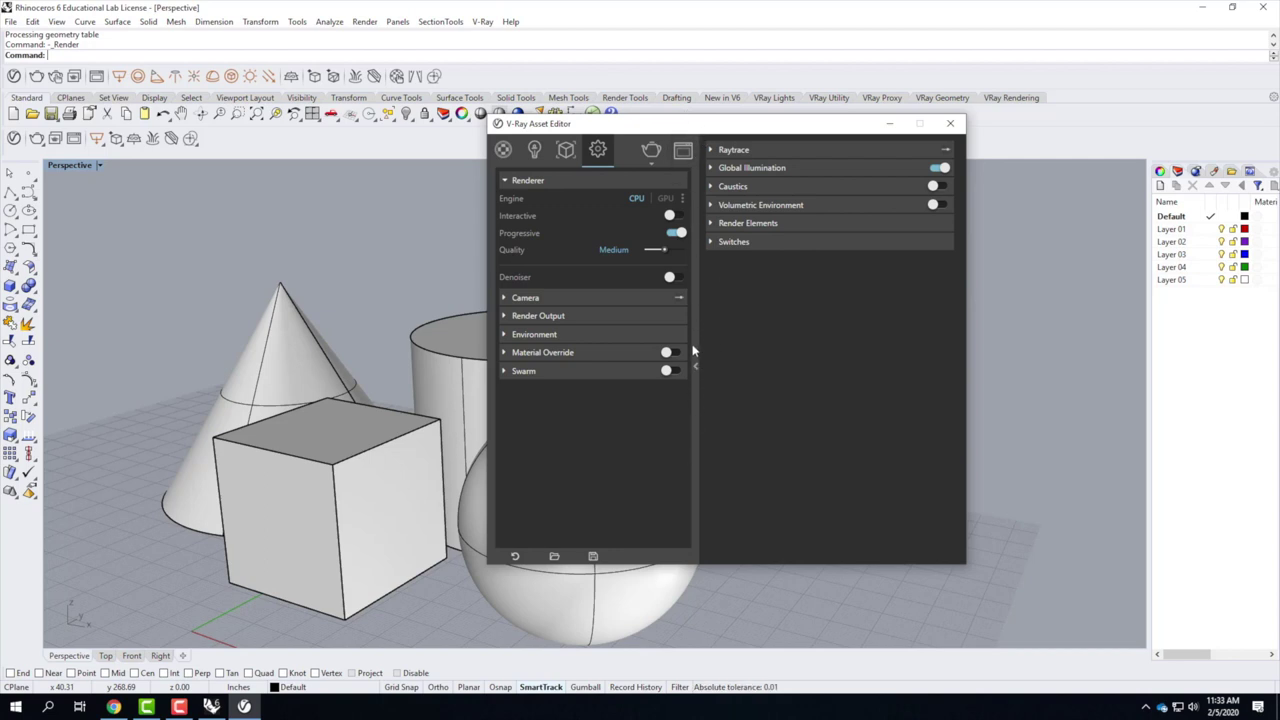
pyautogui.click(699, 356)
pyautogui.click(700, 356)
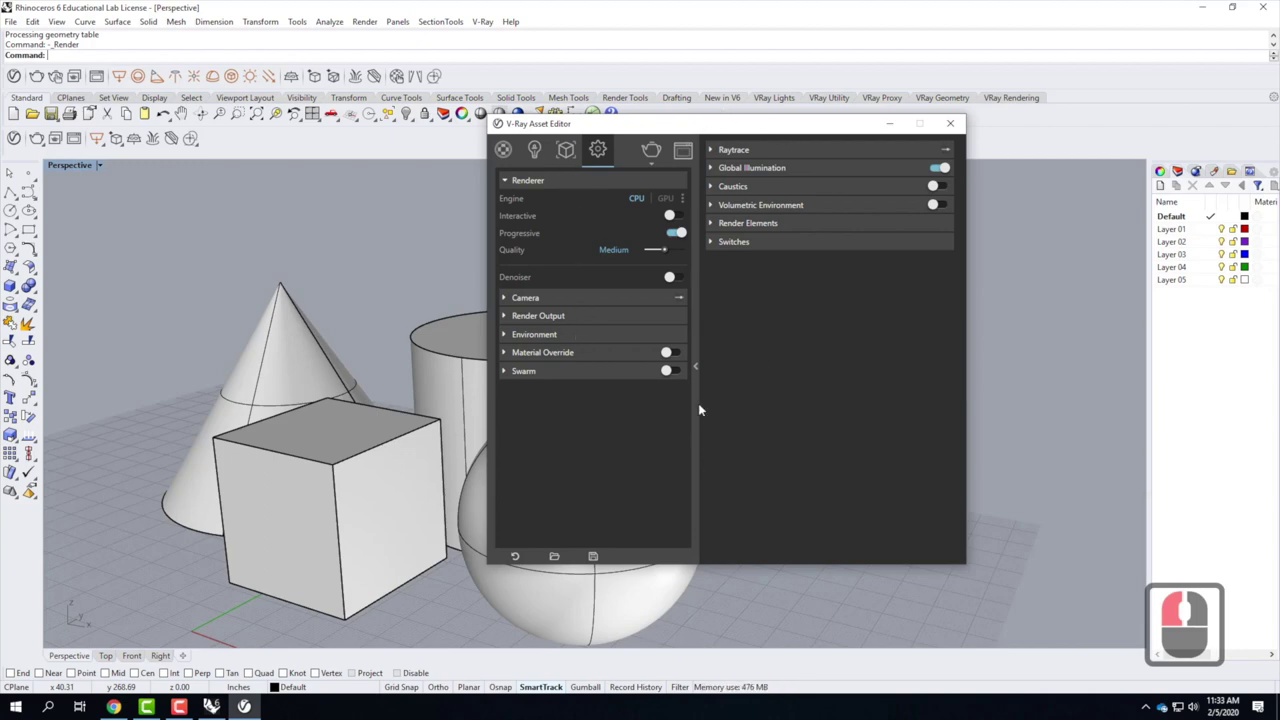
pyautogui.click(702, 371)
pyautogui.click(702, 371)
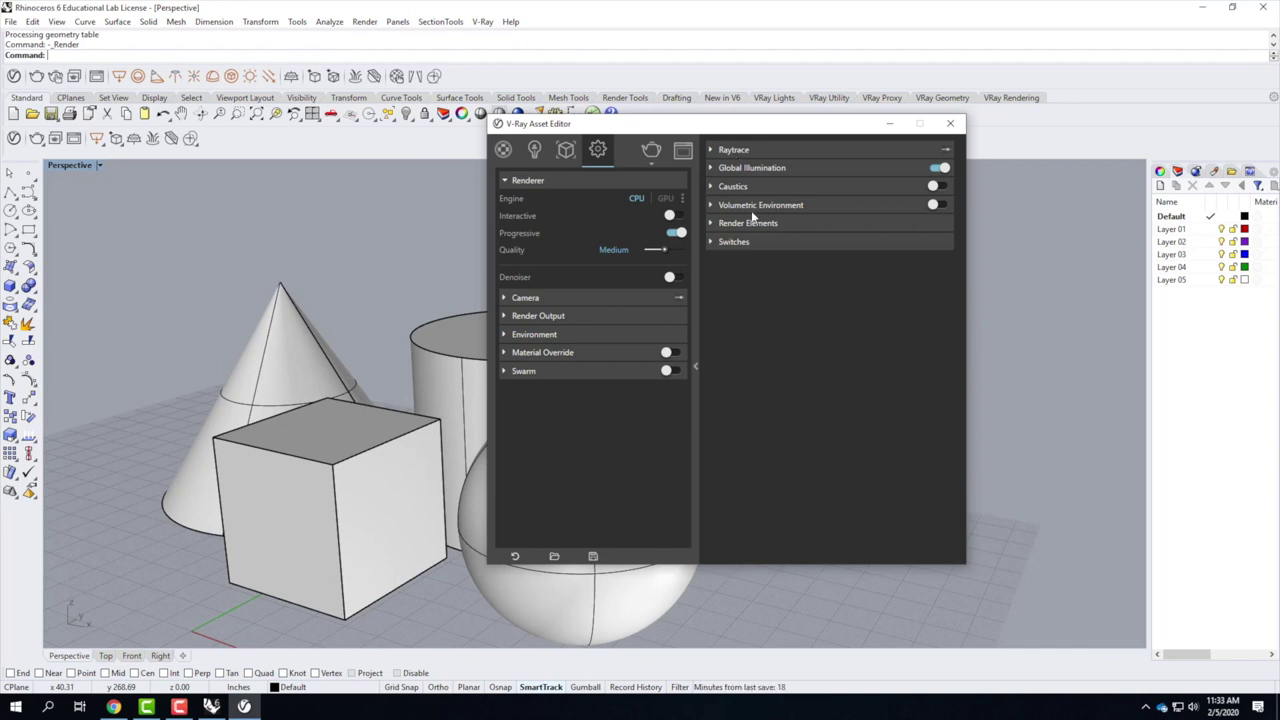
pyautogui.click(712, 151)
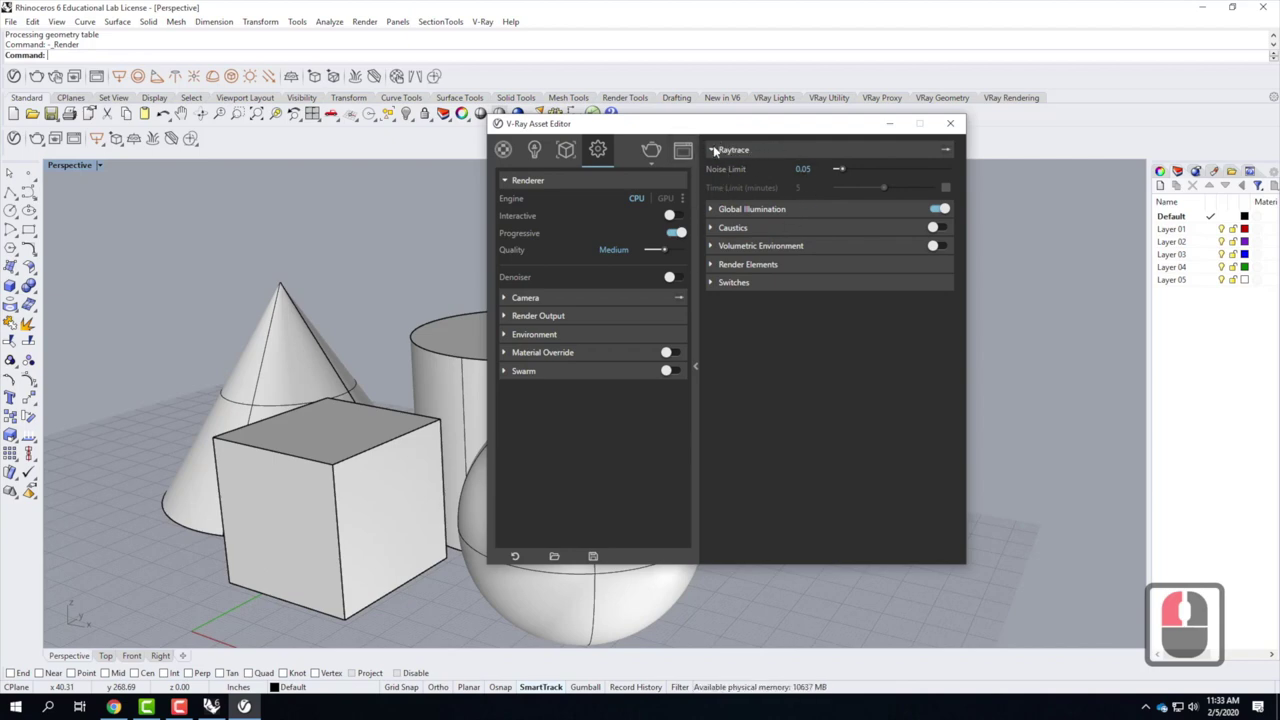
pyautogui.click(717, 149)
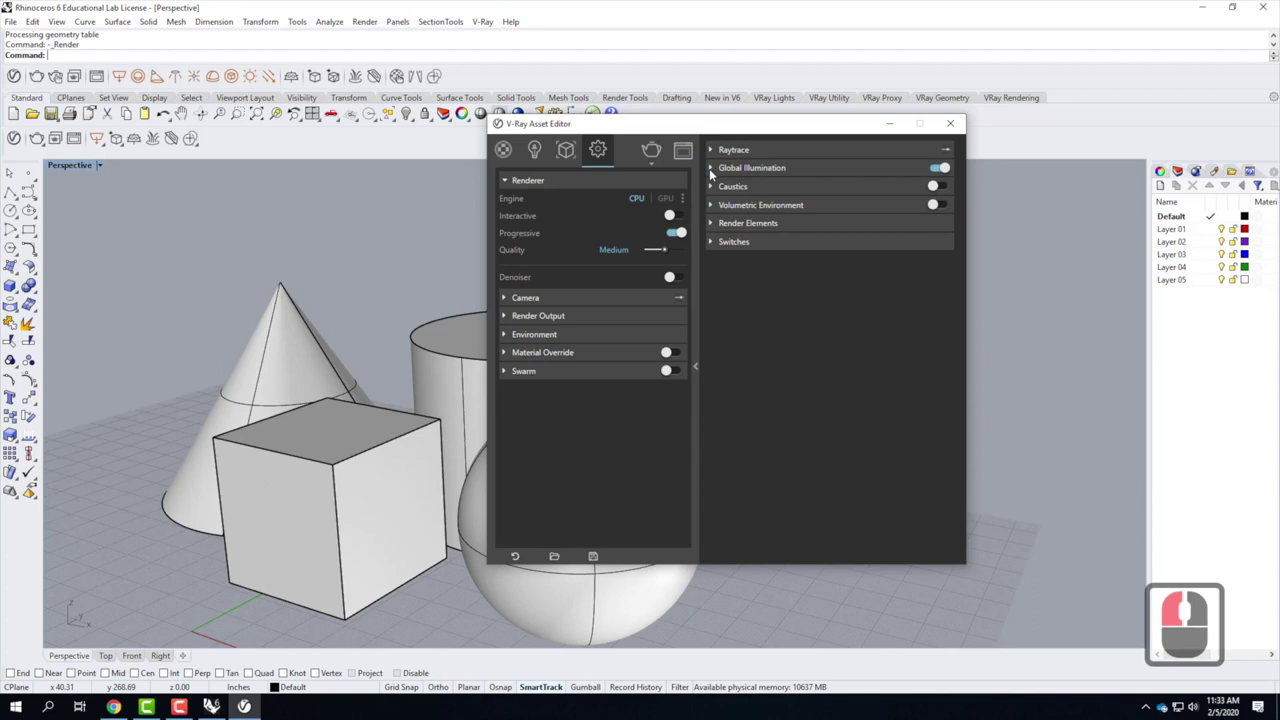
pyautogui.click(715, 172)
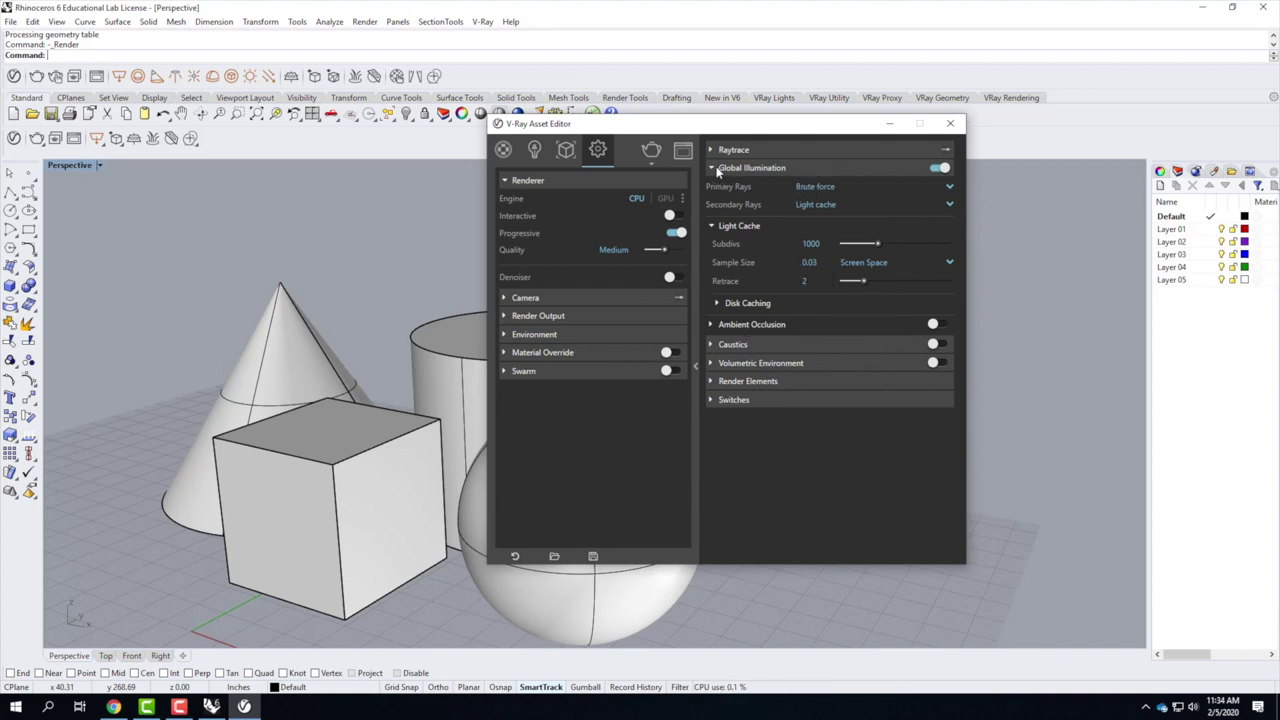
pyautogui.click(718, 168)
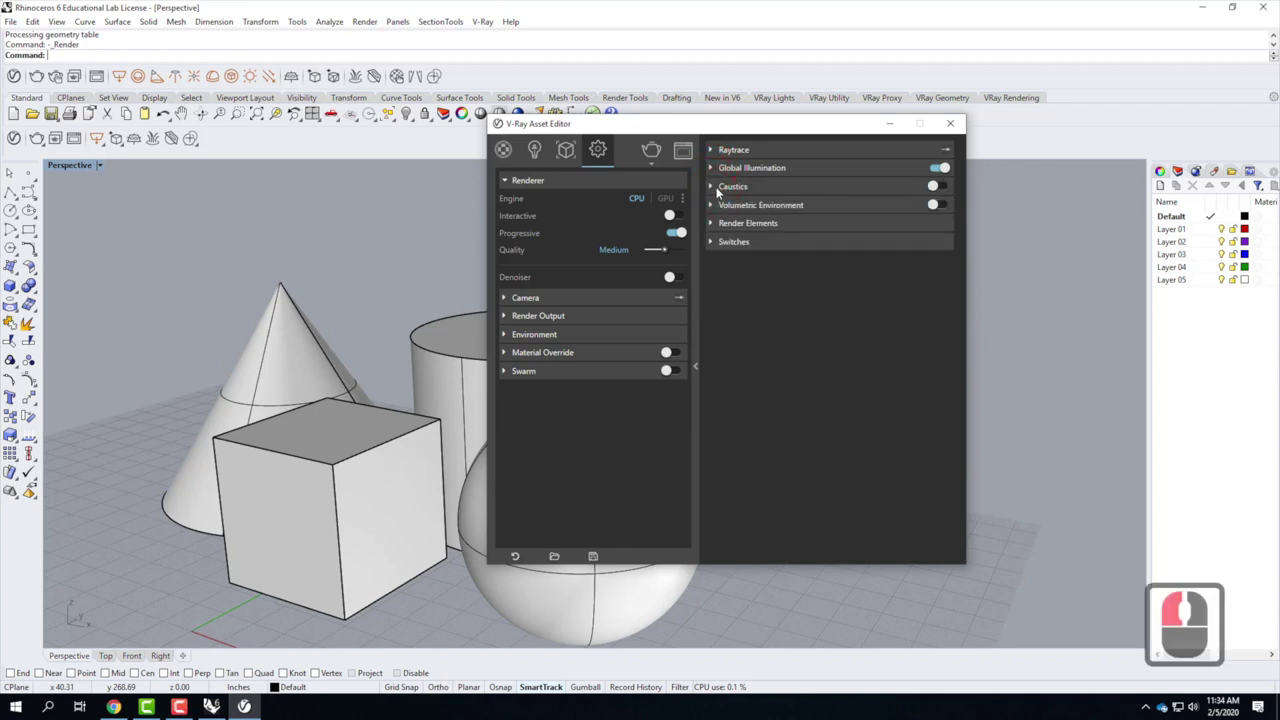
# Review the Caustics and Render Elements rollouts, leaving them collapsed.
pyautogui.click(714, 187)
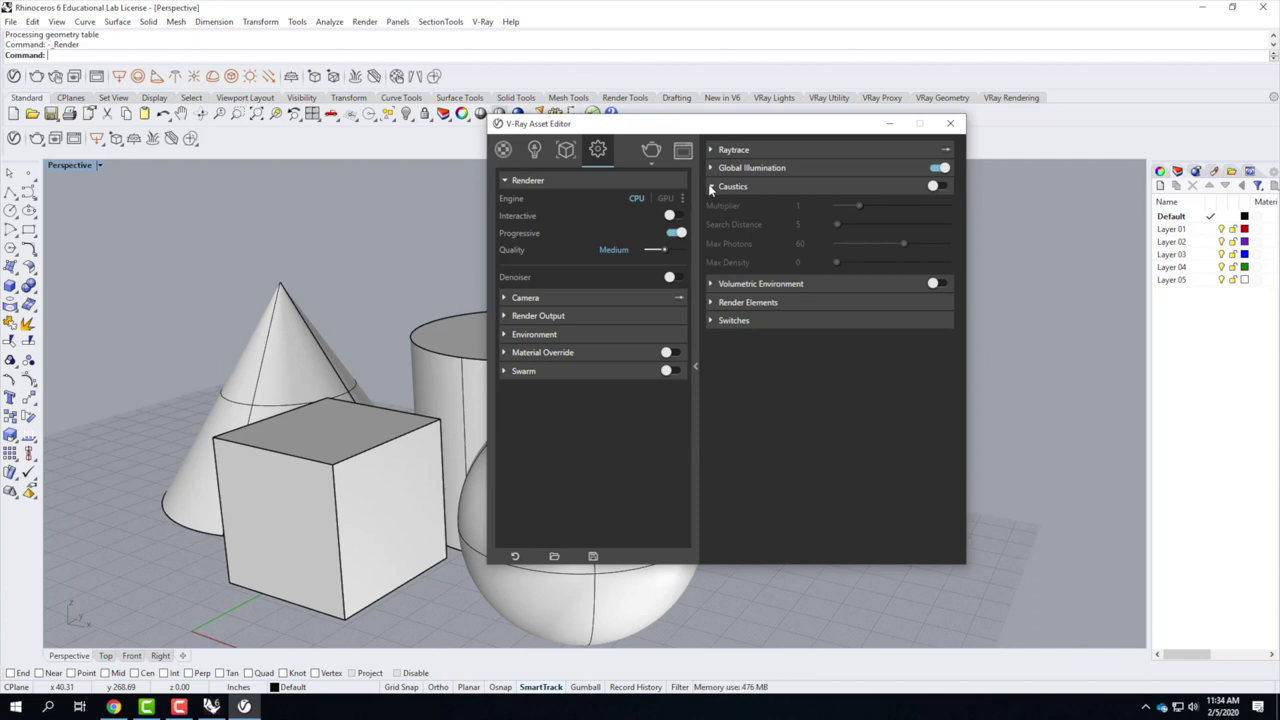
pyautogui.click(713, 188)
pyautogui.click(715, 205)
pyautogui.click(715, 205)
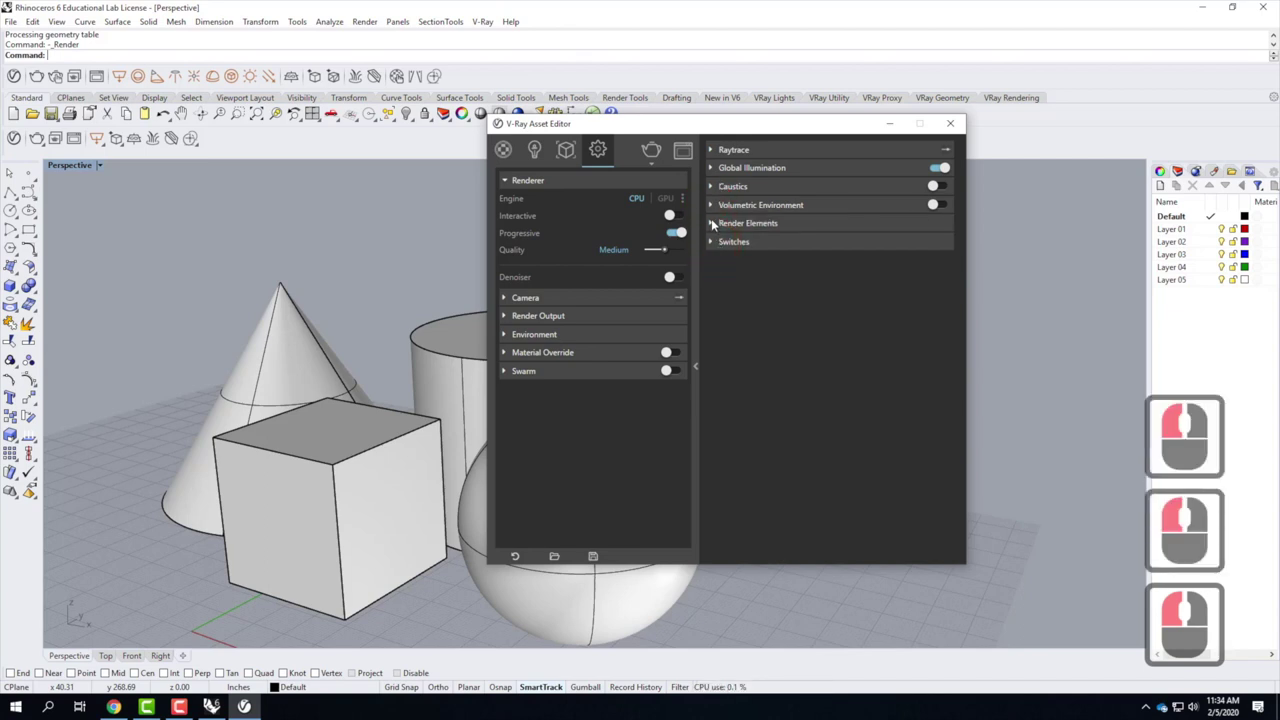
pyautogui.click(714, 222)
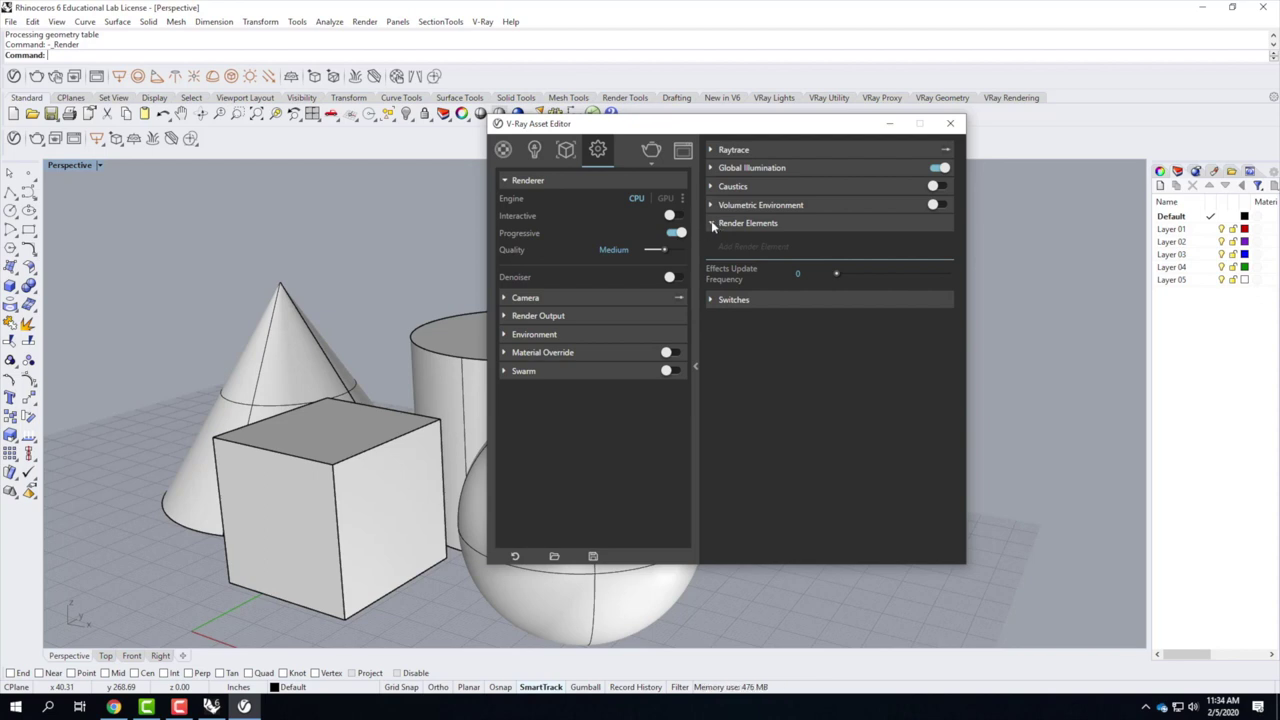
pyautogui.click(715, 223)
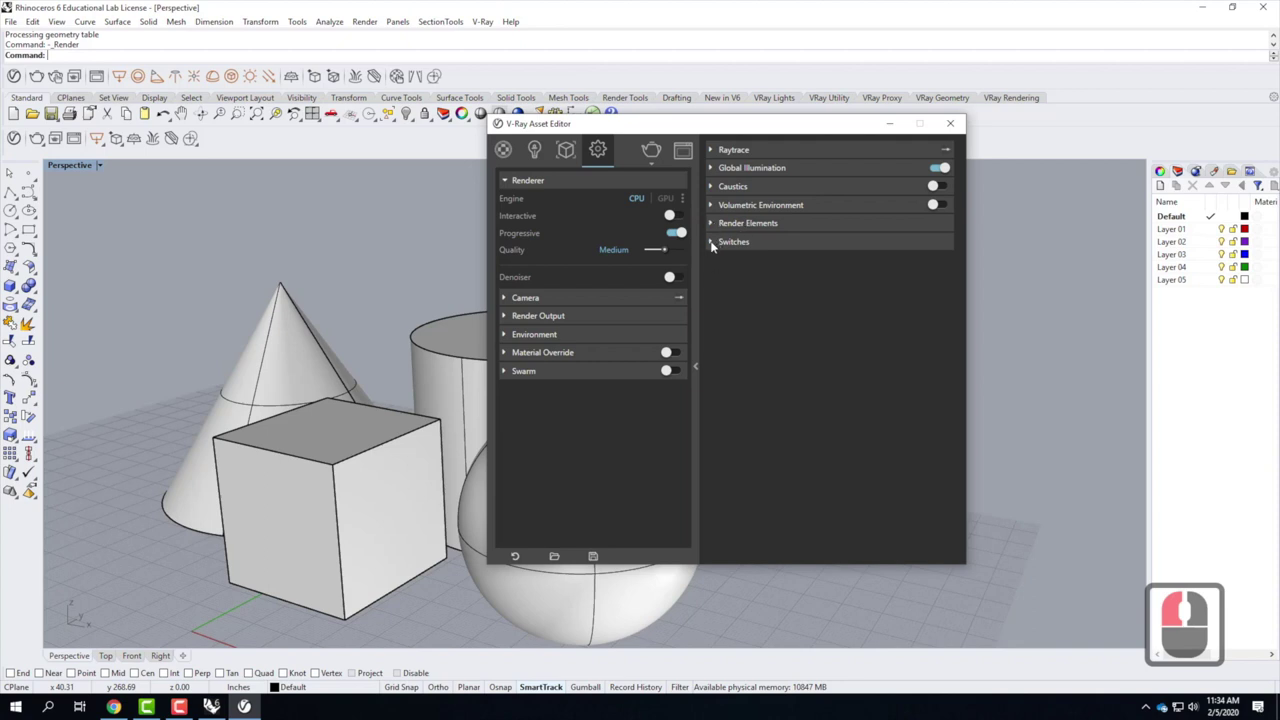
# Expand Switches, check Geometry, and leave Lights open with Lights, Hidden Lights and Shadows.
pyautogui.click(714, 243)
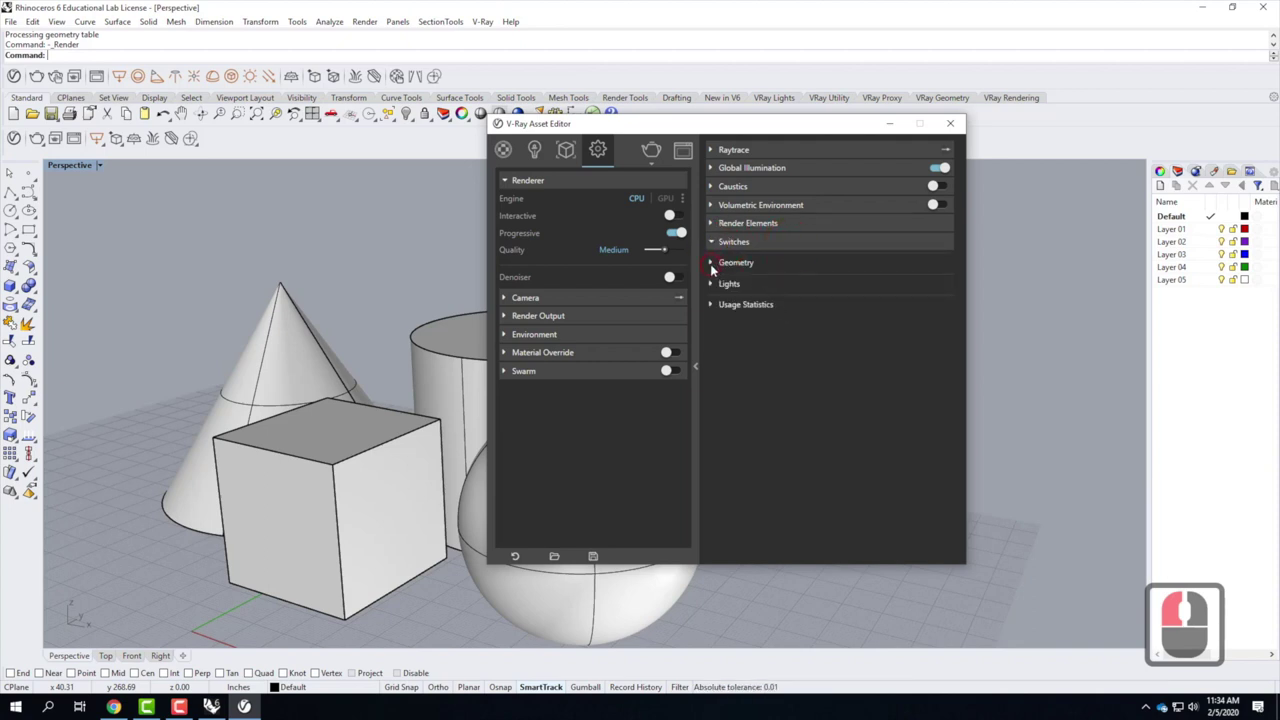
pyautogui.click(714, 266)
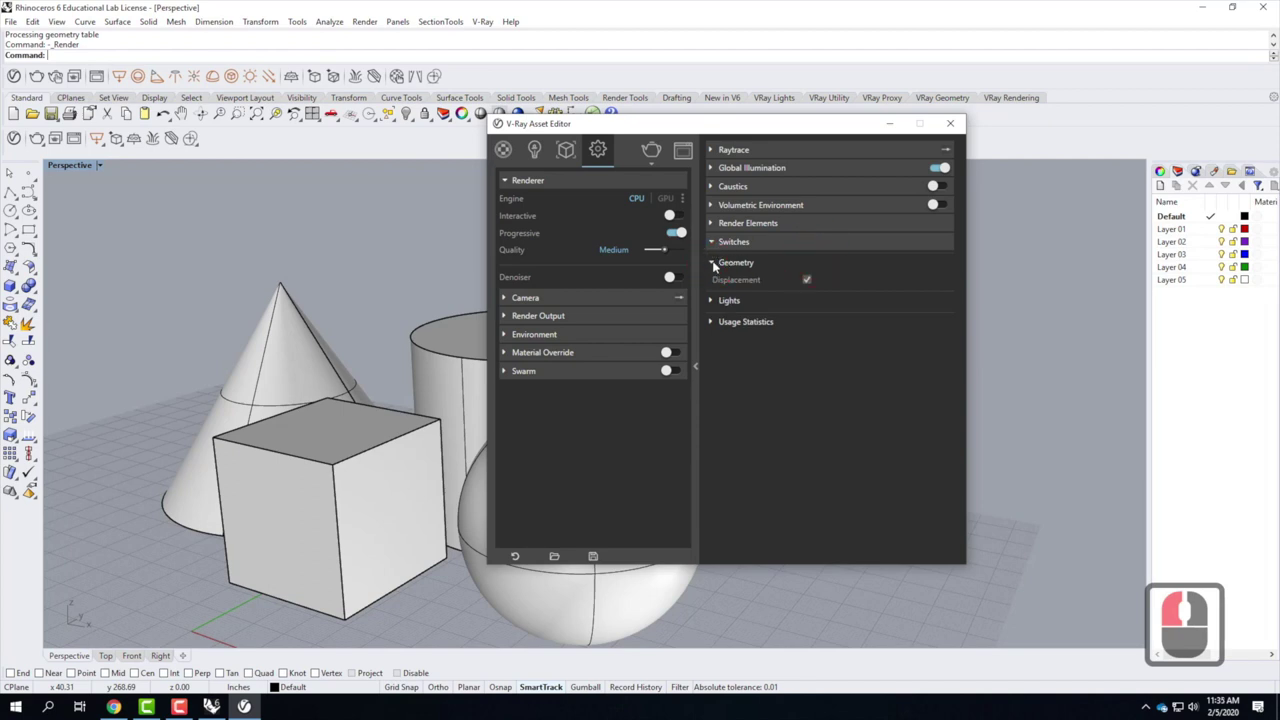
pyautogui.click(714, 262)
pyautogui.click(715, 288)
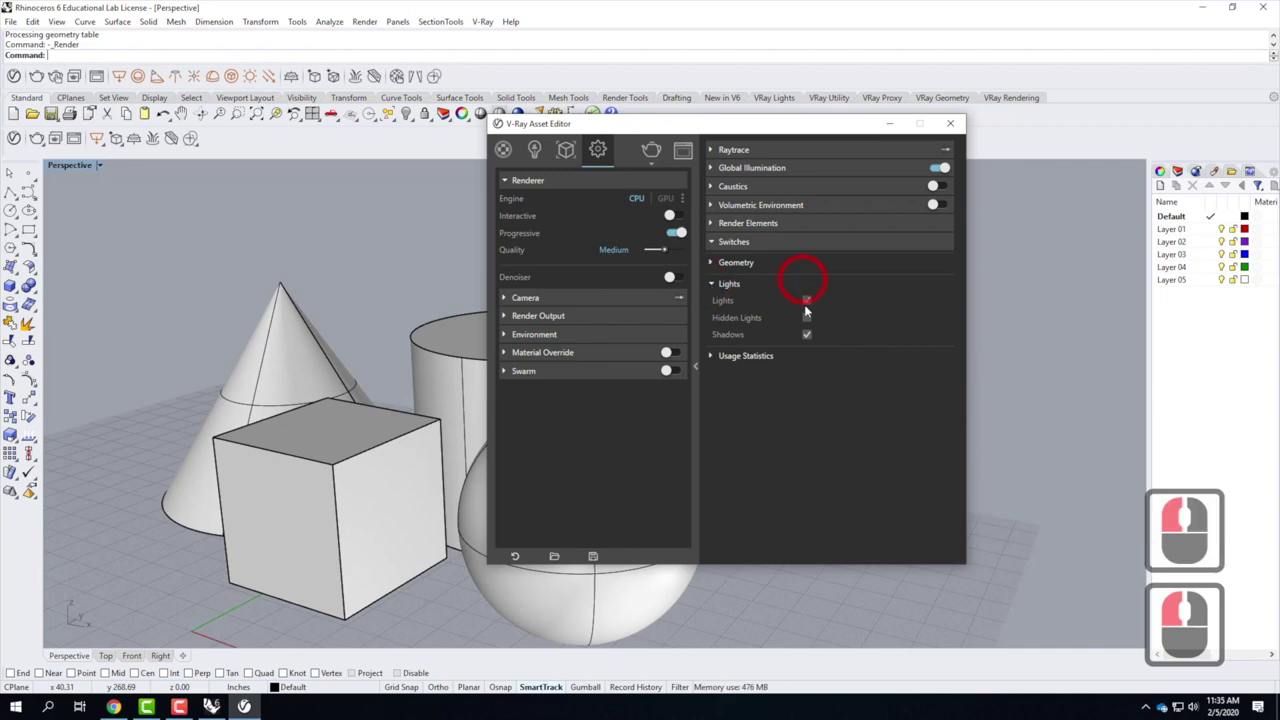
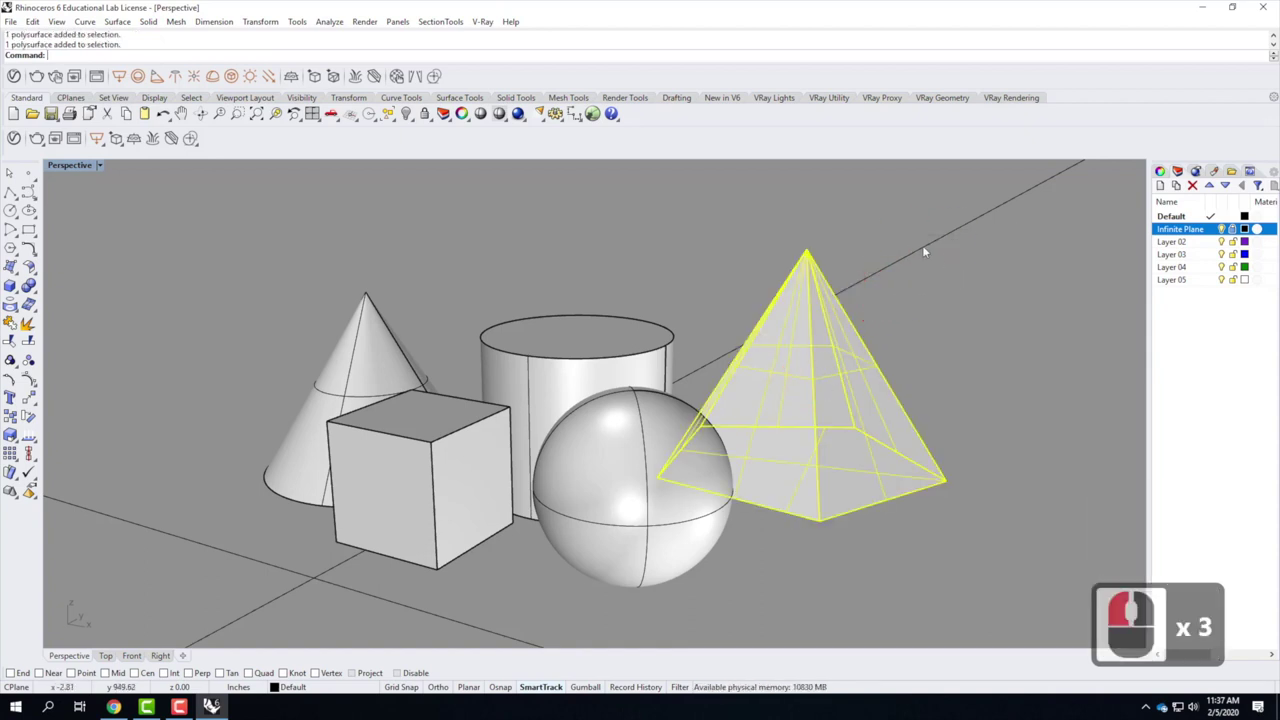
# Deselect the pyramid so no primitives are selected before adding the light.
pyautogui.click(928, 248)
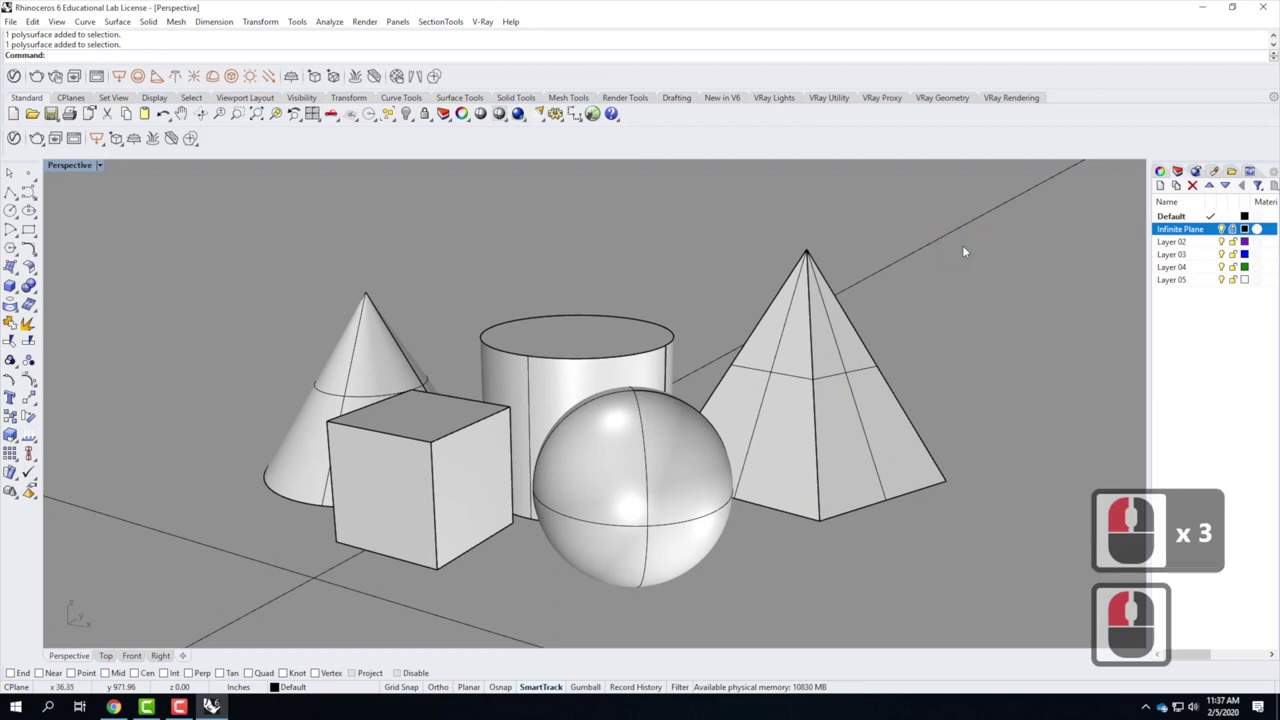
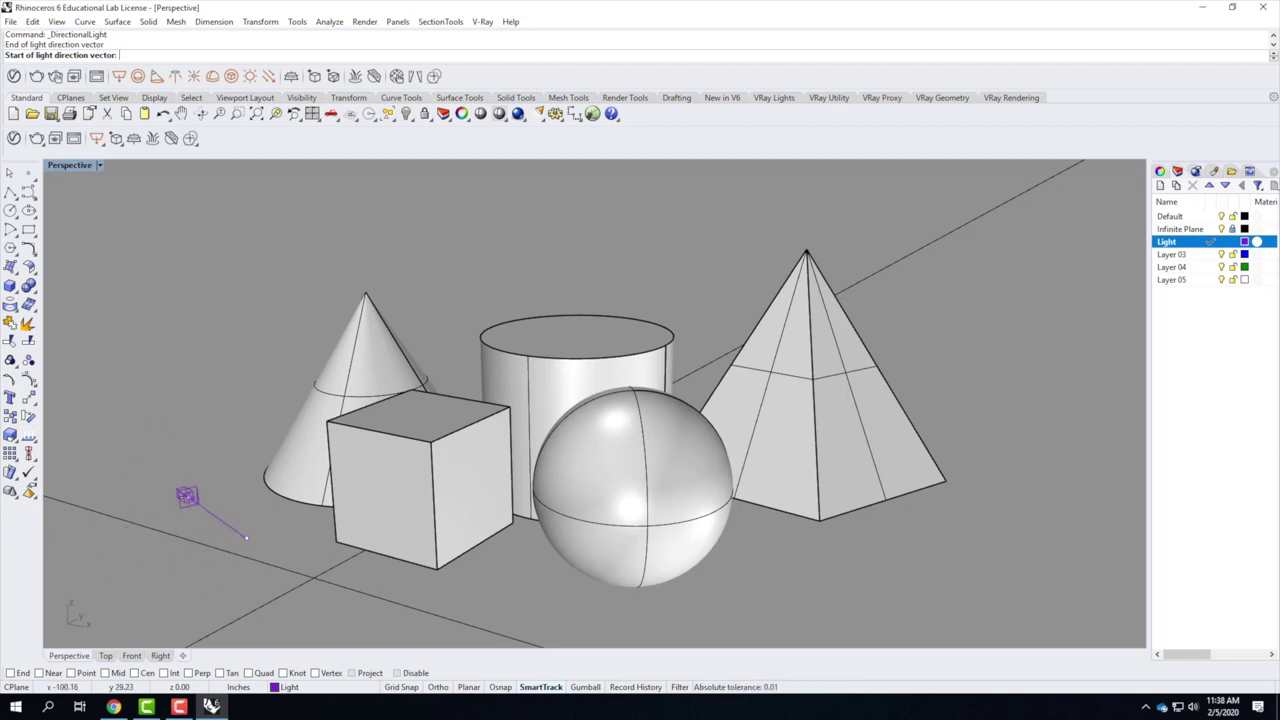
# Cancel the directional light placement before returning to the V-Ray Asset Editor.
pyautogui.press('Escape')
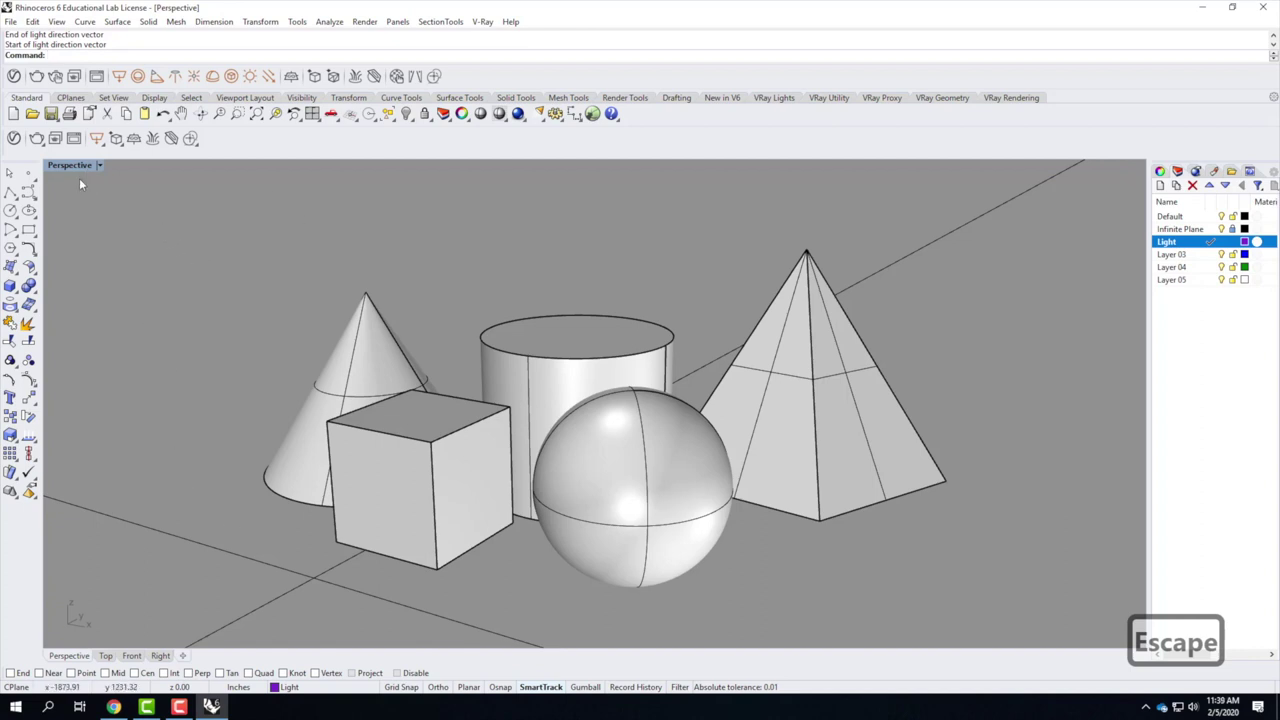
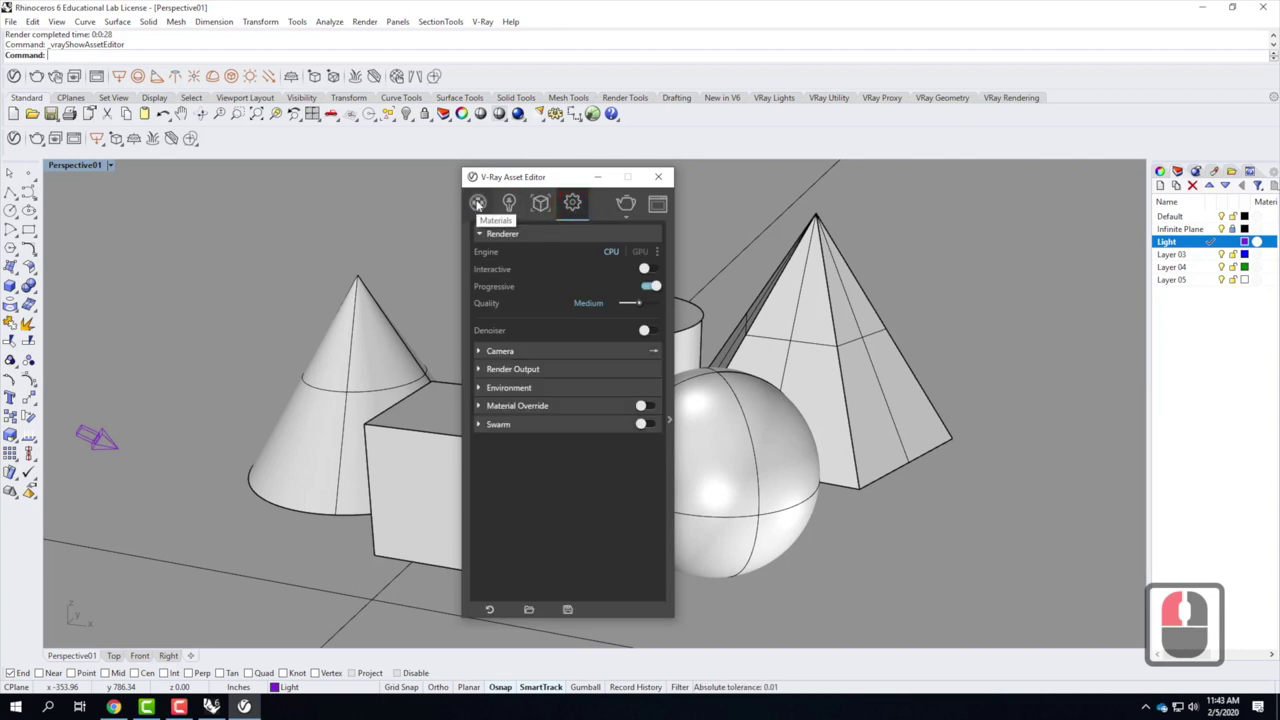
# Show the V-Ray Materials page and briefly expand then collapse the material library categories.
pyautogui.click(480, 202)
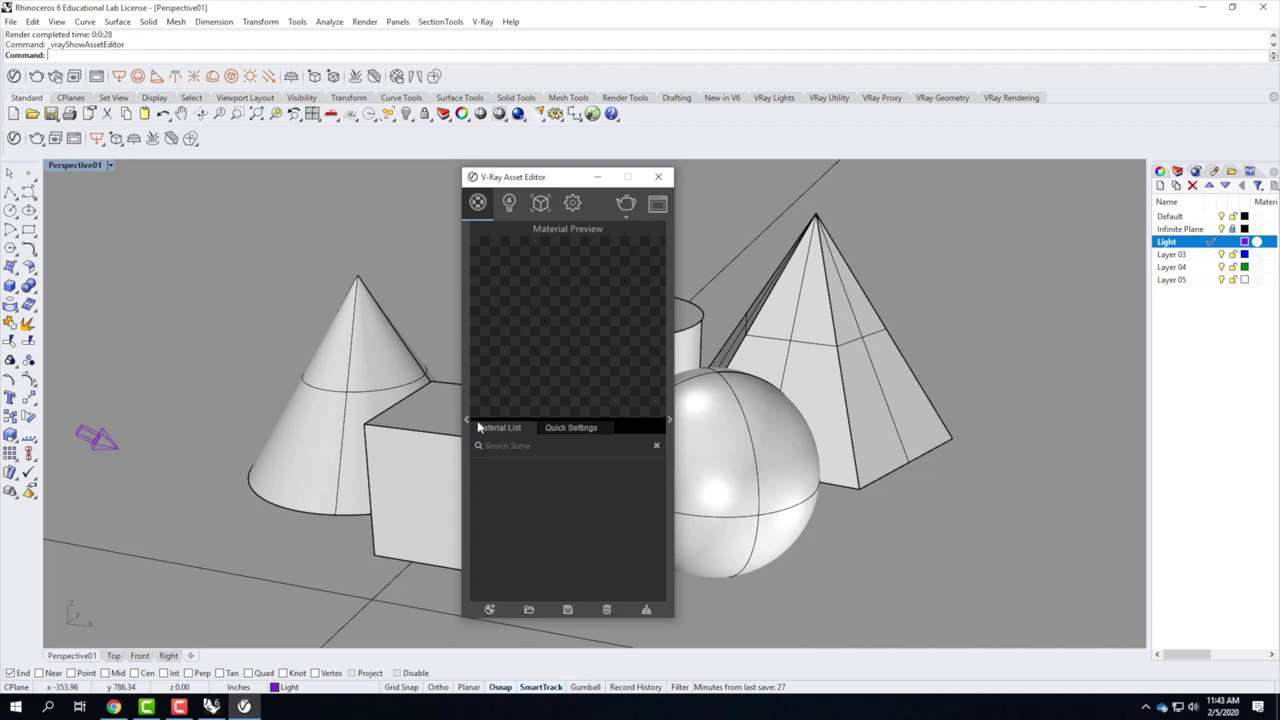
pyautogui.click(470, 423)
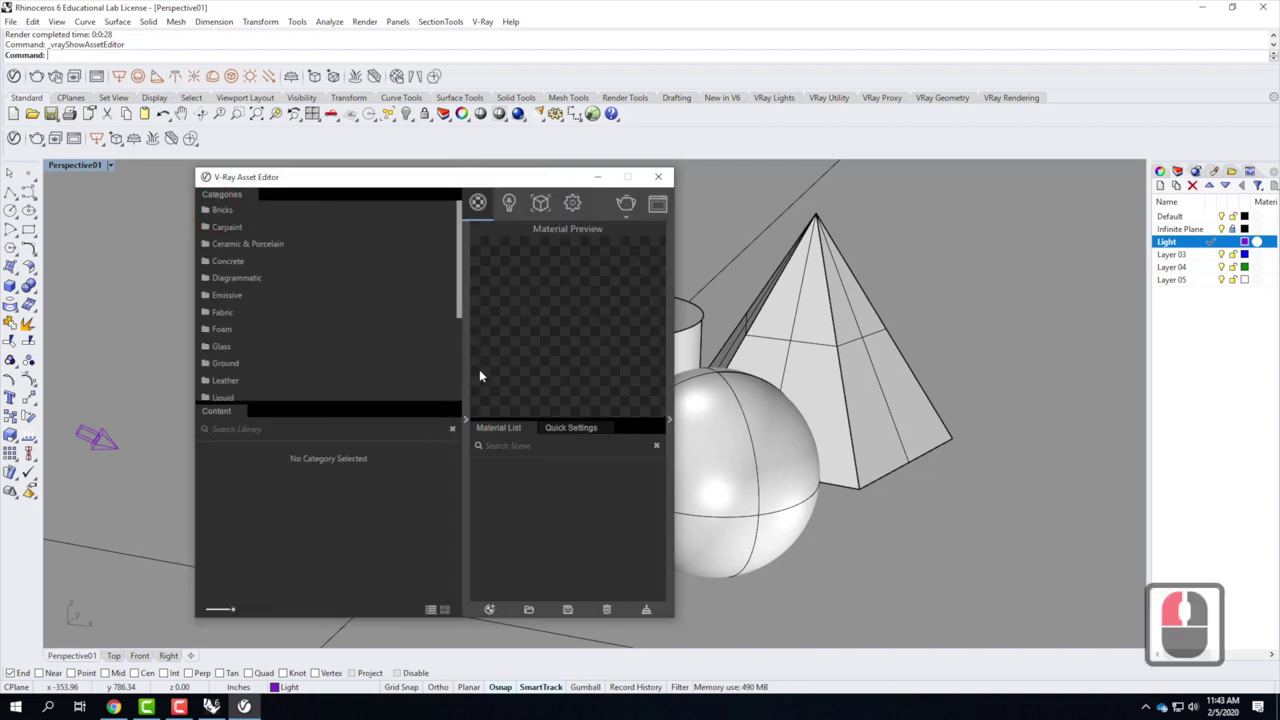
pyautogui.click(472, 421)
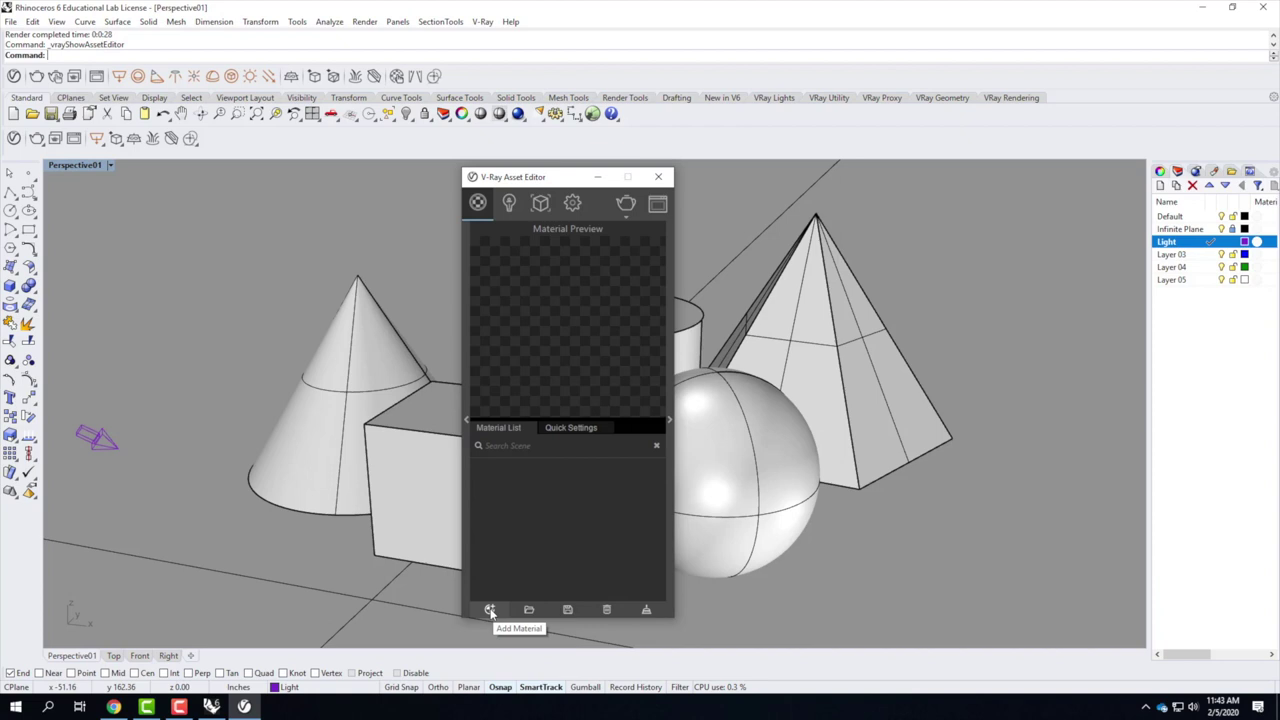
pyautogui.click(494, 610)
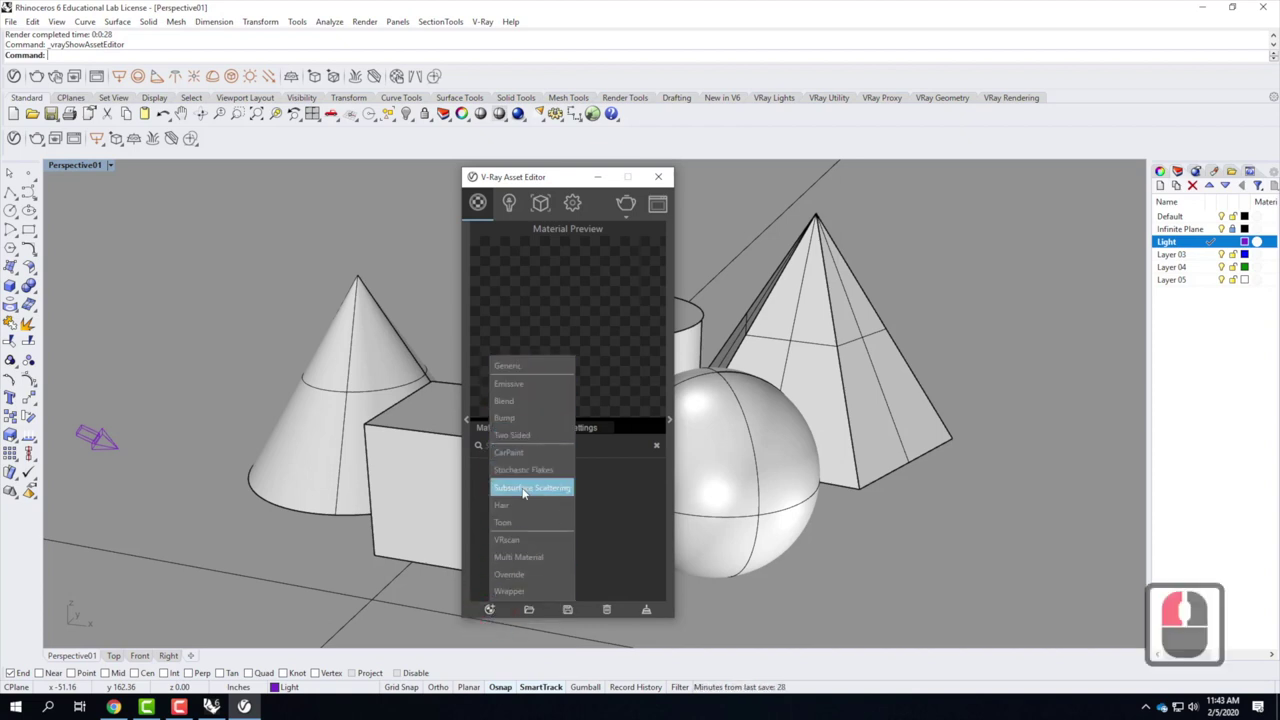
pyautogui.moveTo(531, 596); pyautogui.dragTo(528, 525)
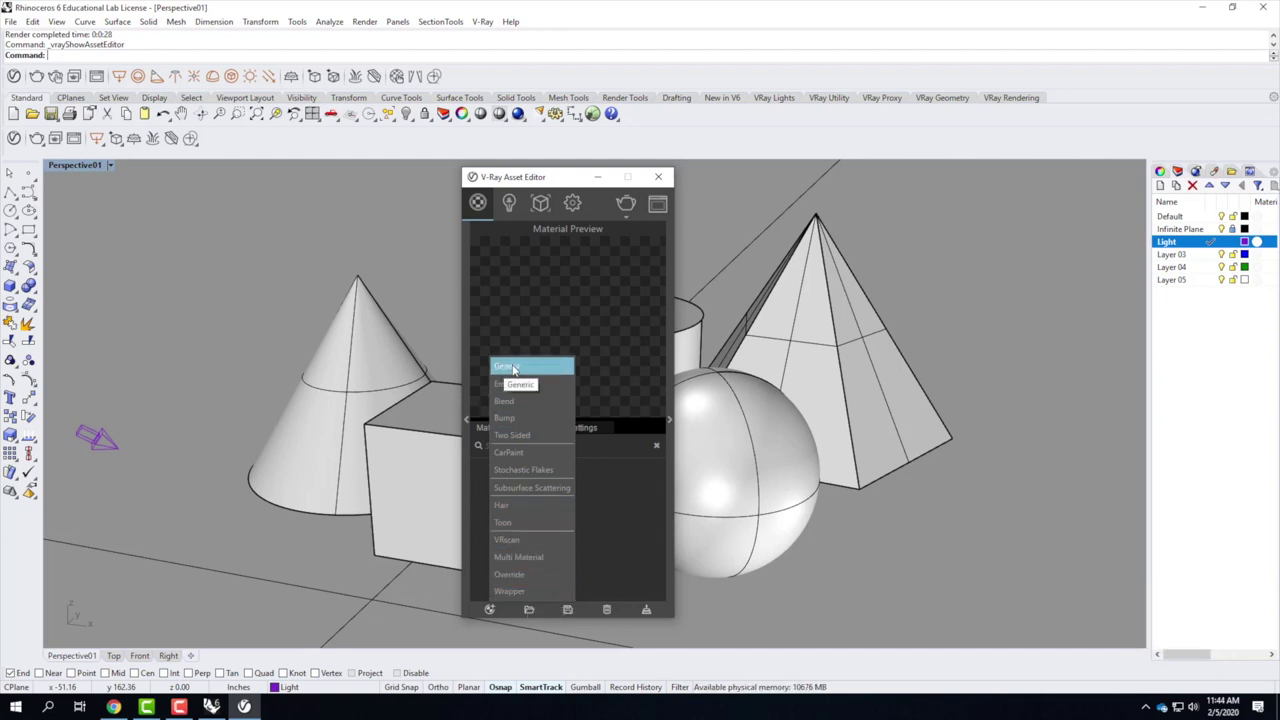
pyautogui.moveTo(518, 367); pyautogui.dragTo(507, 362)
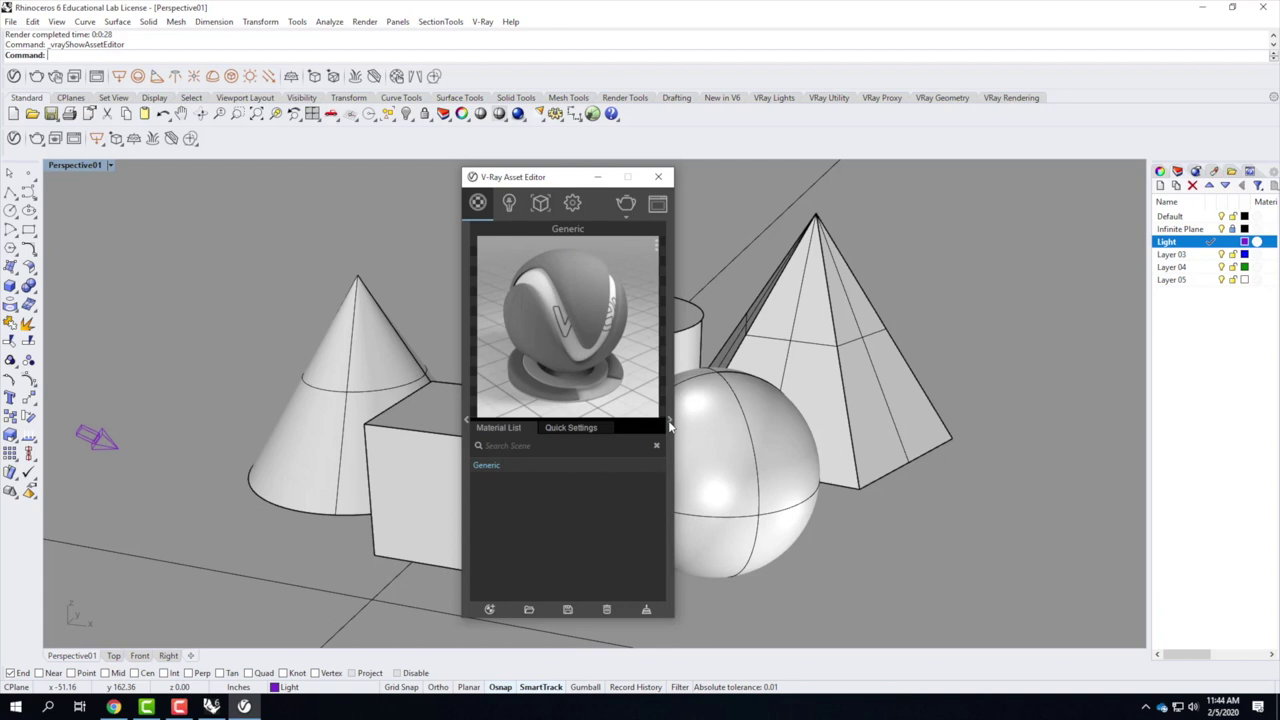
pyautogui.moveTo(673, 424); pyautogui.dragTo(732, 194)
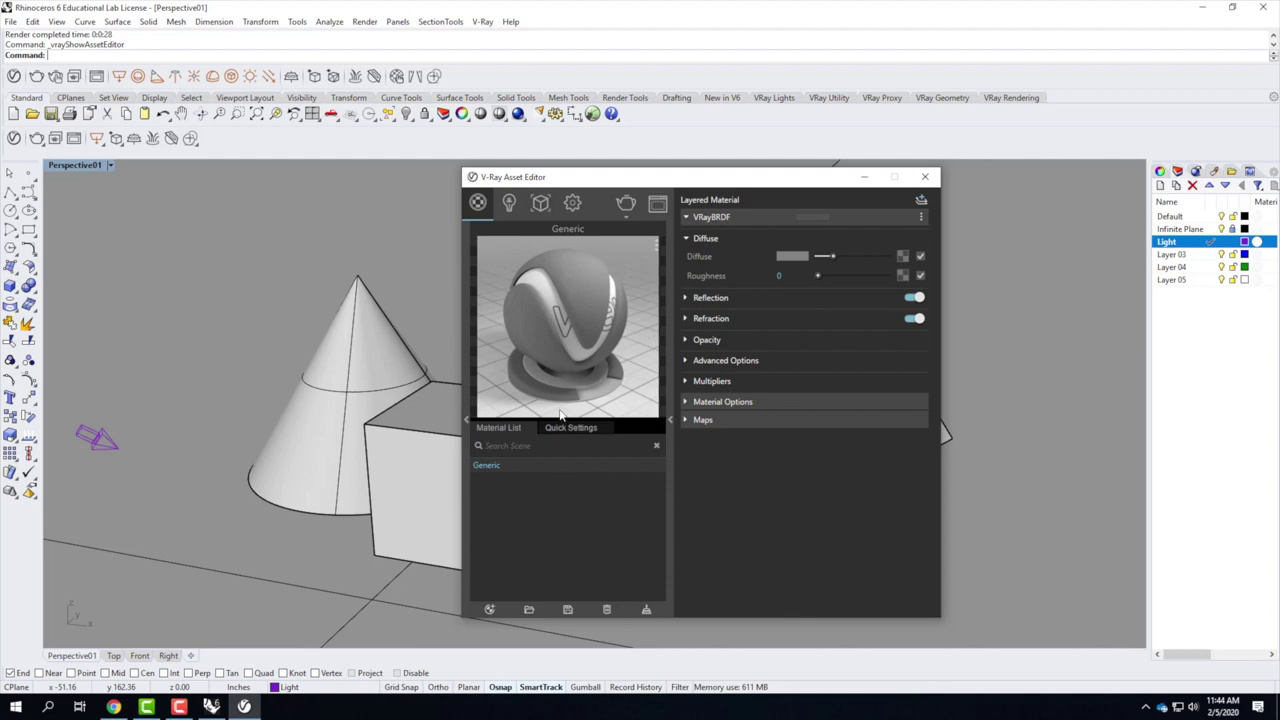
pyautogui.click(496, 470)
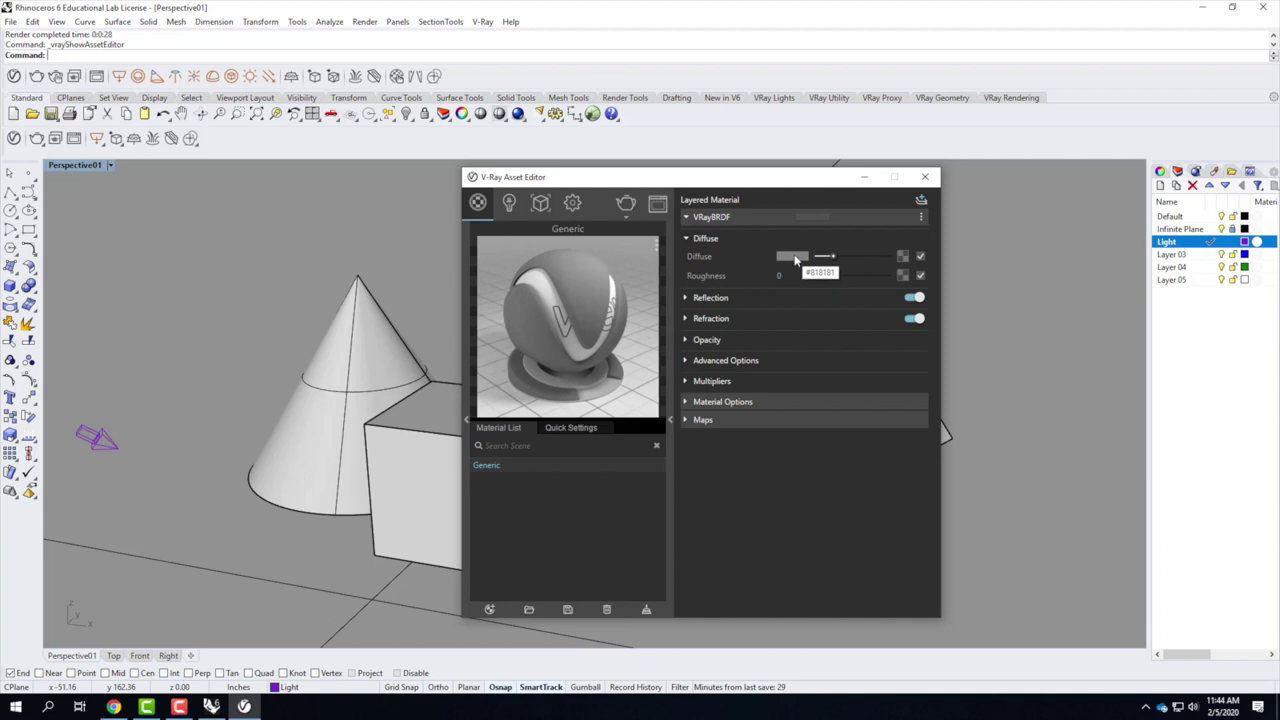
# Set the Generic material's diffuse colour to bright red in the Color Picker.
pyautogui.click(800, 259)
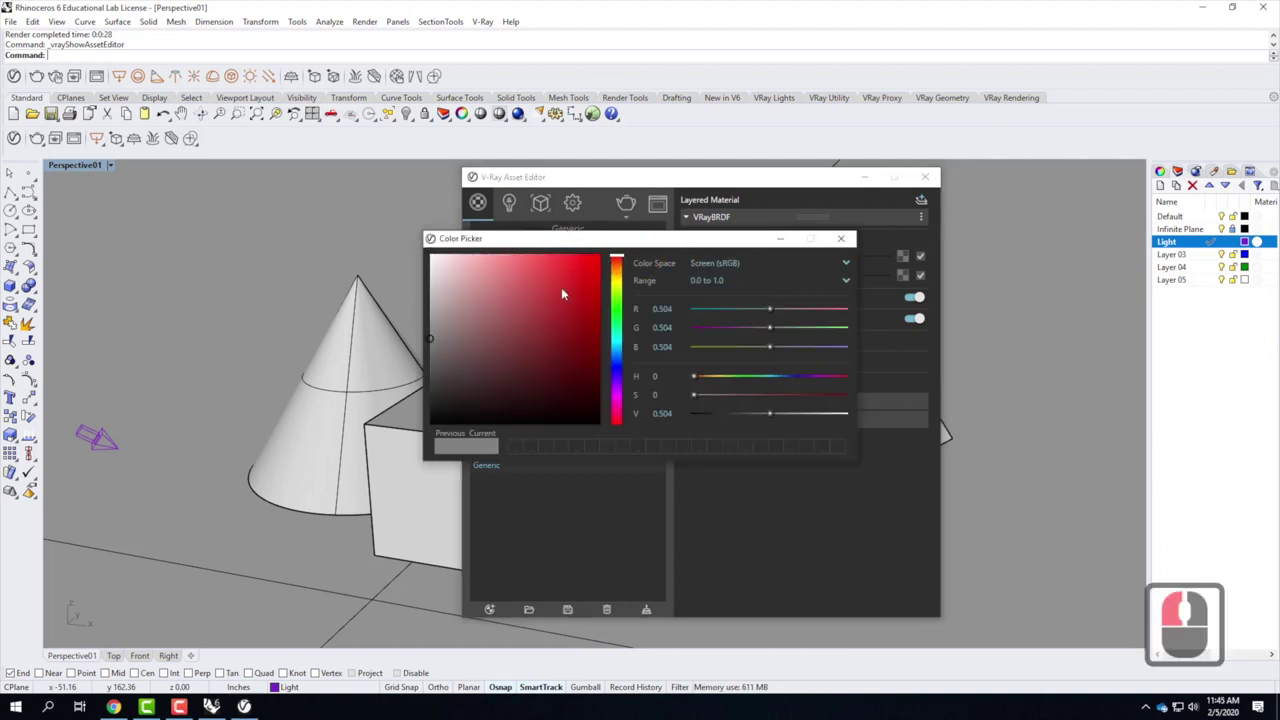
pyautogui.click(597, 268)
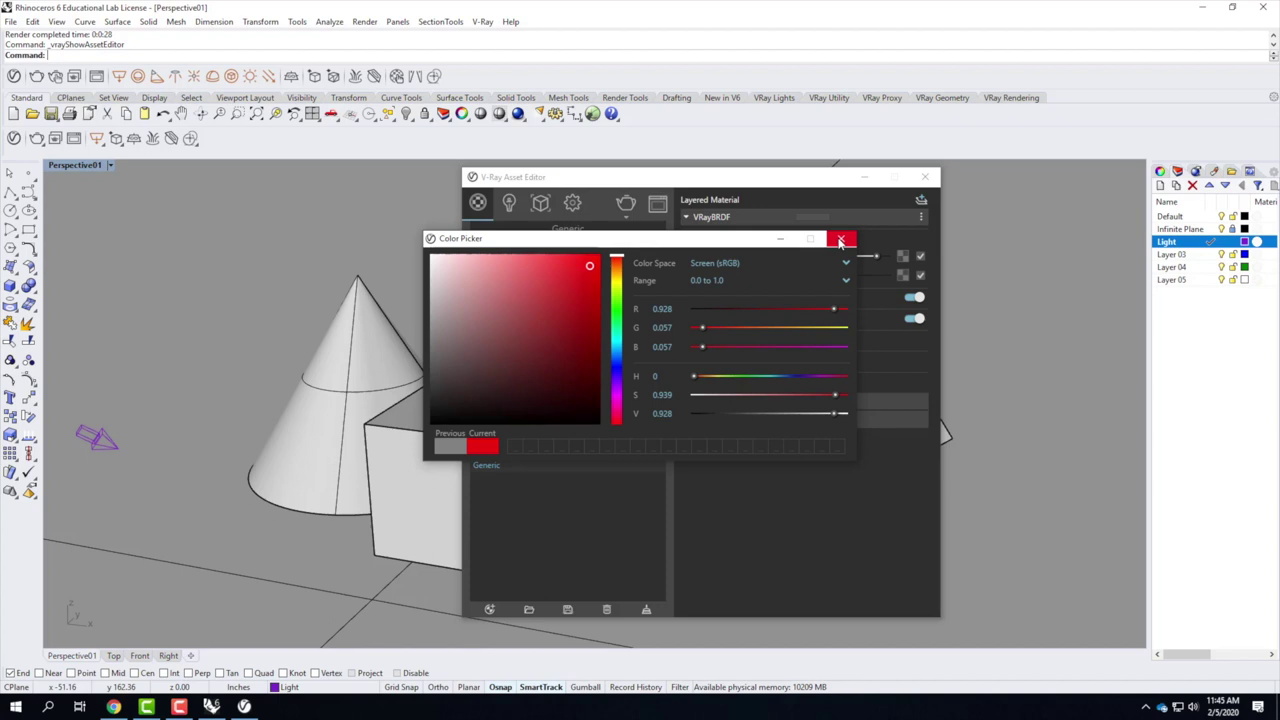
pyautogui.click(842, 240)
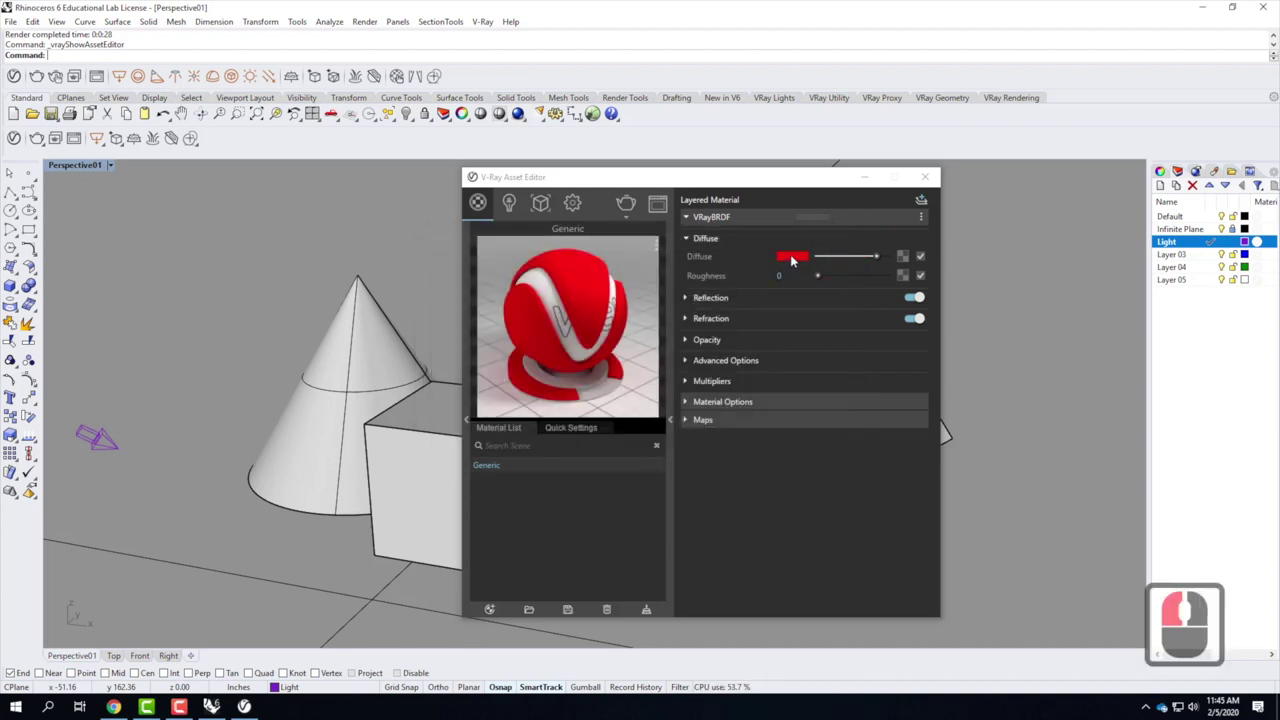
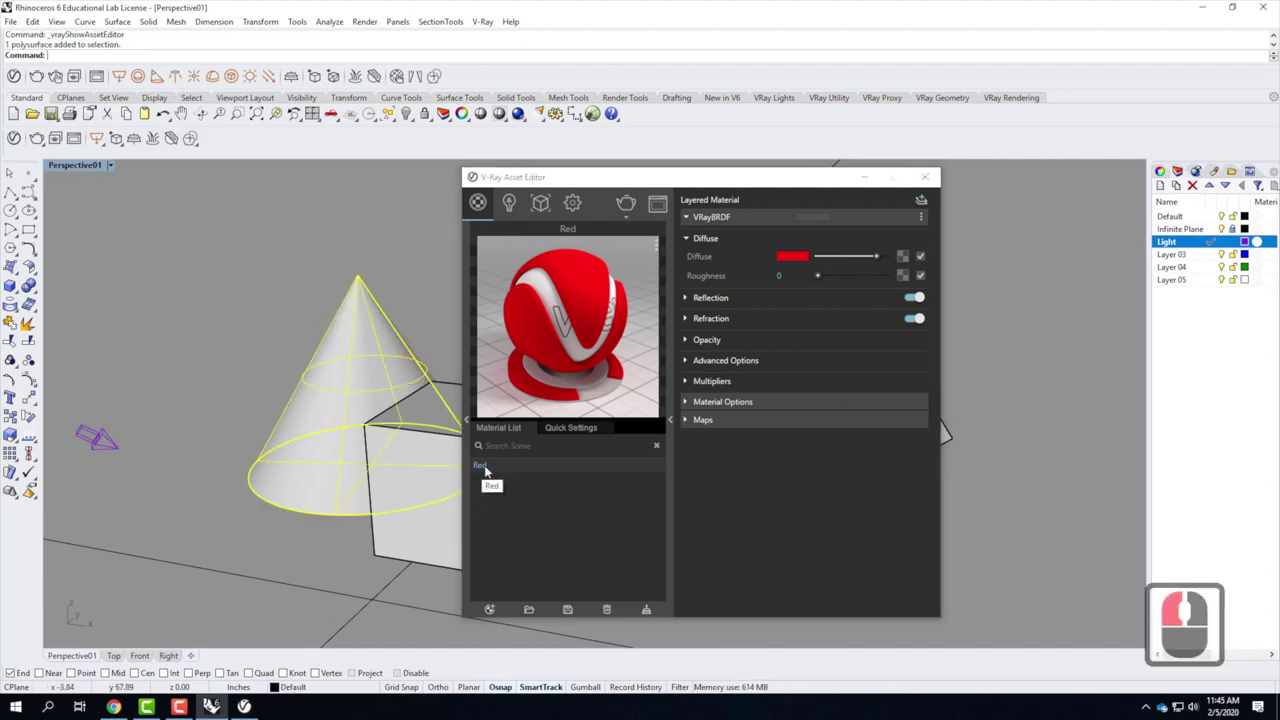
# Apply the Red material to the selected cone via Apply To Selection.
pyautogui.rightClick(488, 467)
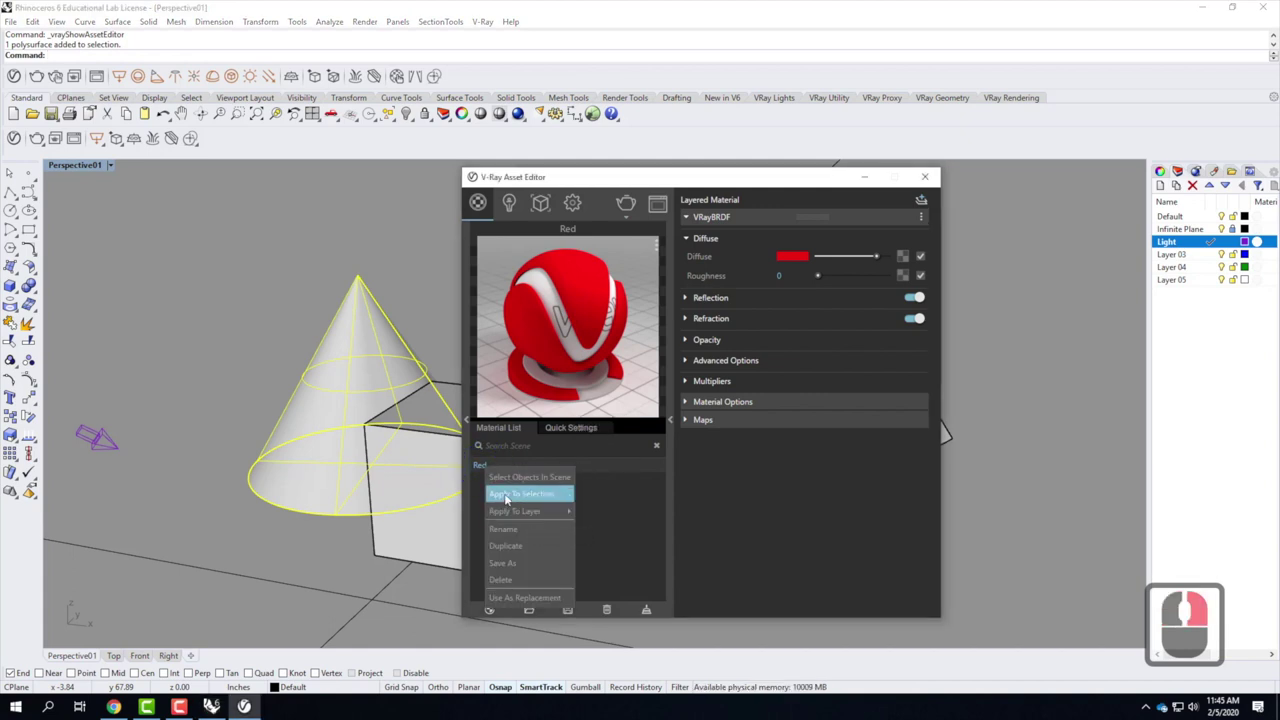
pyautogui.click(508, 495)
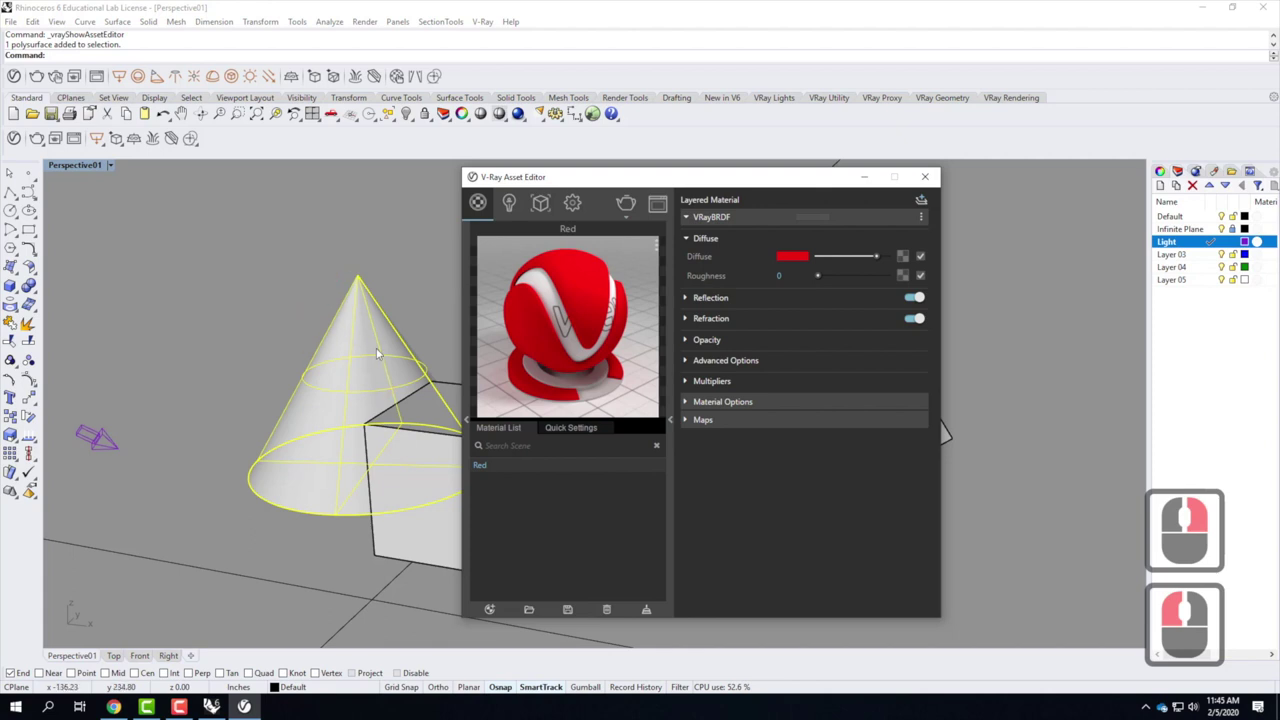
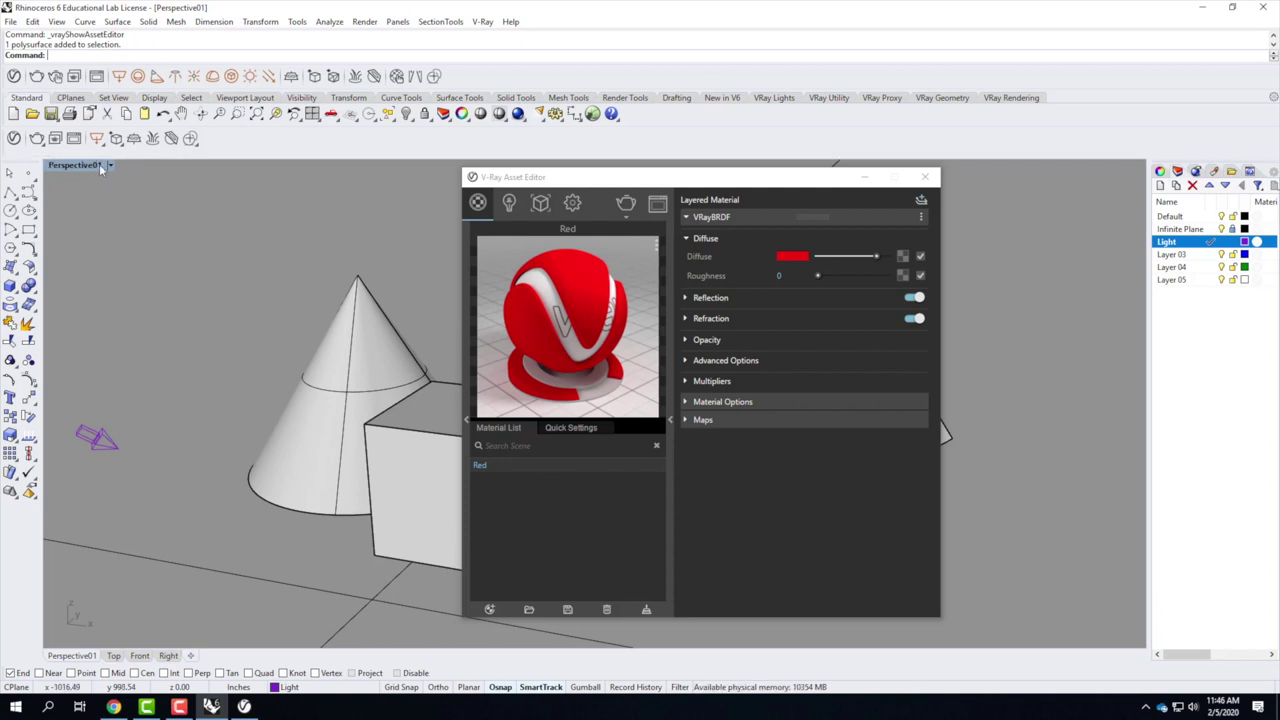
# Switch the Perspective viewport to Rendered display and select the Red material.
pyautogui.click(121, 152)
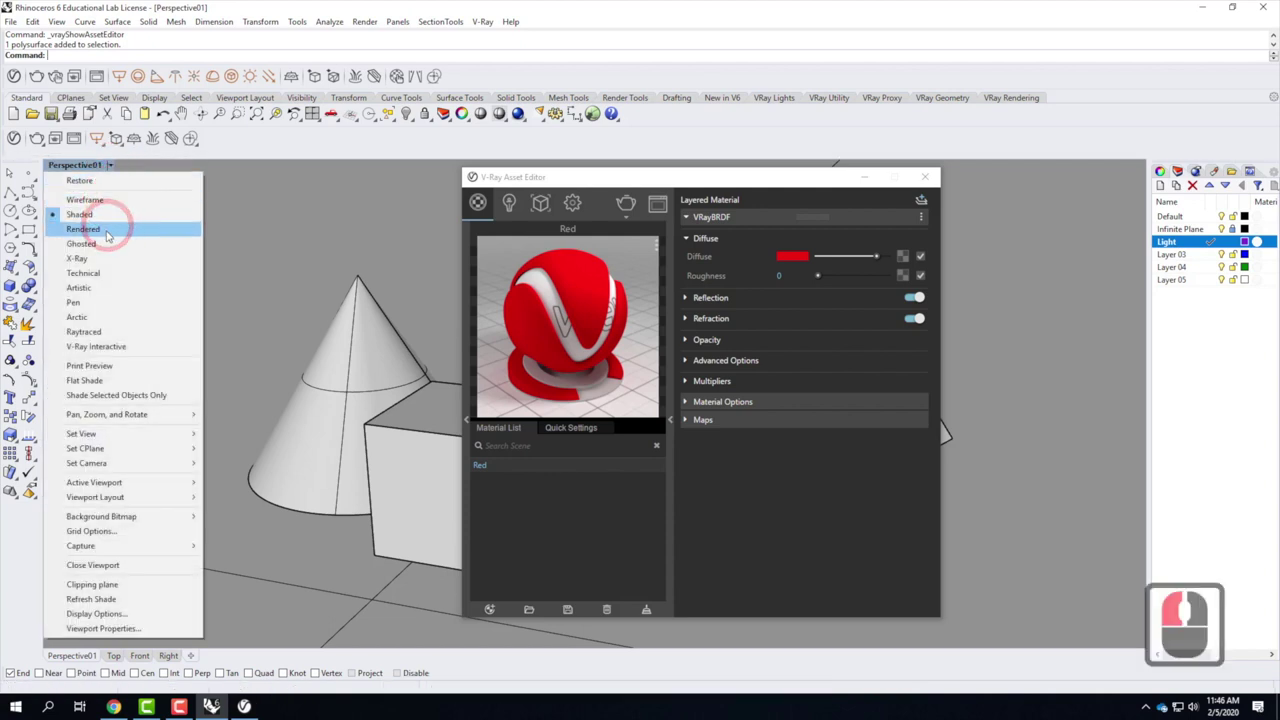
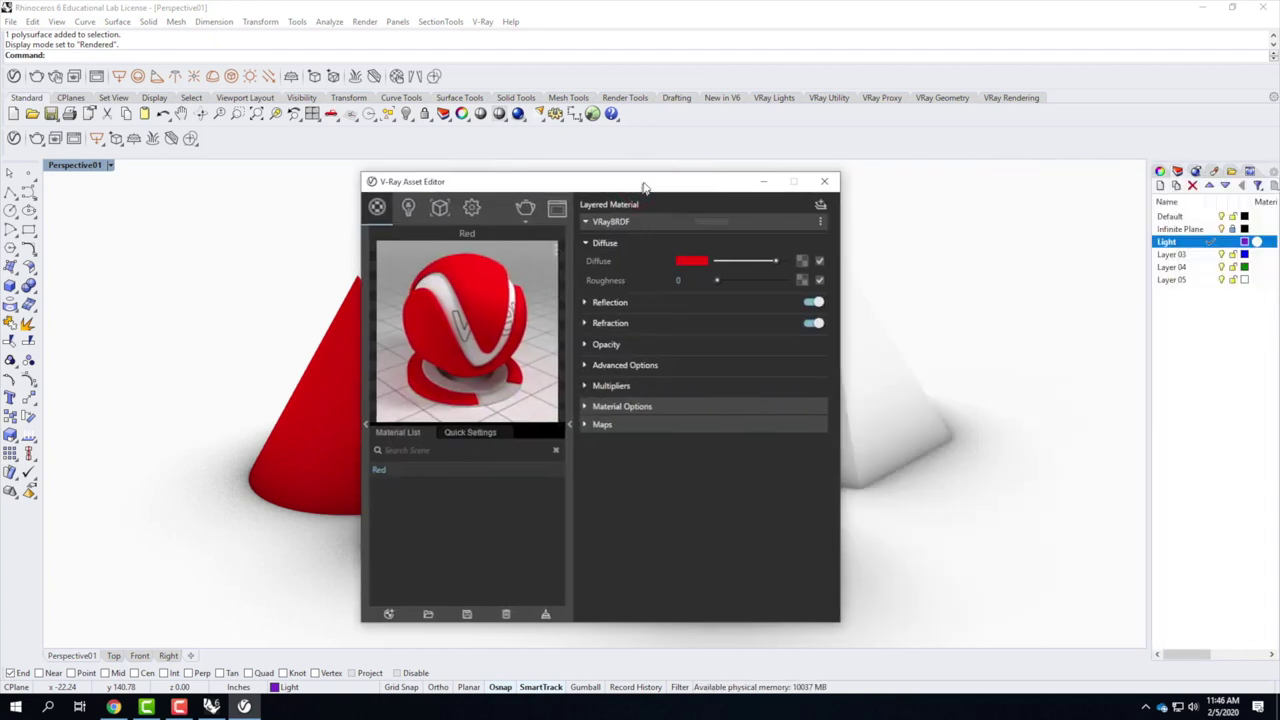
pyautogui.click(626, 214)
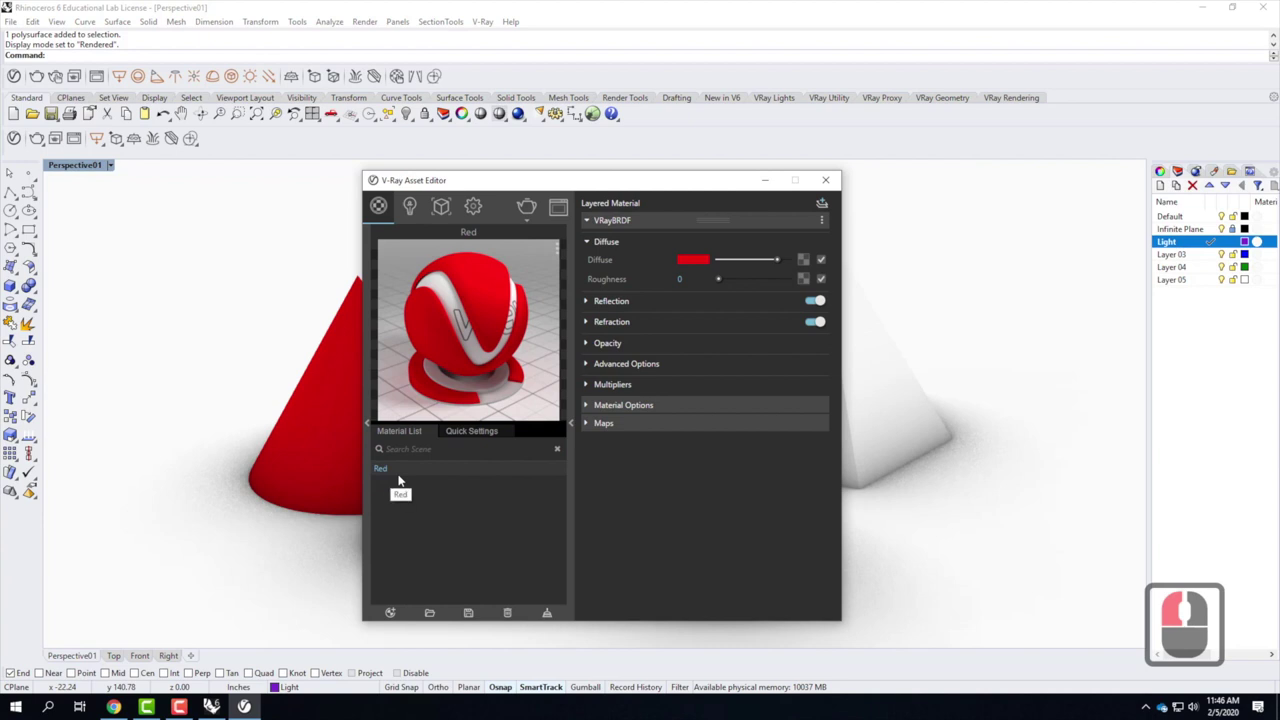
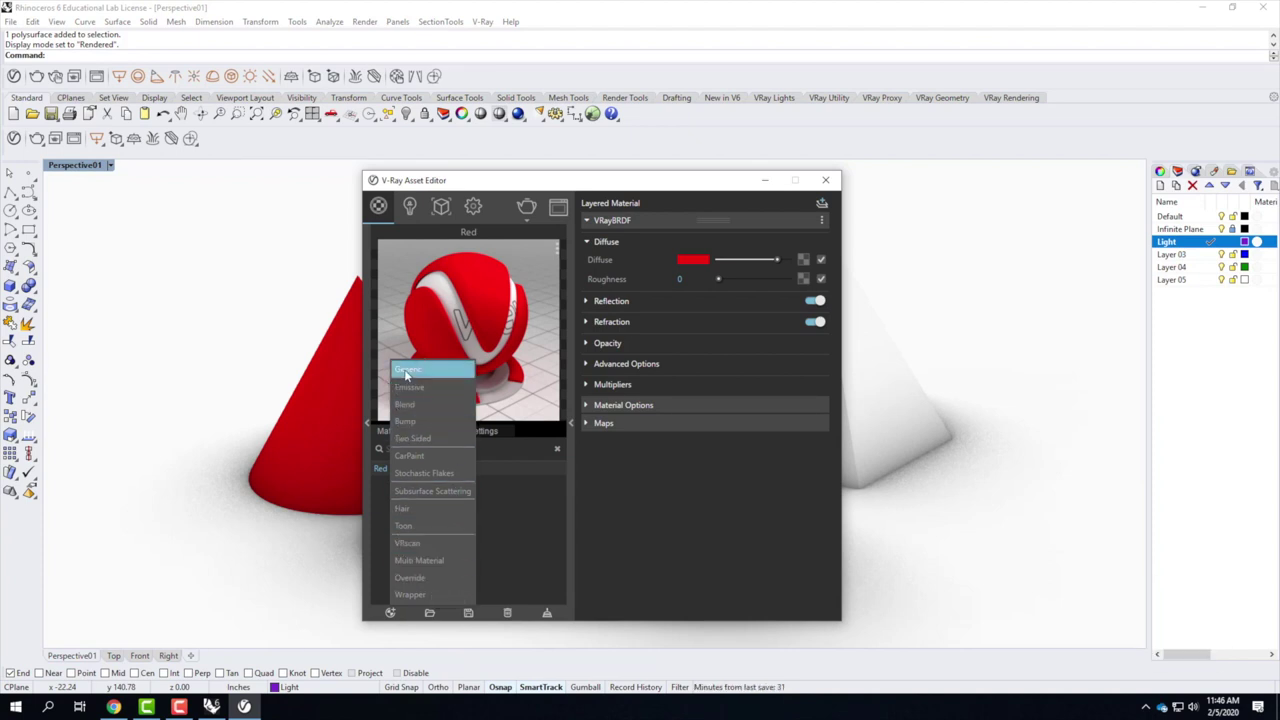
# Add a second Generic material and set its diffuse colour to blue.
pyautogui.click(408, 371)
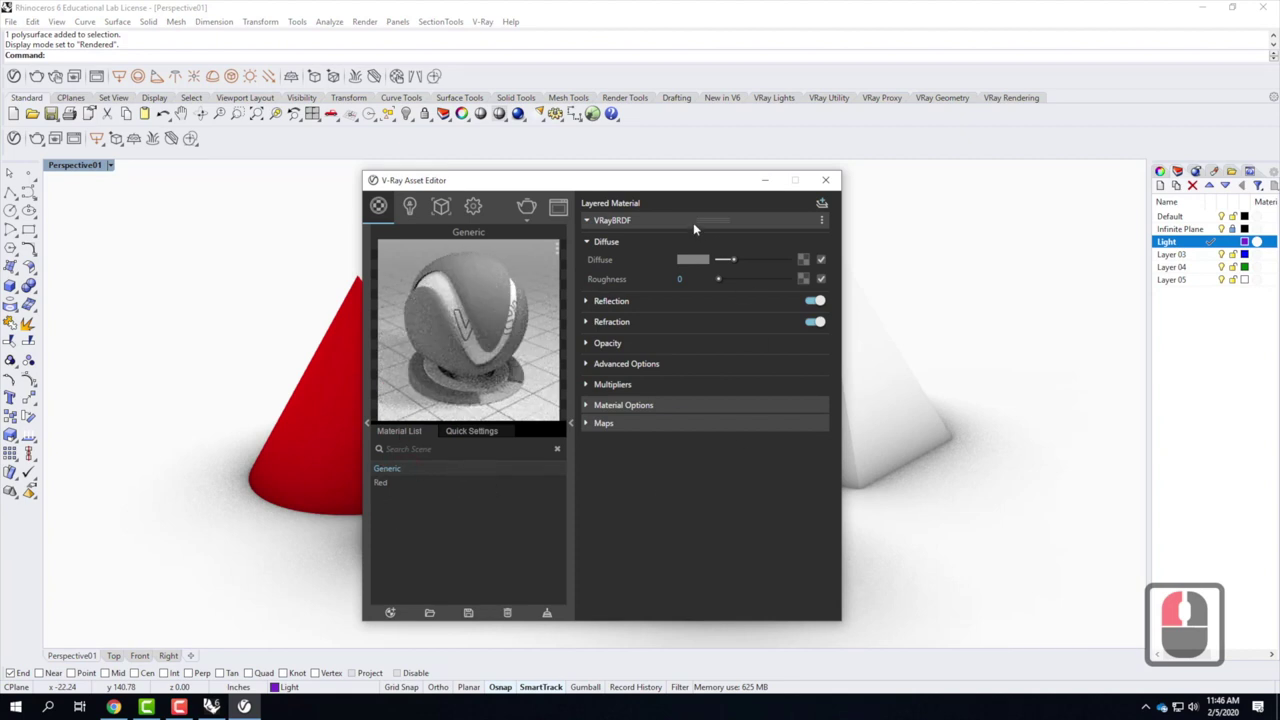
pyautogui.click(701, 260)
pyautogui.click(620, 366)
pyautogui.click(588, 301)
pyautogui.click(573, 282)
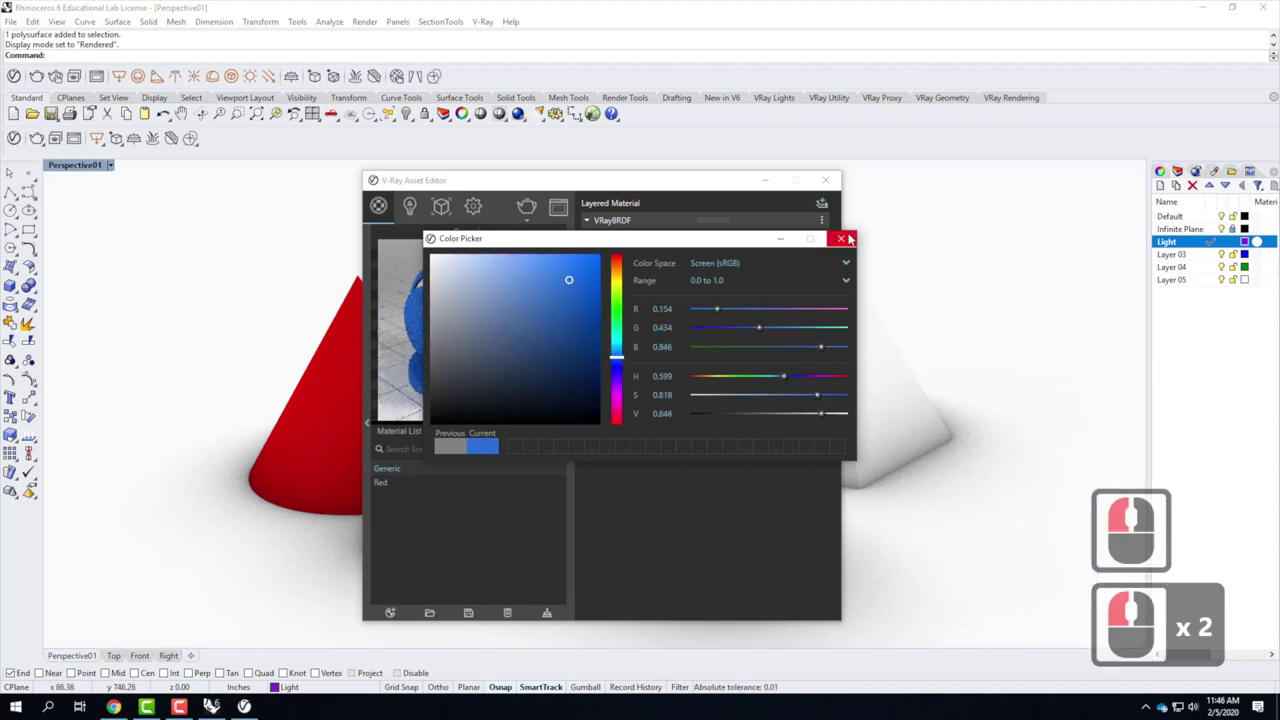
pyautogui.click(847, 235)
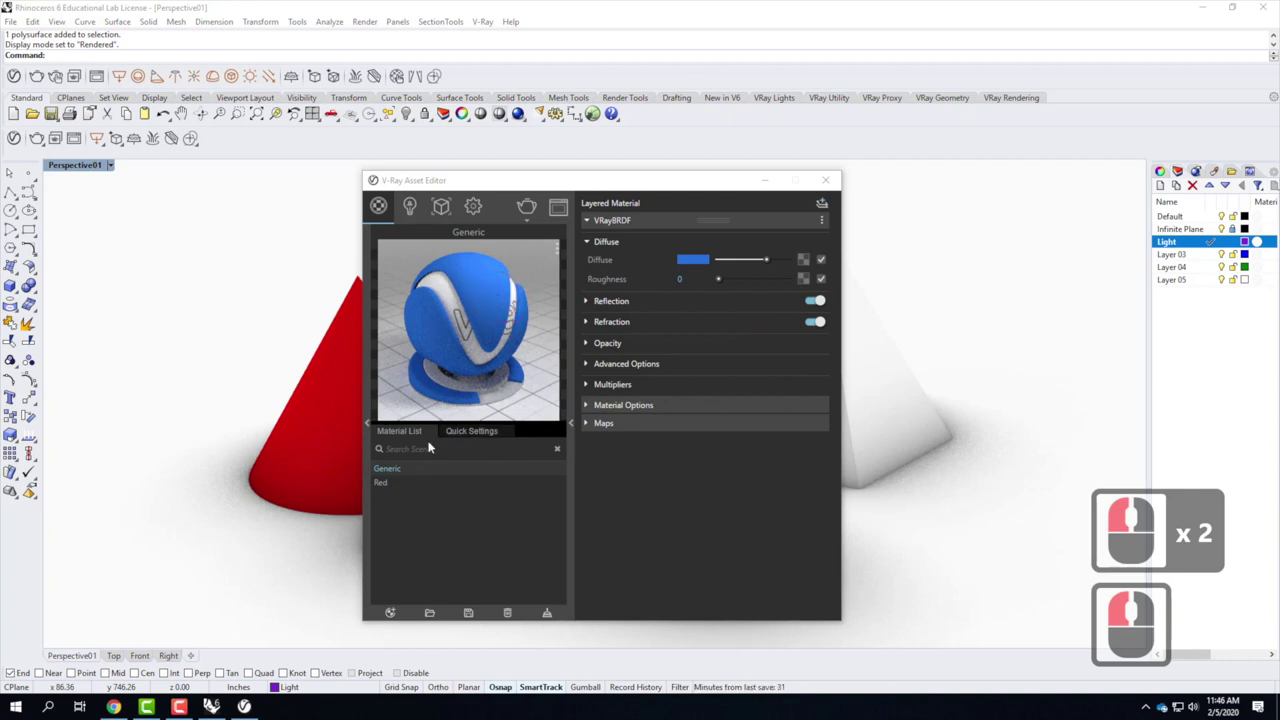
# Rename the Generic material to Blue and apply it to the selected box.
pyautogui.doubleClick(384, 471)
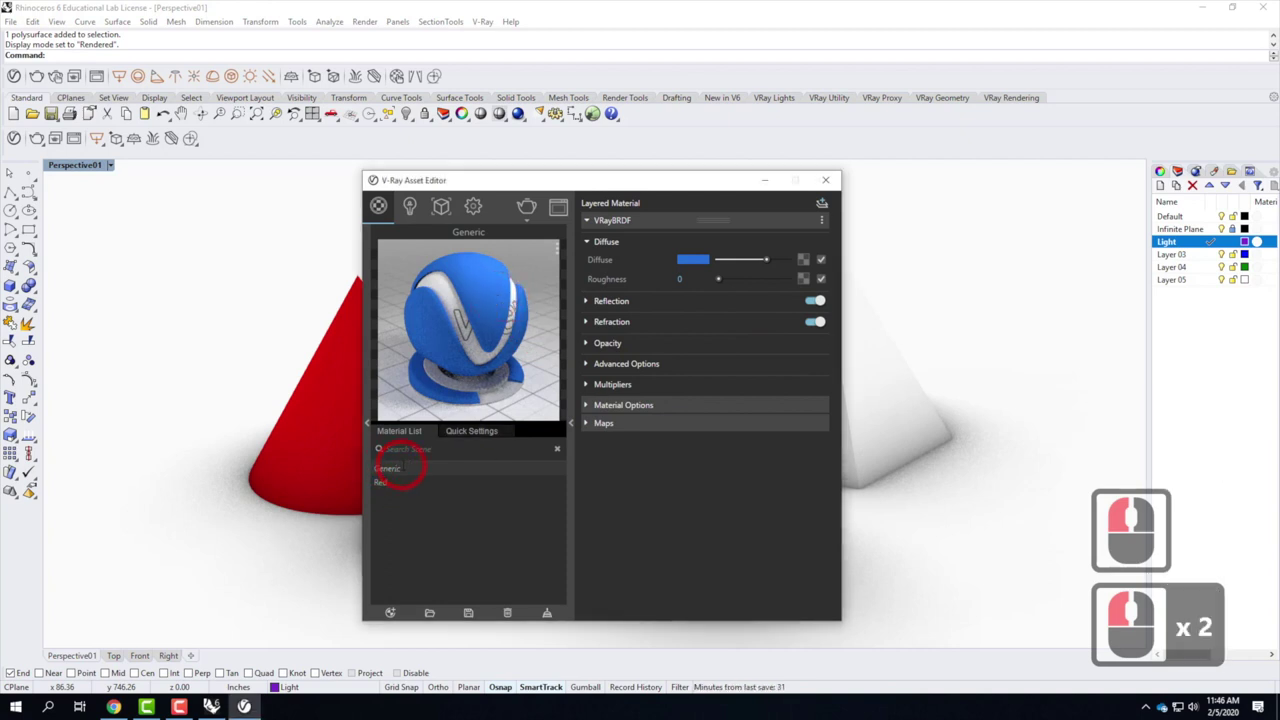
pyautogui.click(337, 451)
pyautogui.write('blue')
pyautogui.click(399, 470)
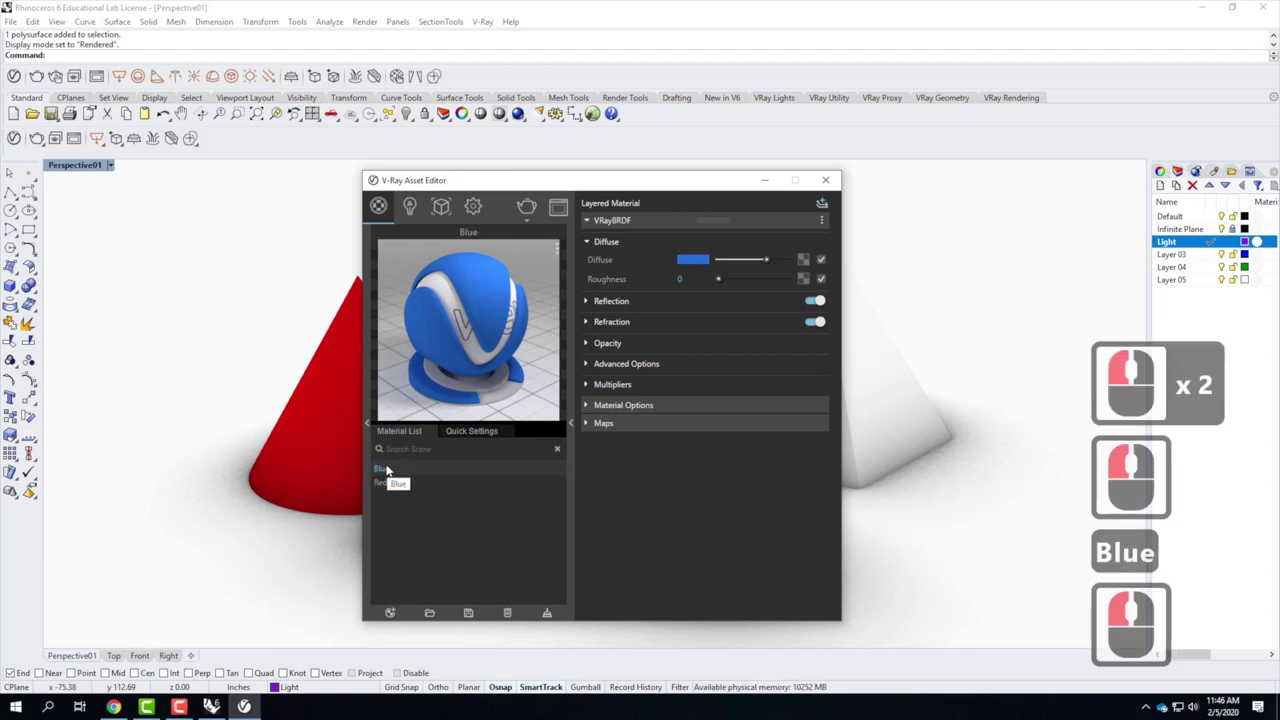
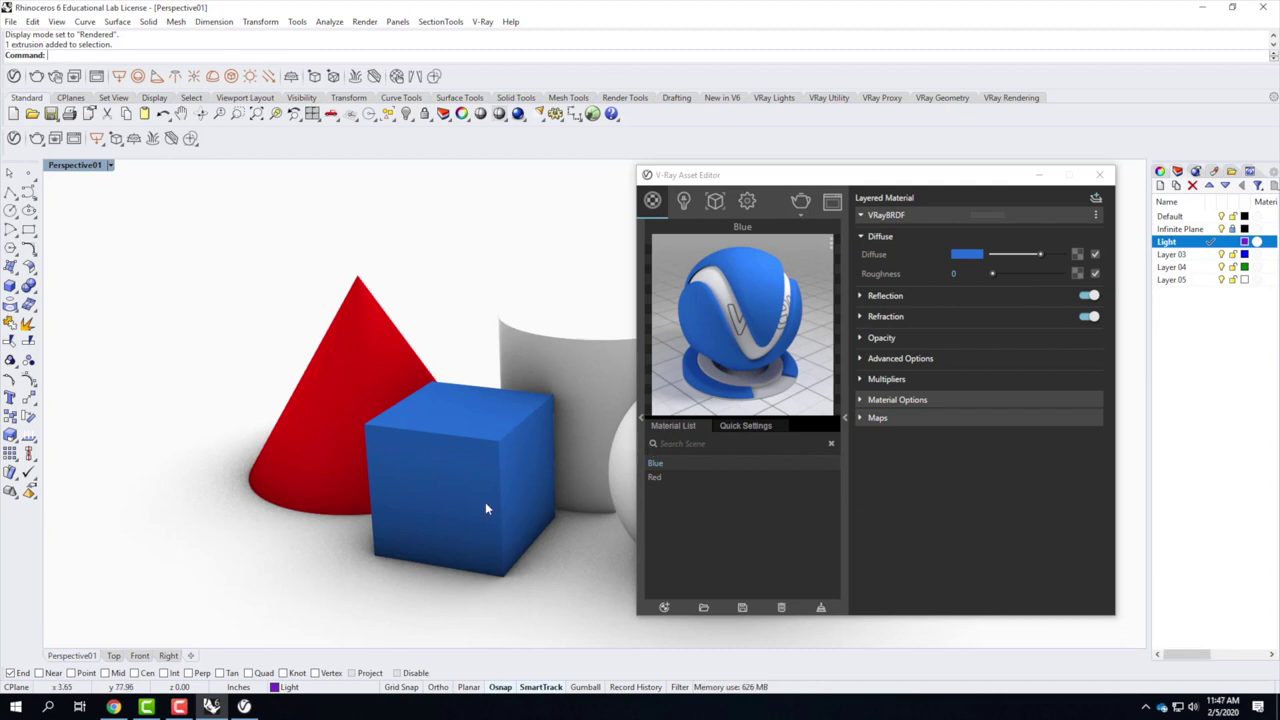
pyautogui.click(676, 490)
# Add a third Generic material with a magenta diffuse colour and name it Magenta.
pyautogui.click(675, 562)
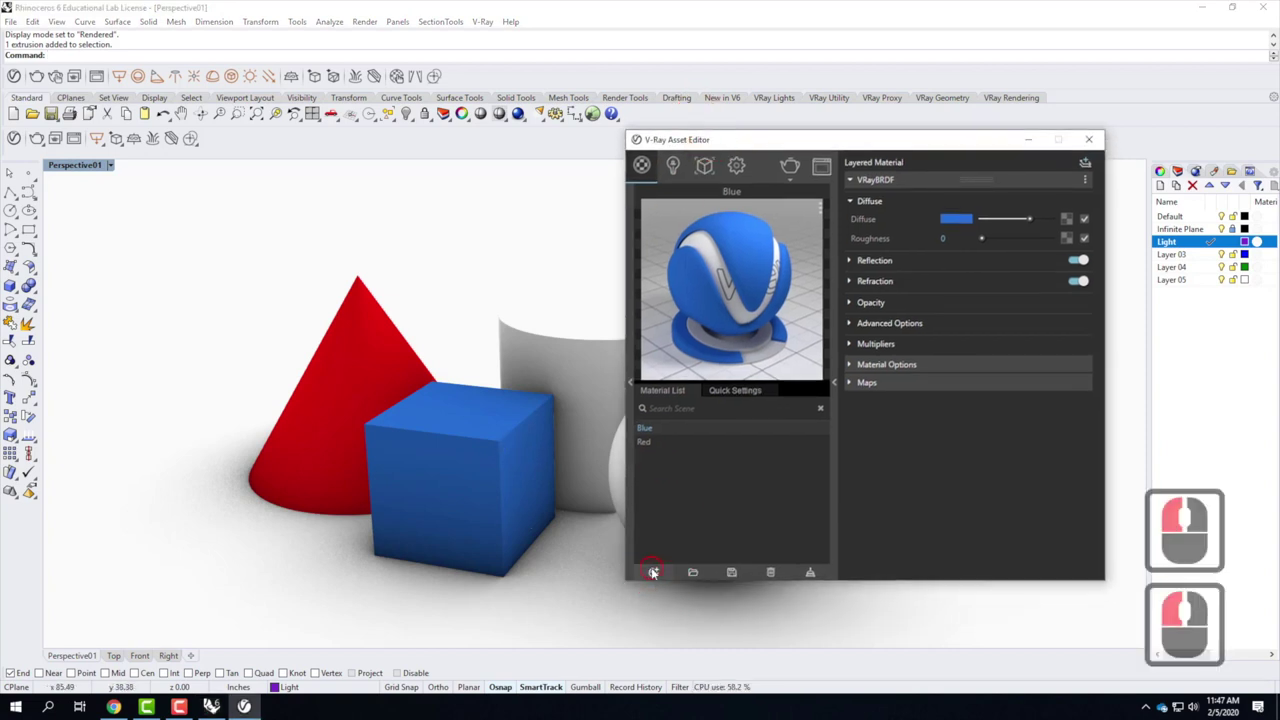
pyautogui.click(655, 570)
pyautogui.click(684, 328)
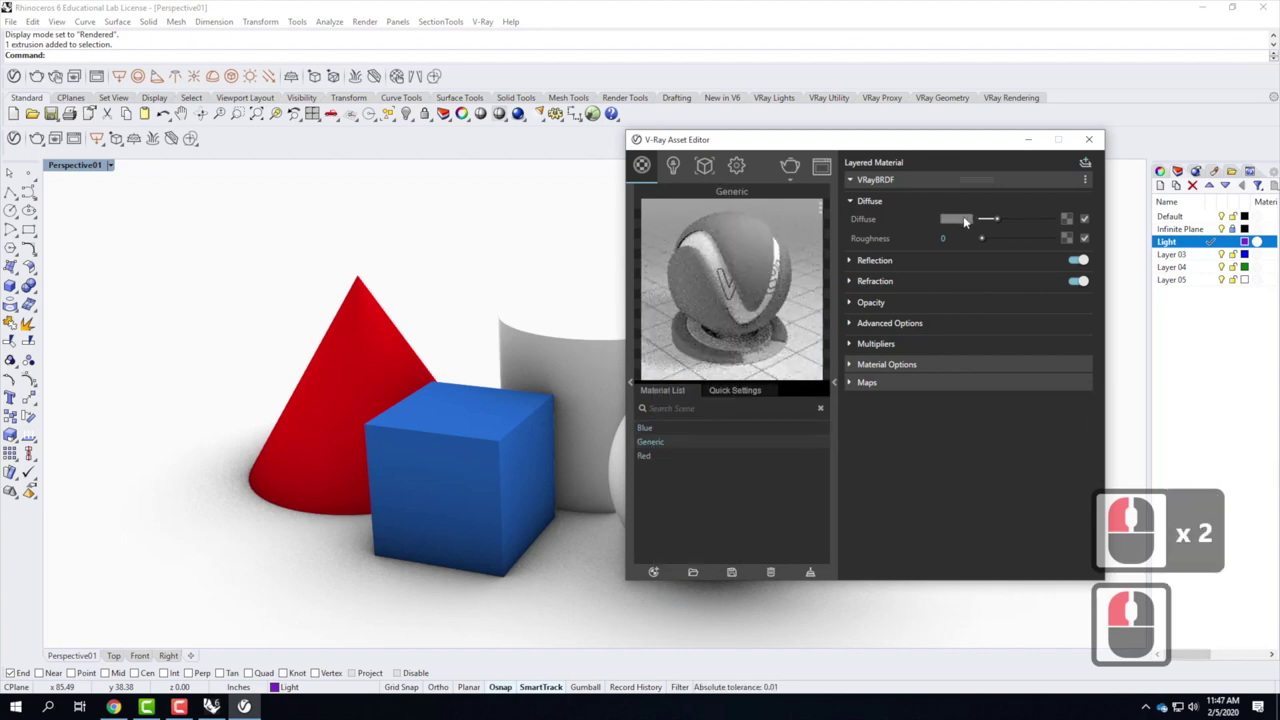
pyautogui.click(623, 332)
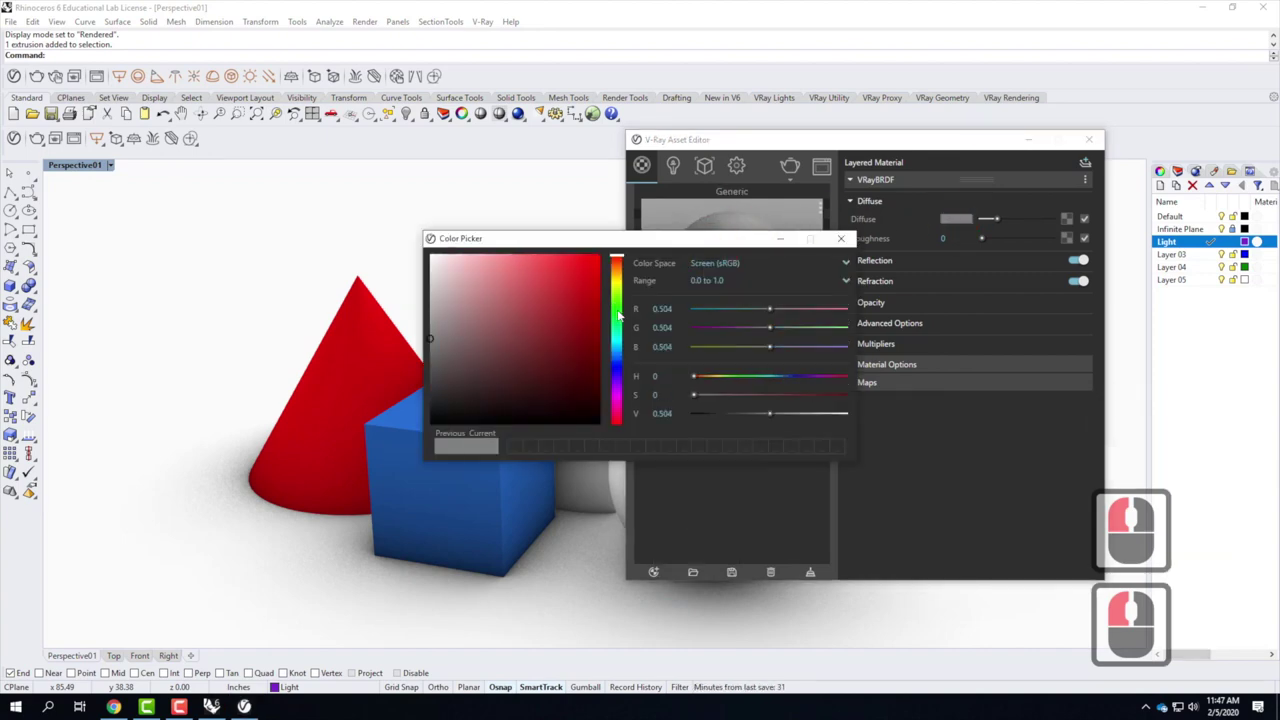
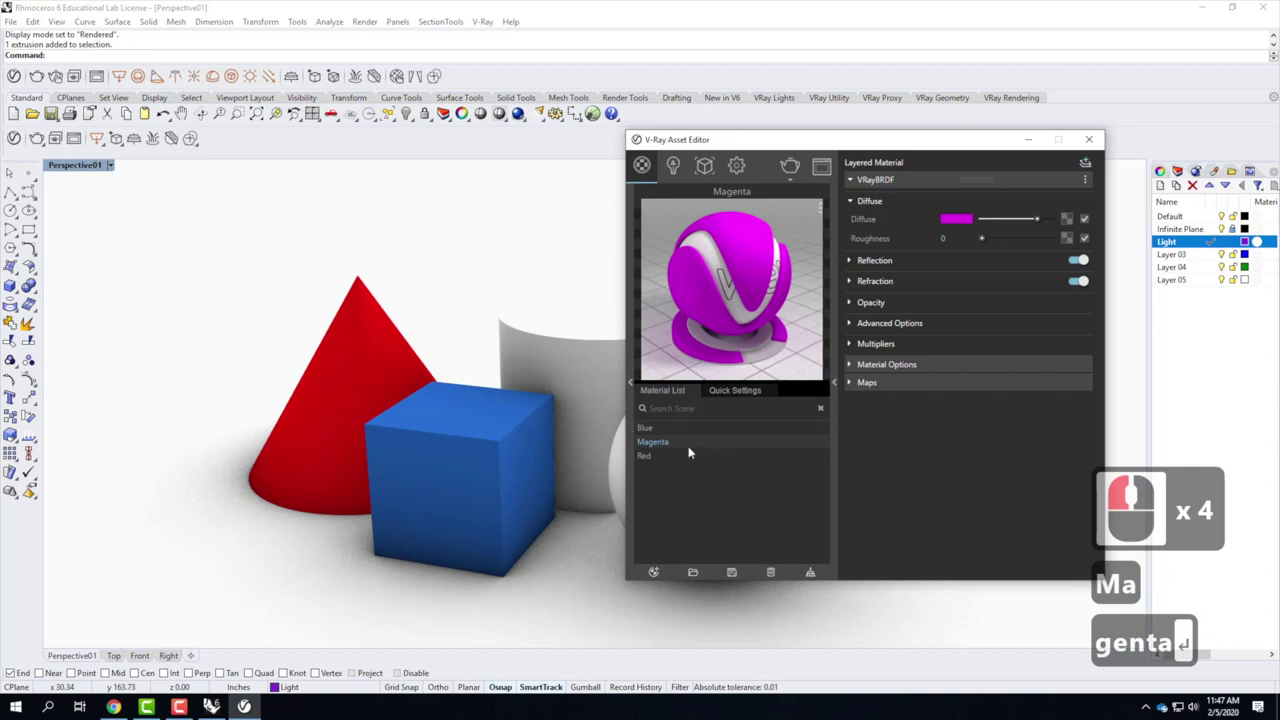
pyautogui.press('Return')
# Select the cylinder and apply the Magenta material to it.
pyautogui.click(584, 343)
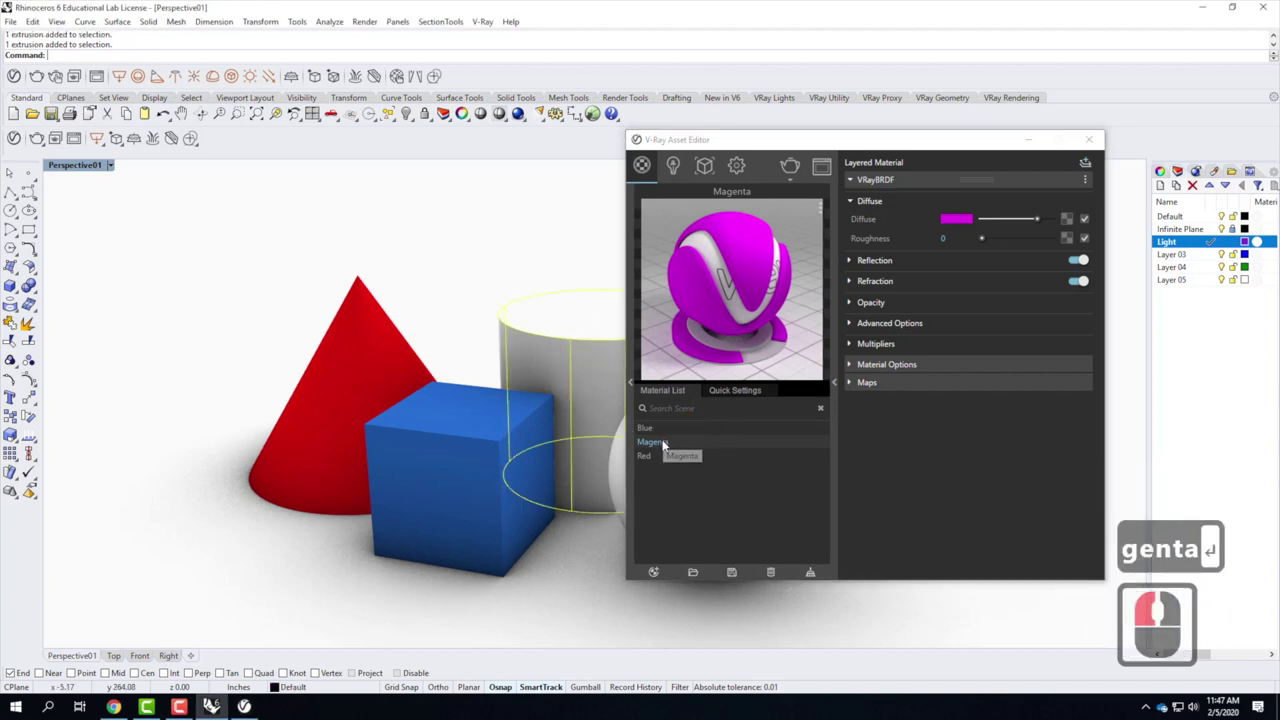
pyautogui.rightClick(666, 442)
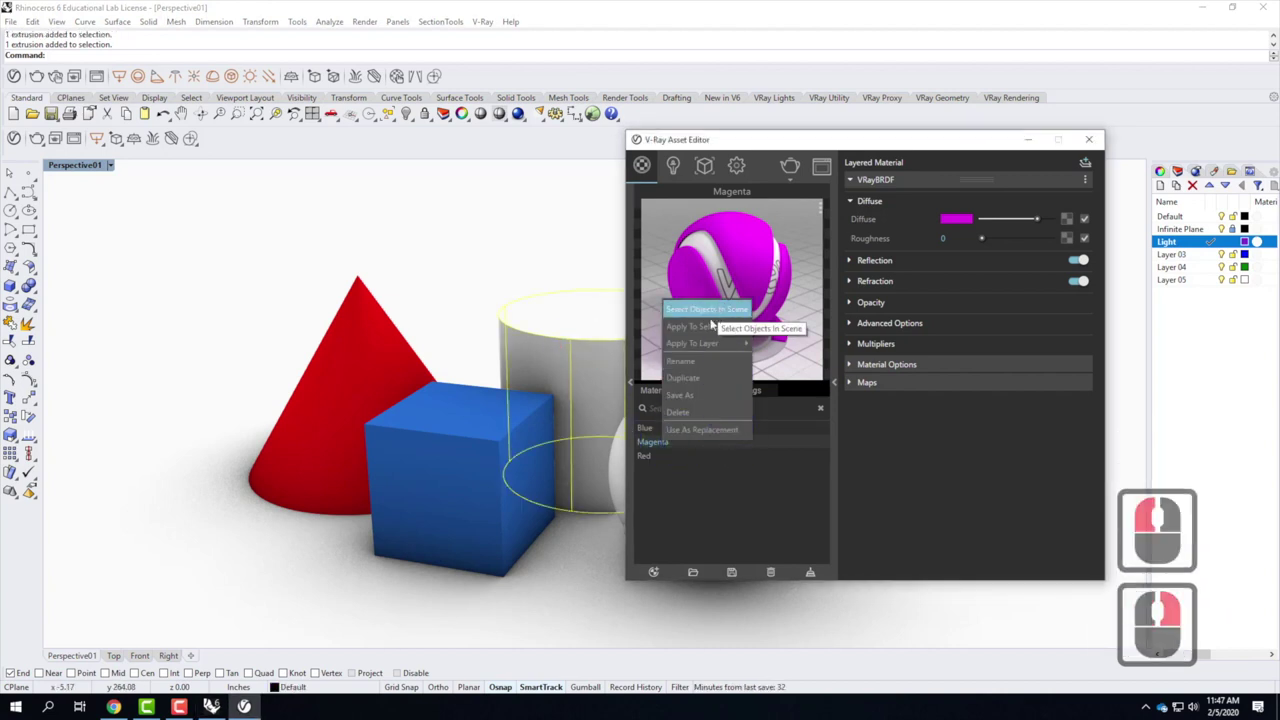
pyautogui.click(708, 328)
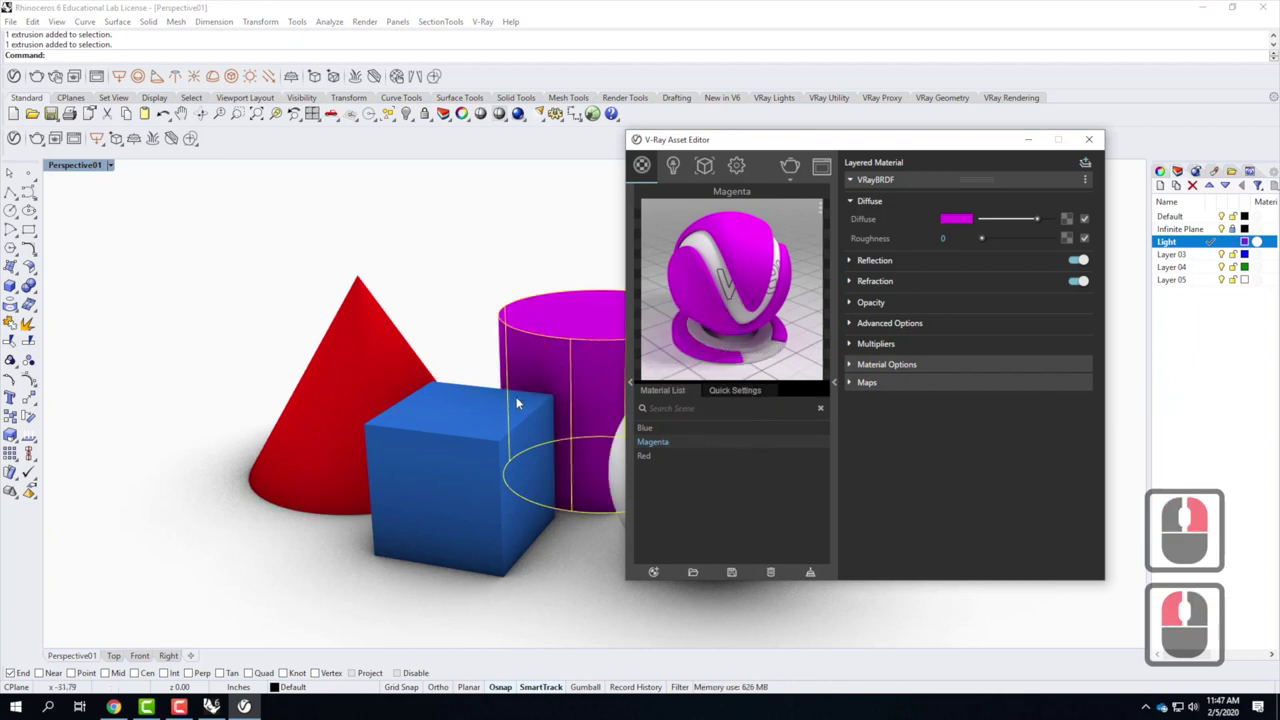
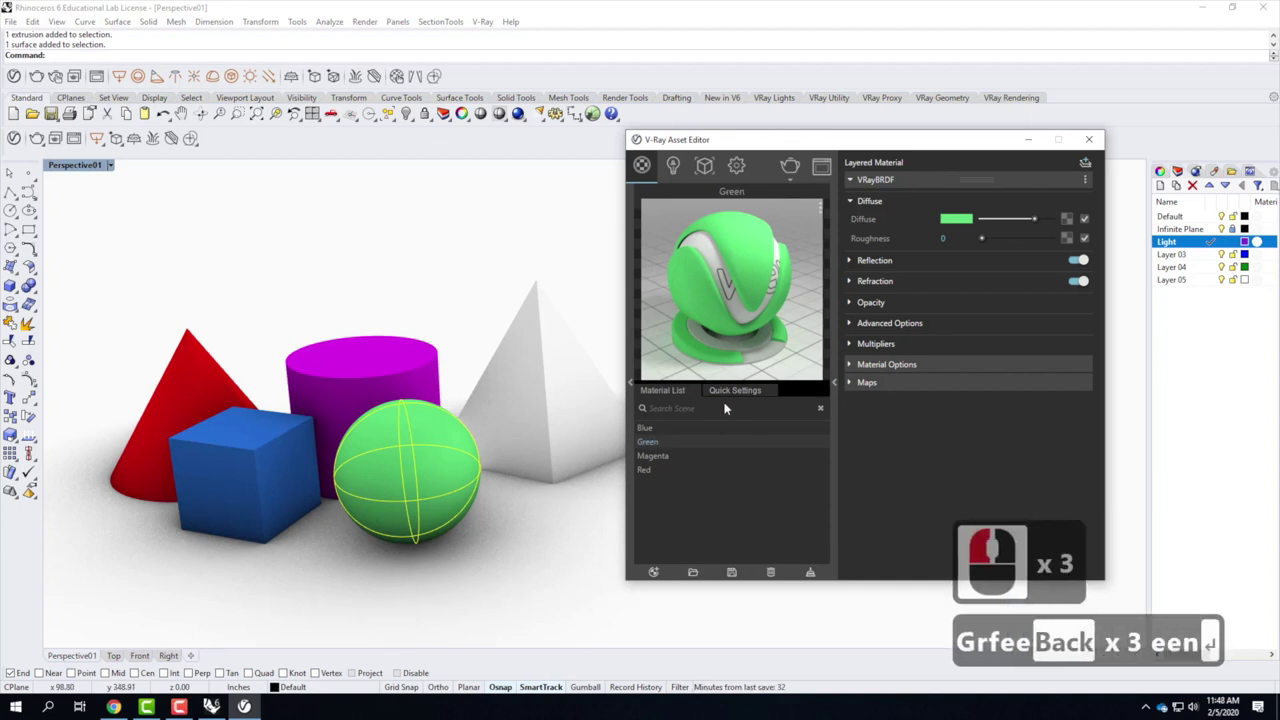
# Confirm the Green material name and open the diffuse colour picker for a fifth Generic material.
pyautogui.press('Return')
pyautogui.press('BackSpace')
pyautogui.doubleClick(958, 225)
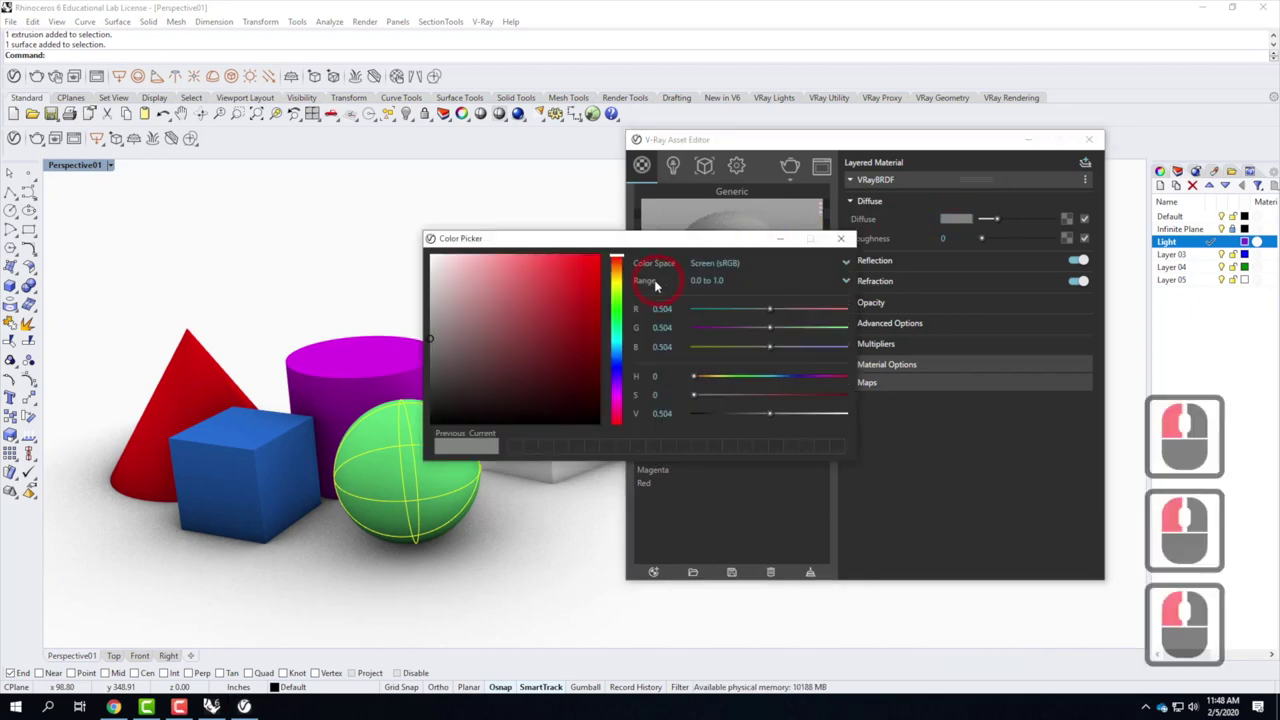
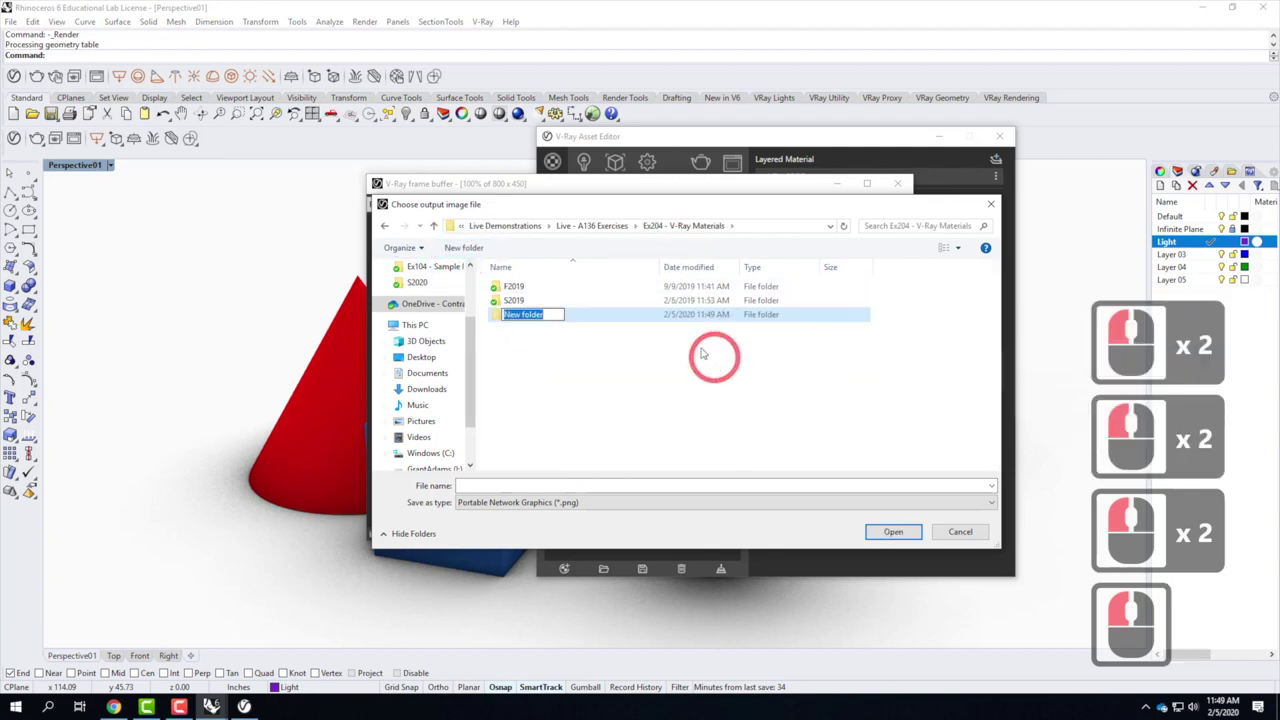
# Name the new output folder S2020 inside the Ex204 V-Ray Materials directory.
pyautogui.write('s2020')
pyautogui.press('Return')
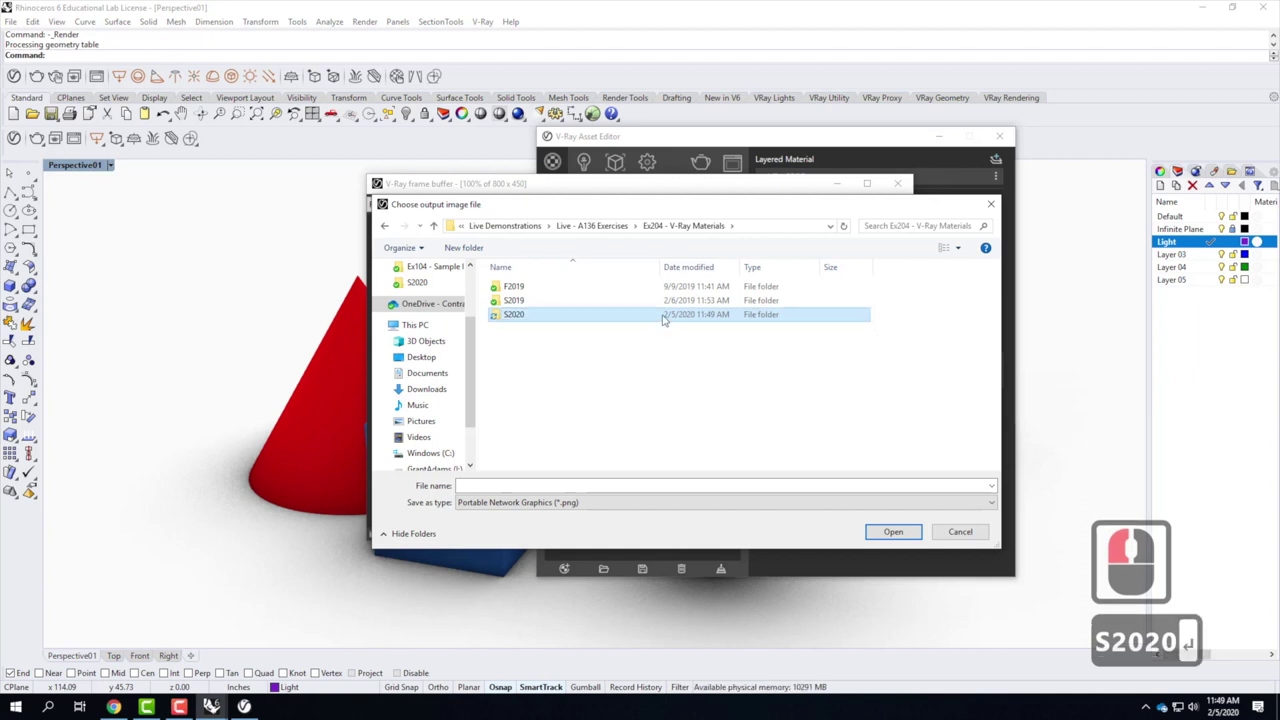
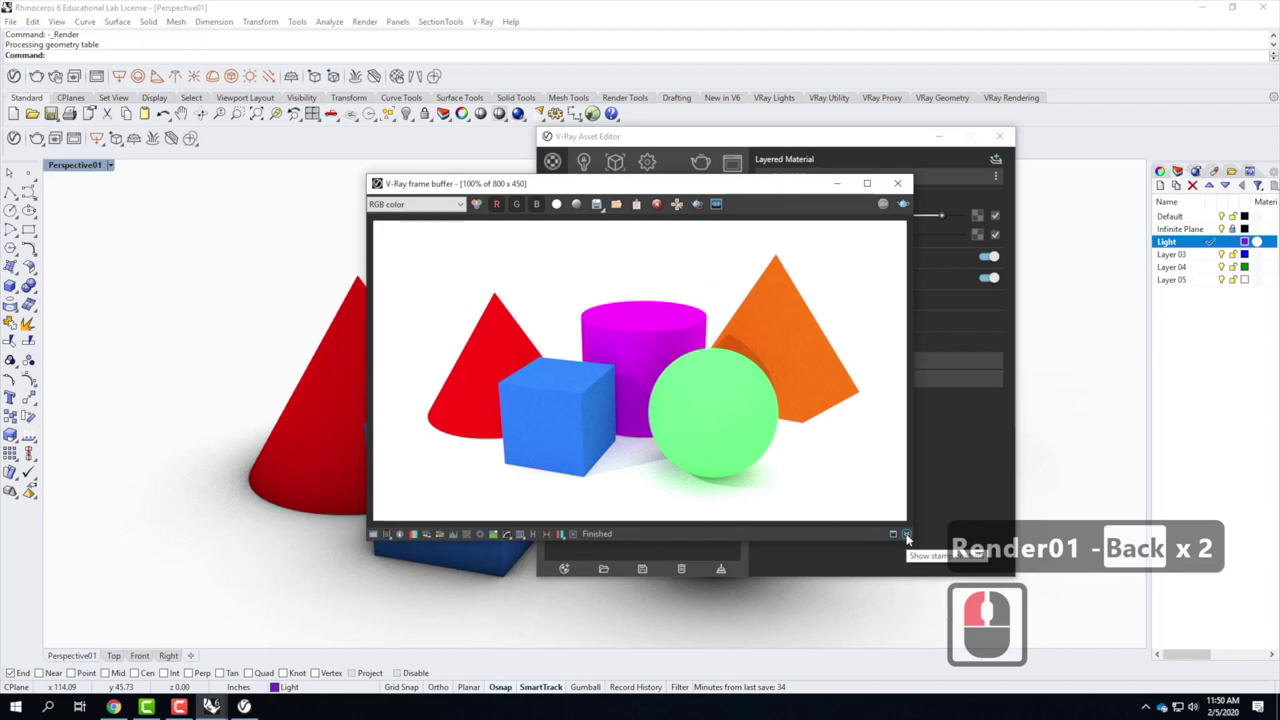
pyautogui.click(910, 536)
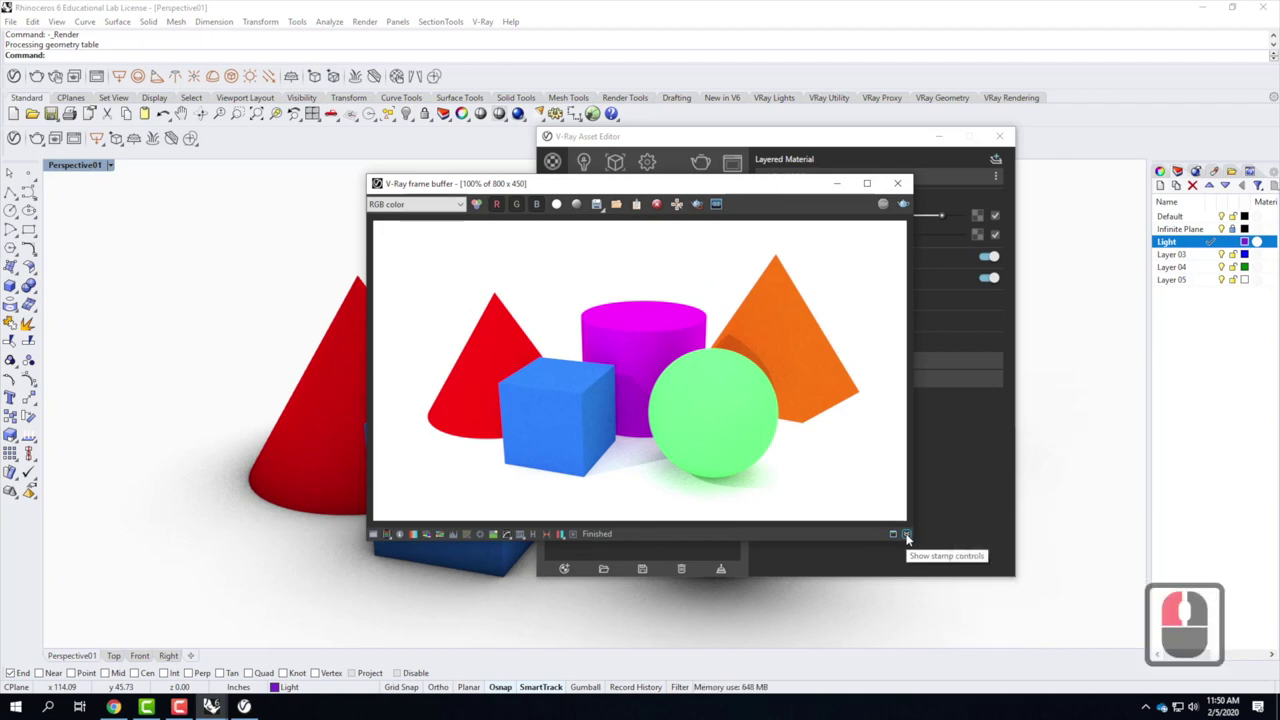
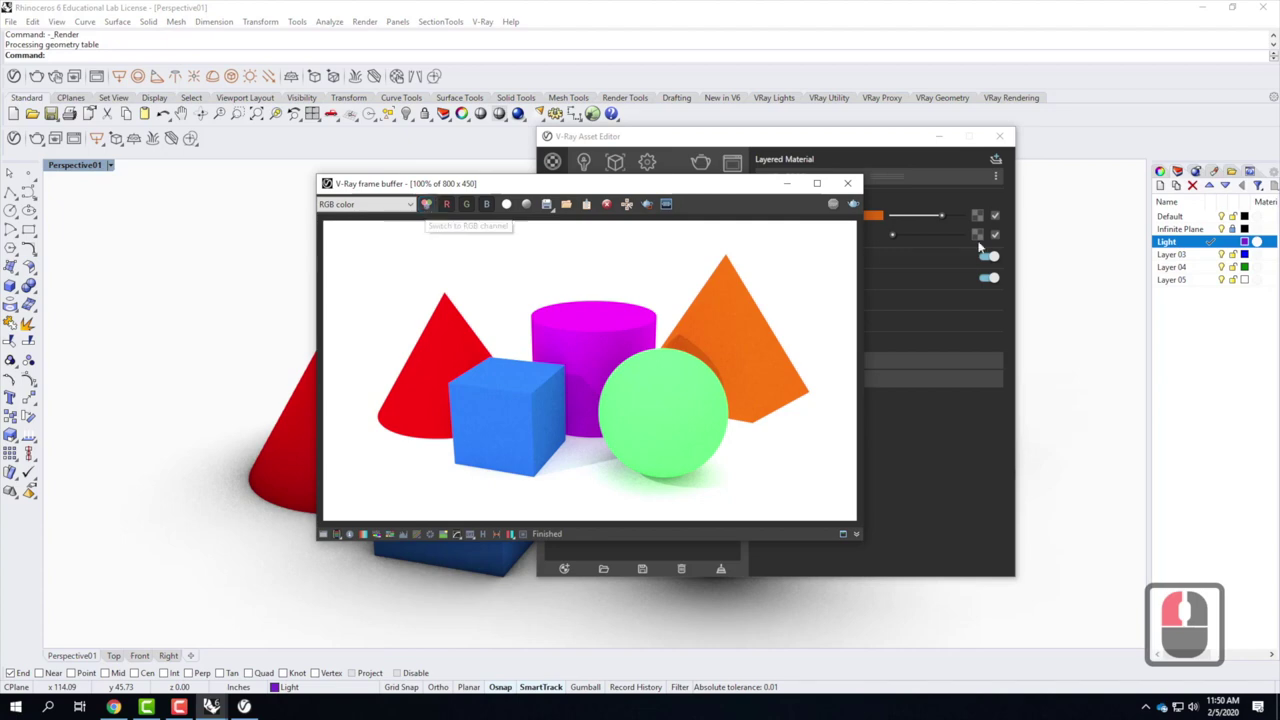
# Dismiss the V-Ray frame buffer and bring the Asset Editor back over the viewport.
pyautogui.click(850, 190)
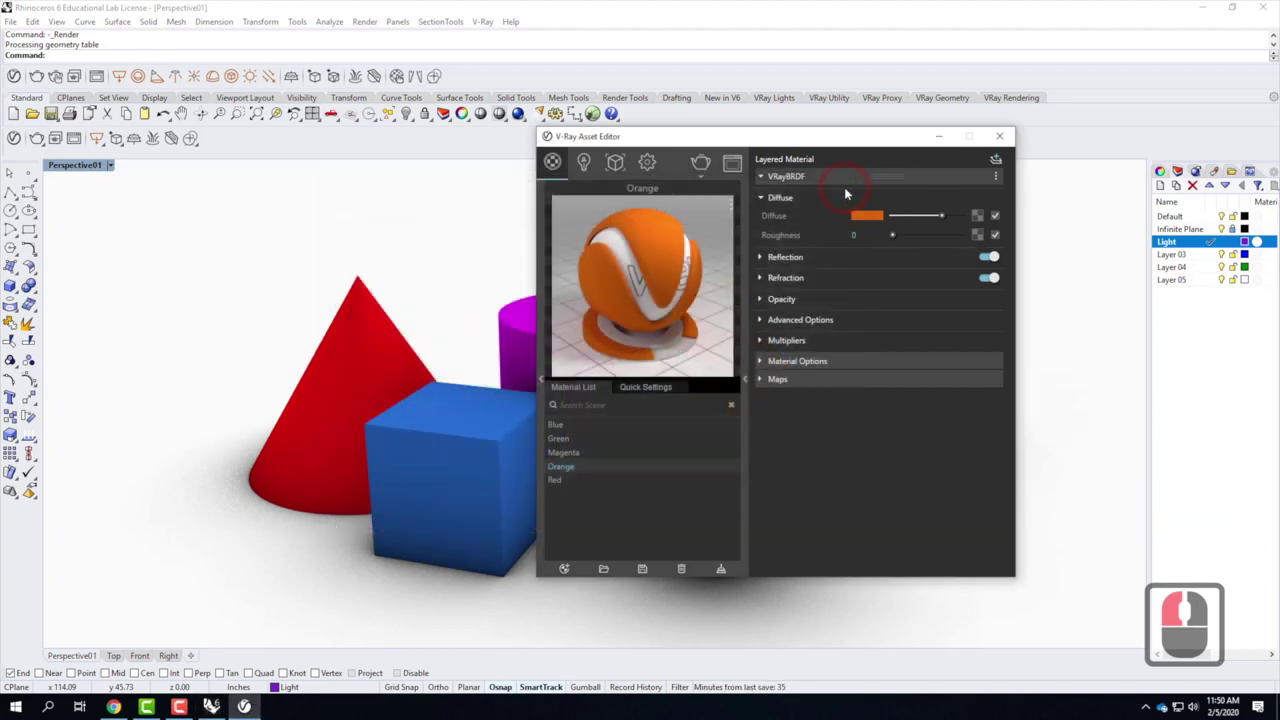
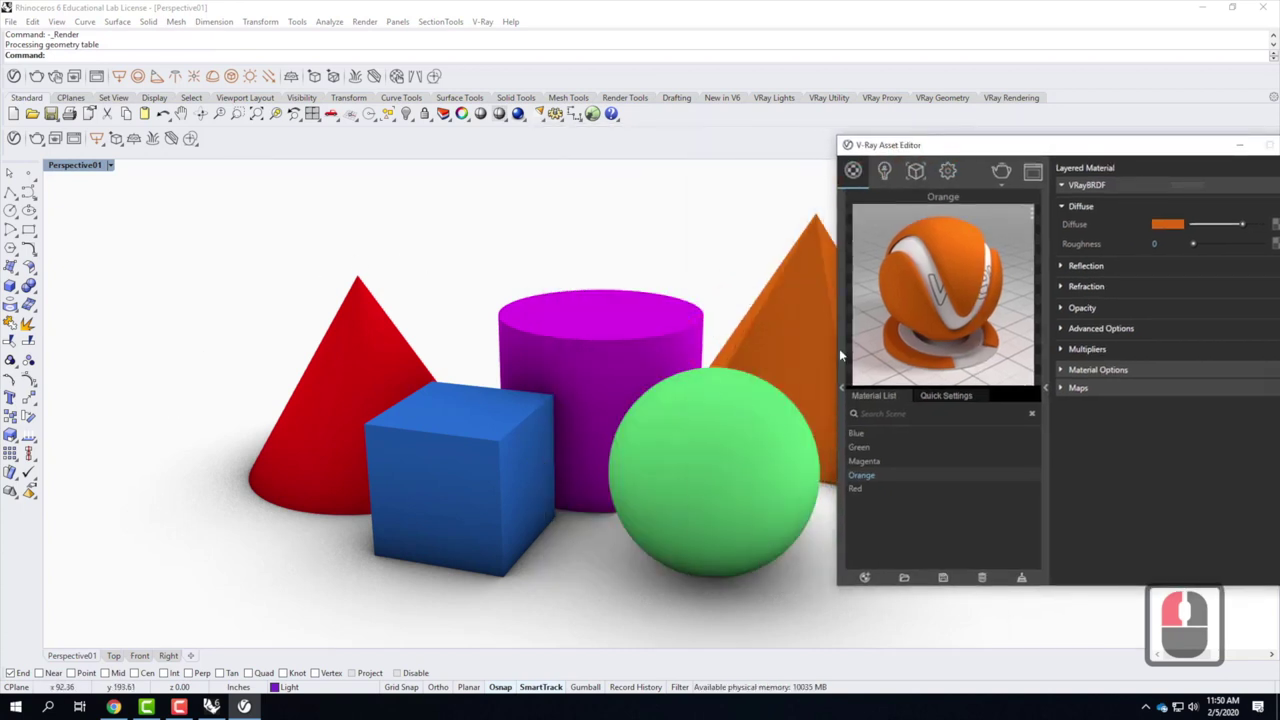
pyautogui.click(752, 359)
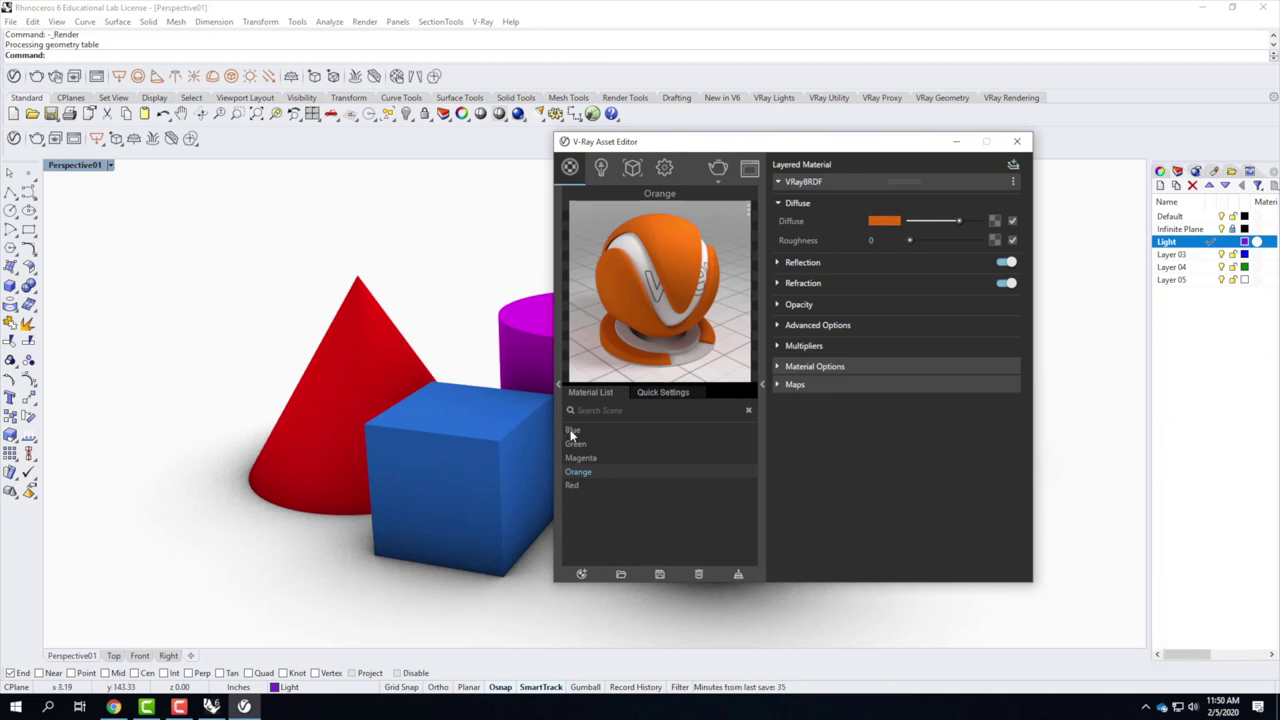
# Set the Blue material's opacity to 0.5 so the box renders semi-transparent.
pyautogui.click(574, 432)
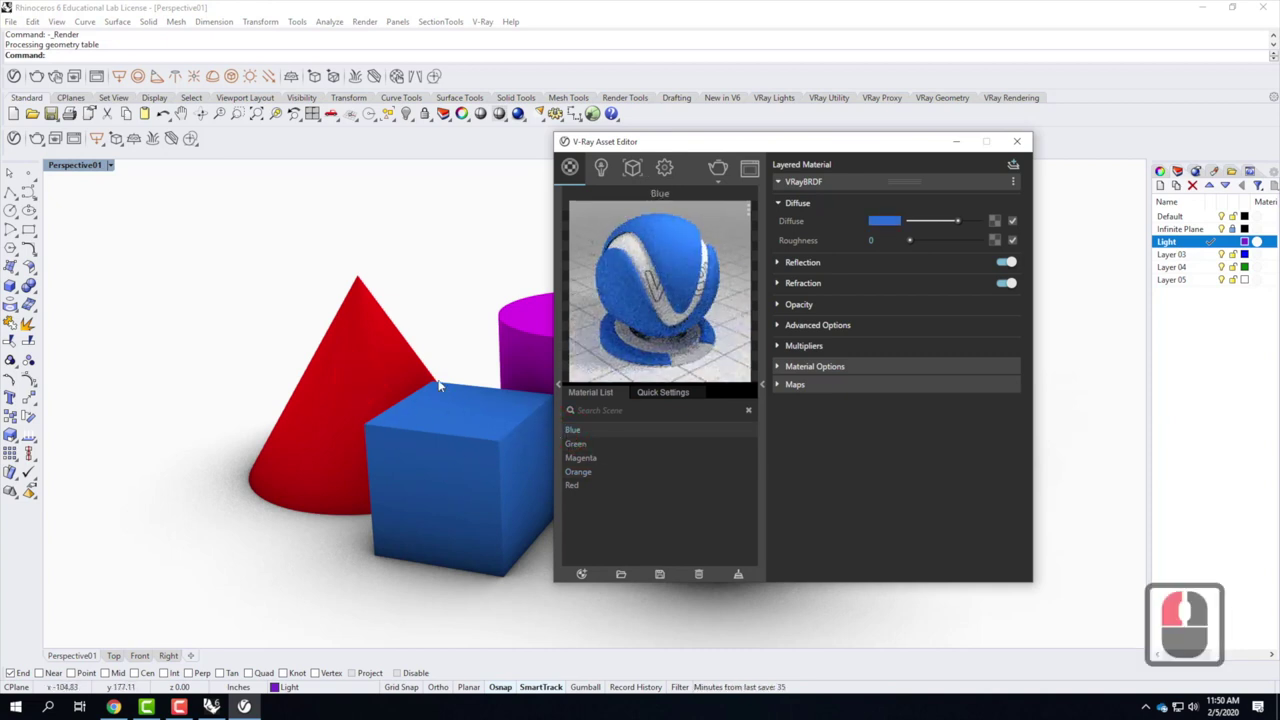
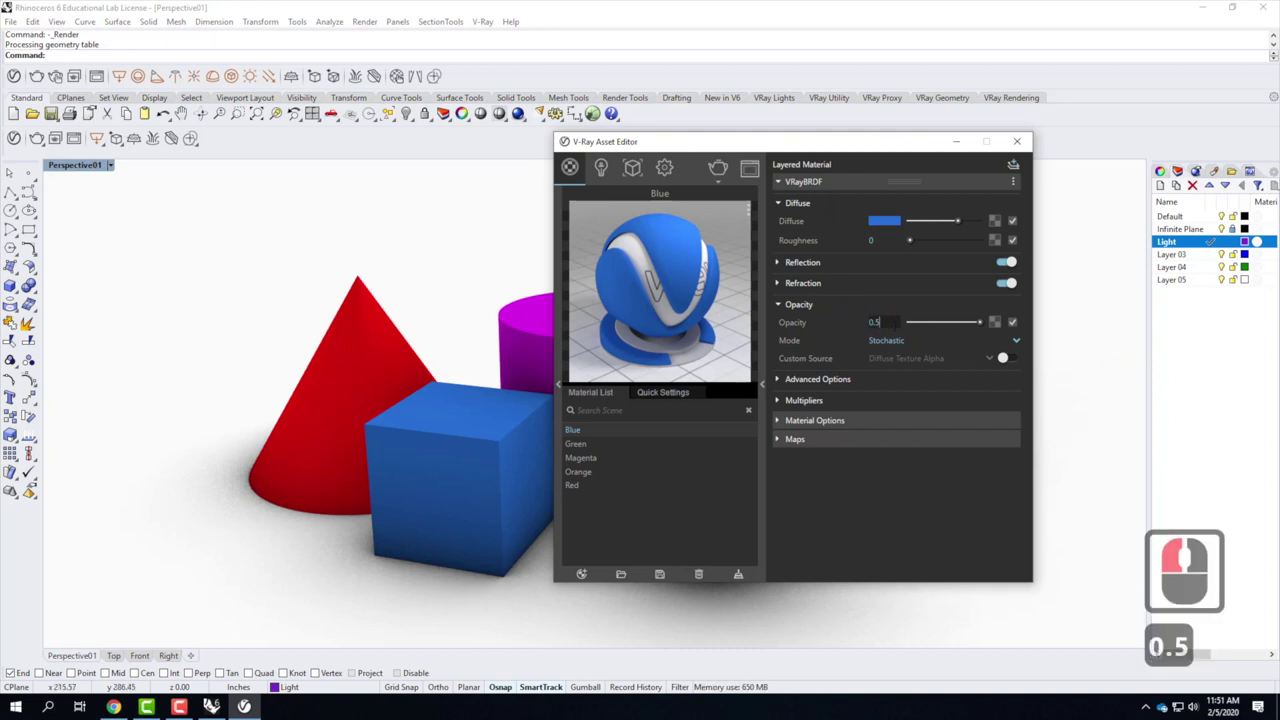
pyautogui.press('Tab')
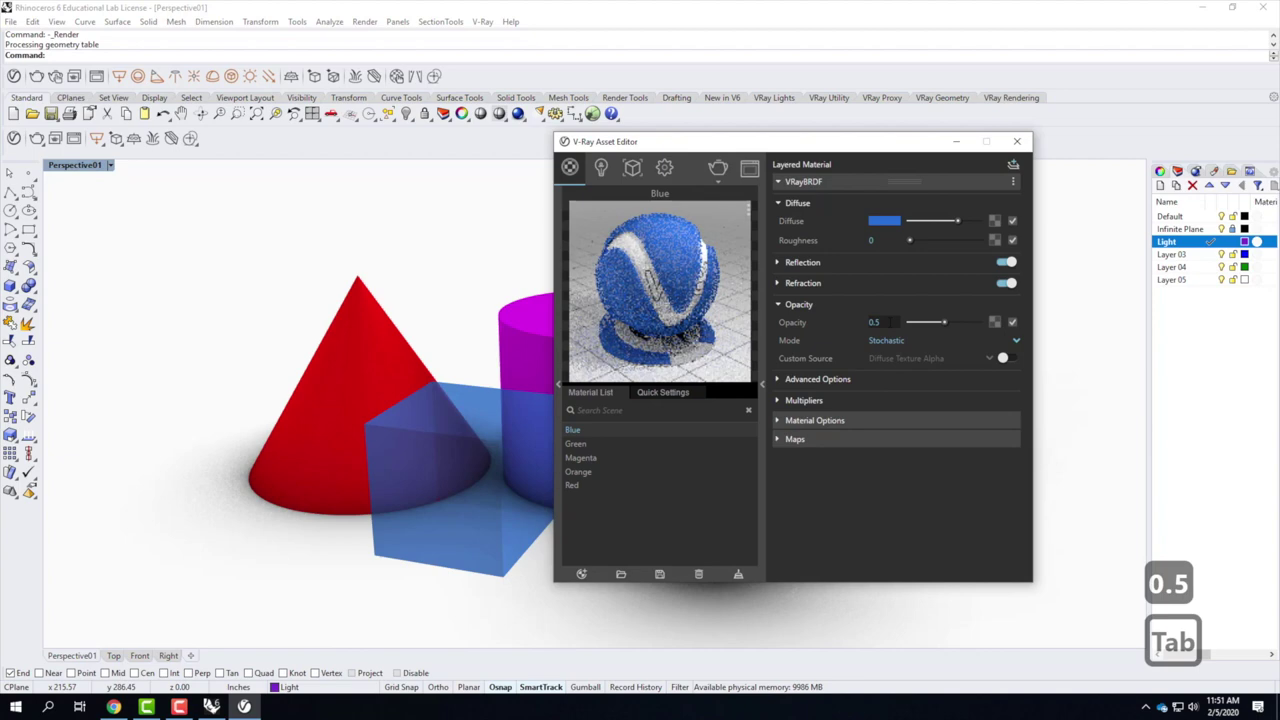
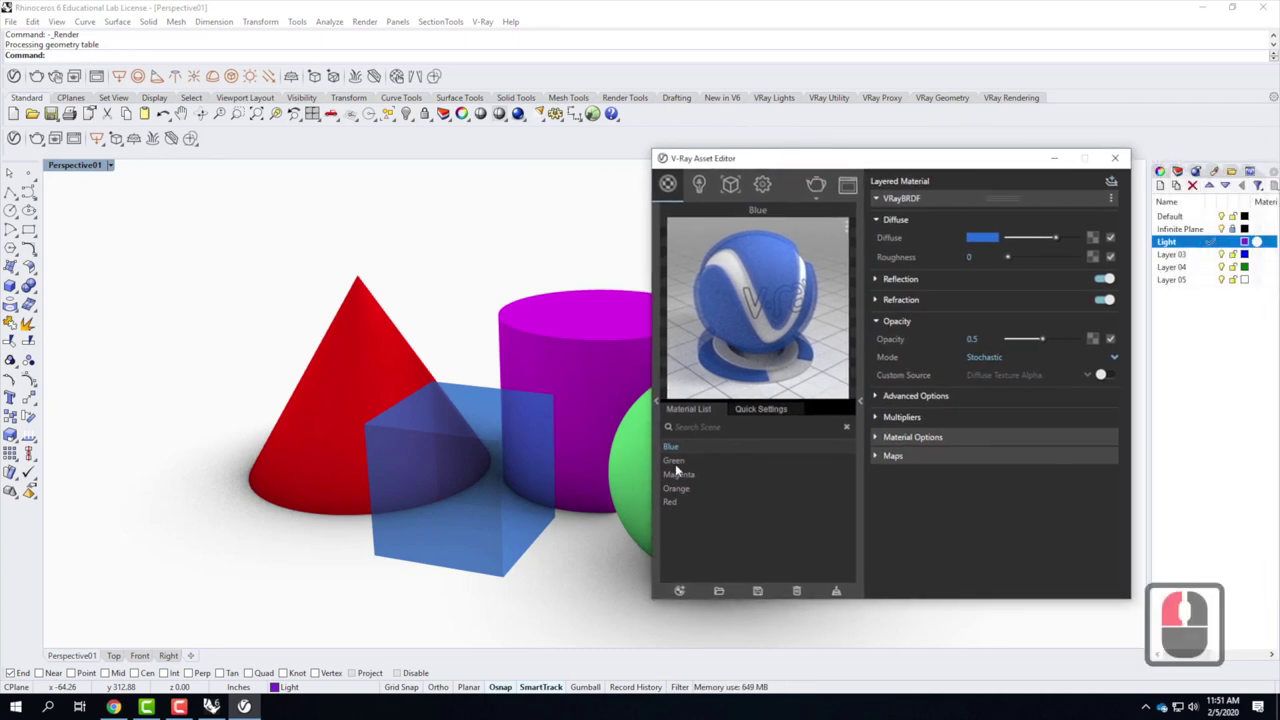
# Set the Green material's opacity to 0.25 and check the value in its Opacity rollout.
pyautogui.click(679, 466)
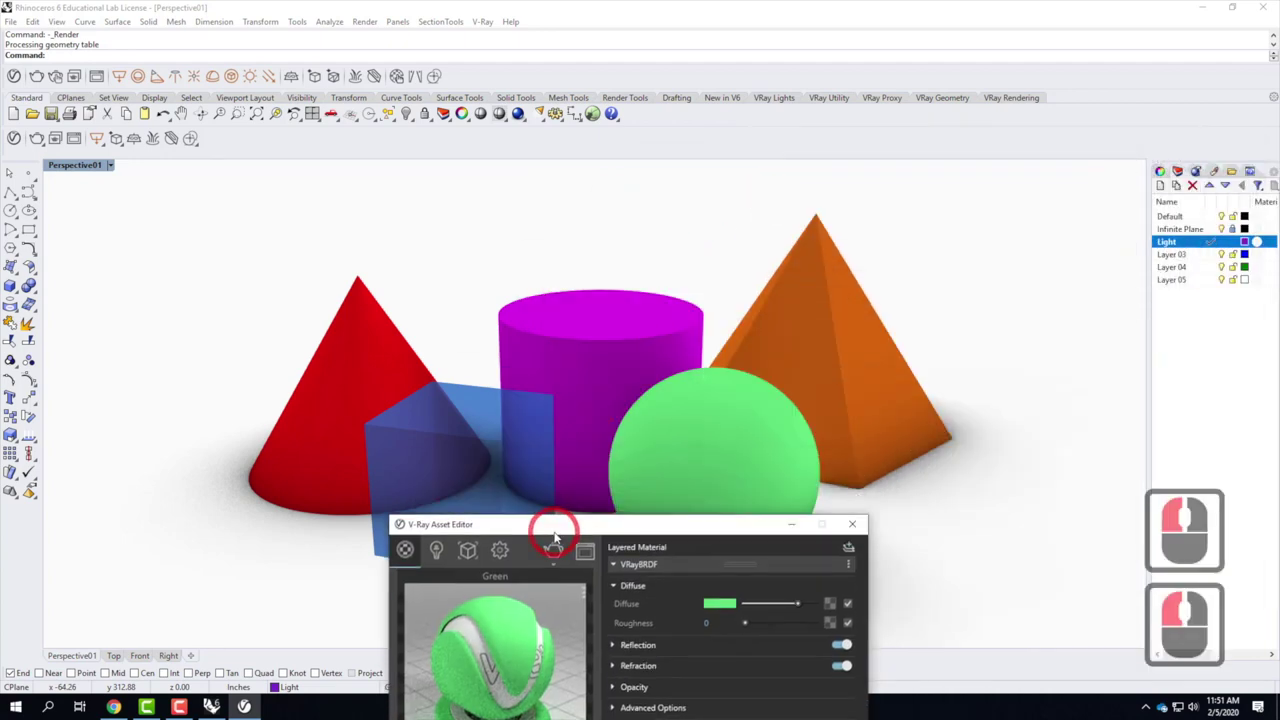
pyautogui.click(646, 251)
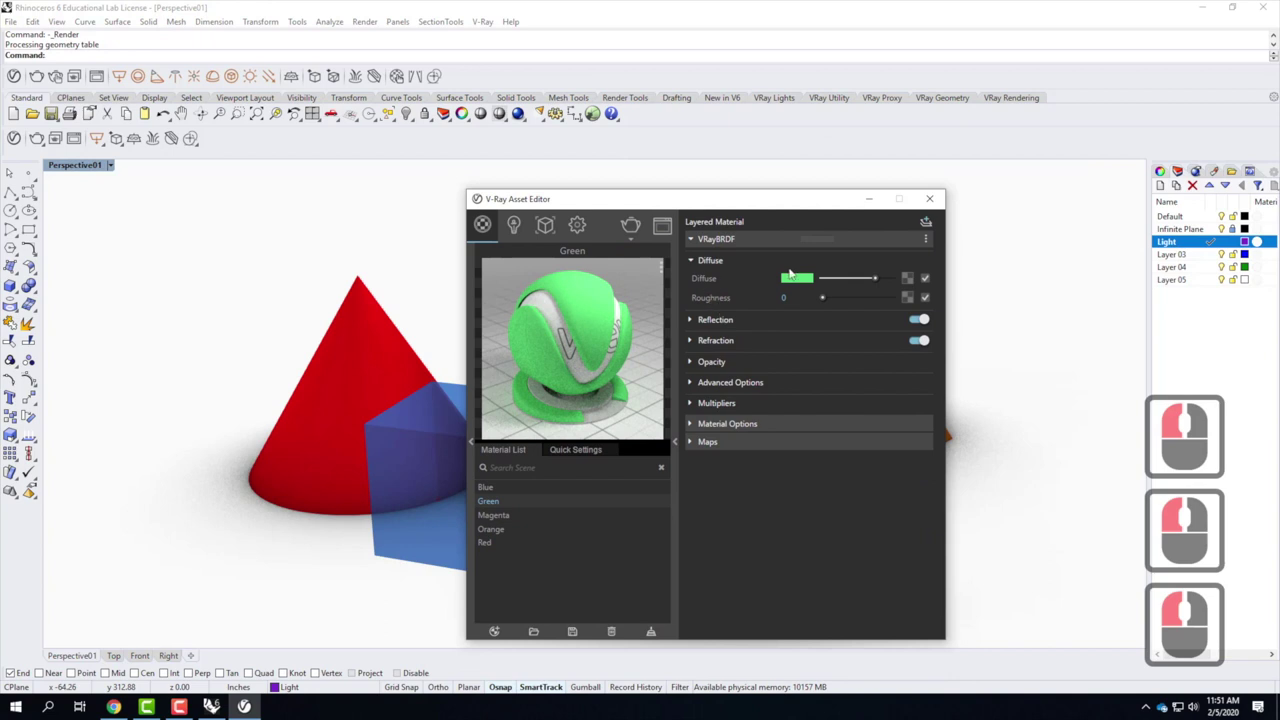
pyautogui.click(692, 362)
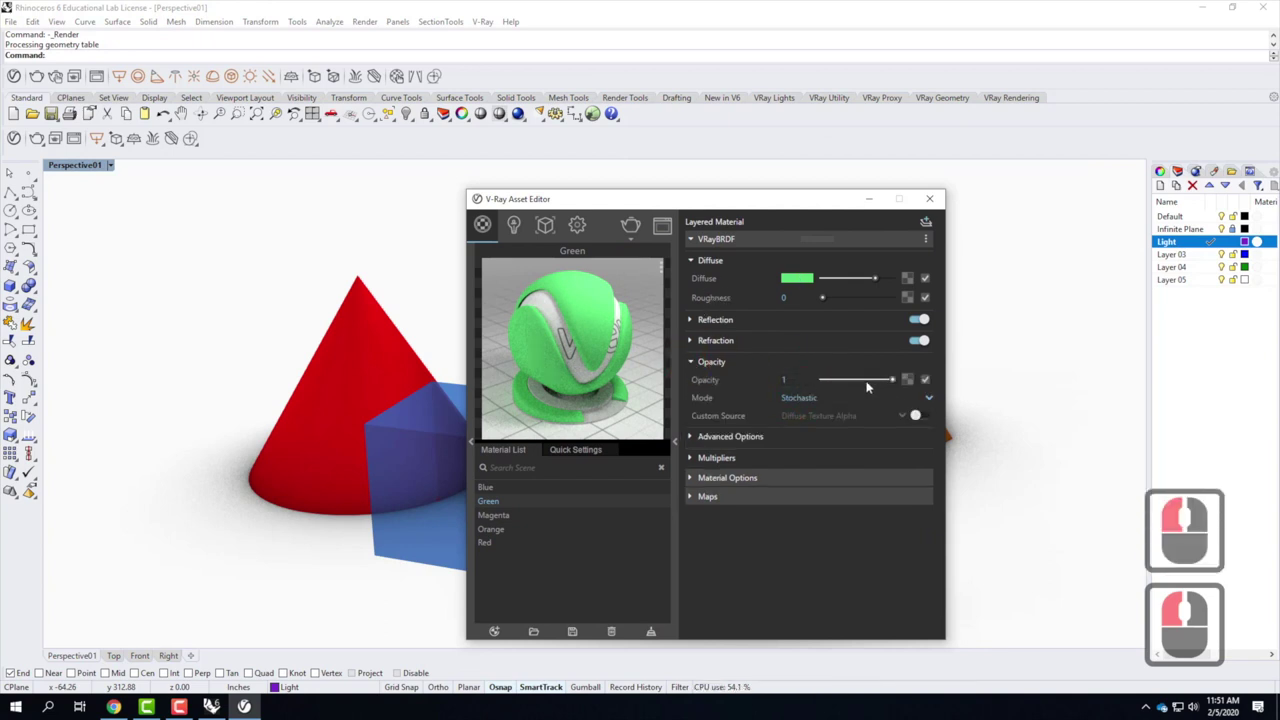
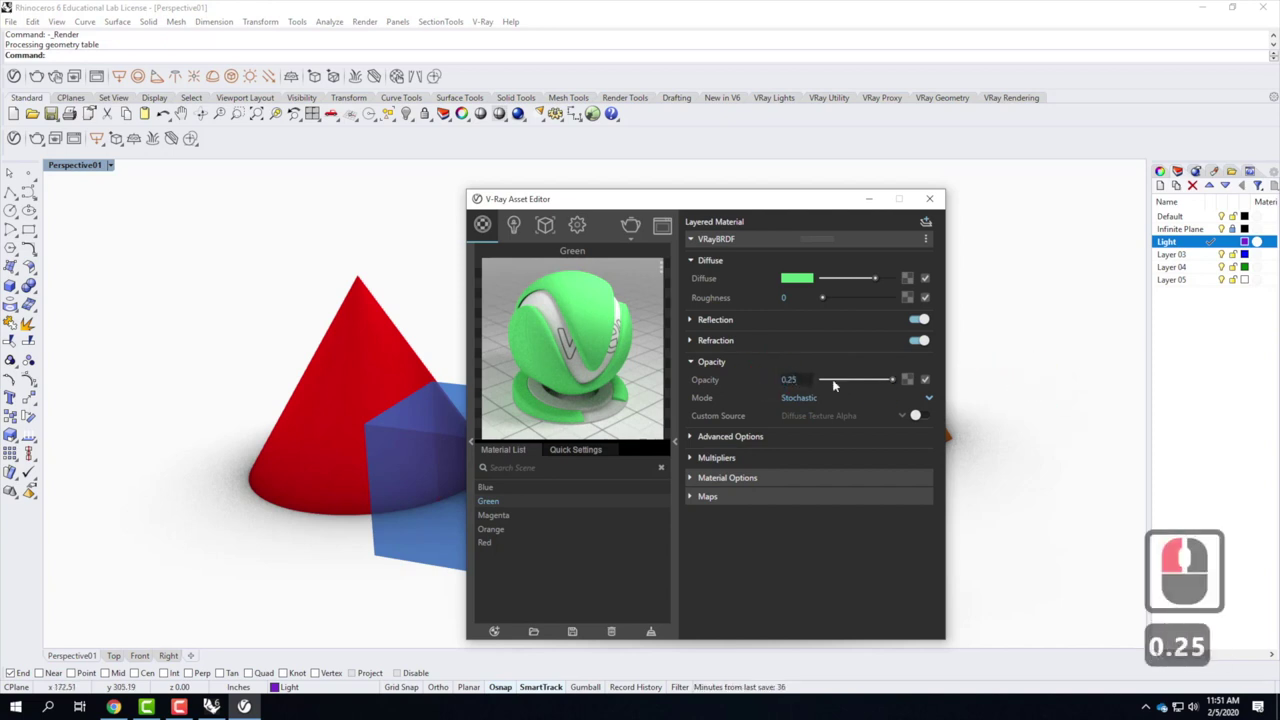
pyautogui.click(836, 364)
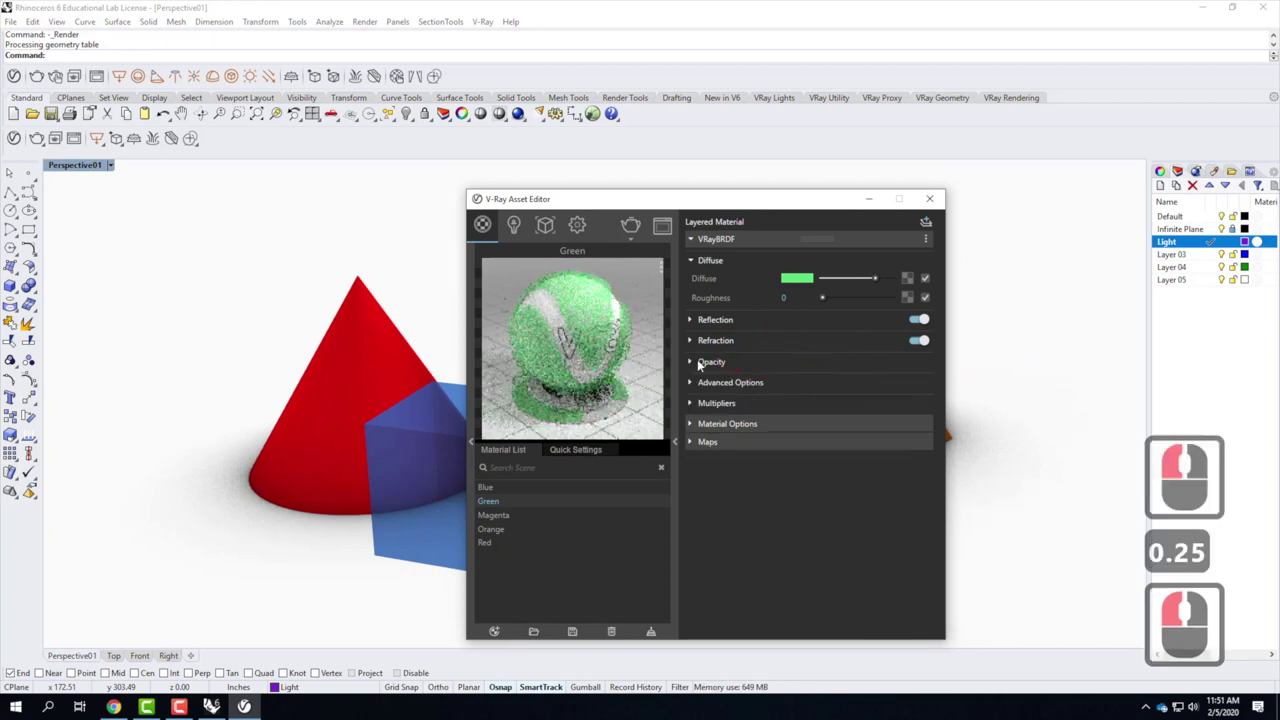
pyautogui.click(697, 358)
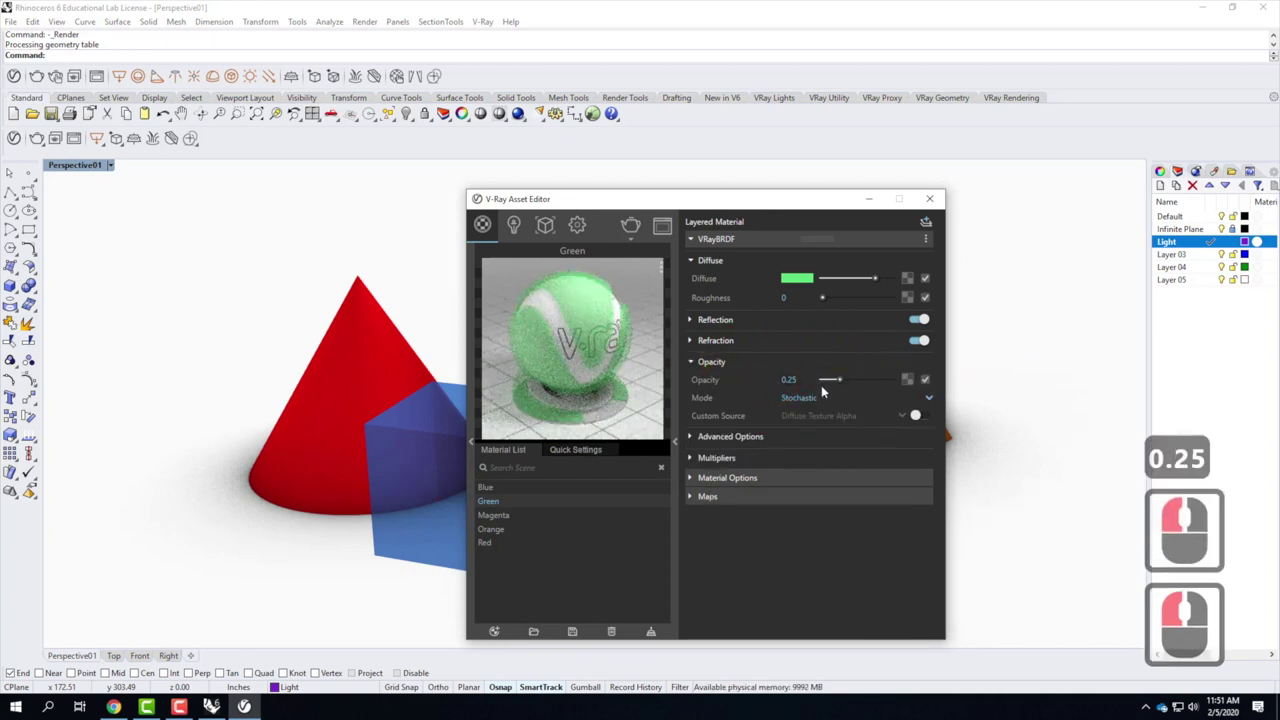
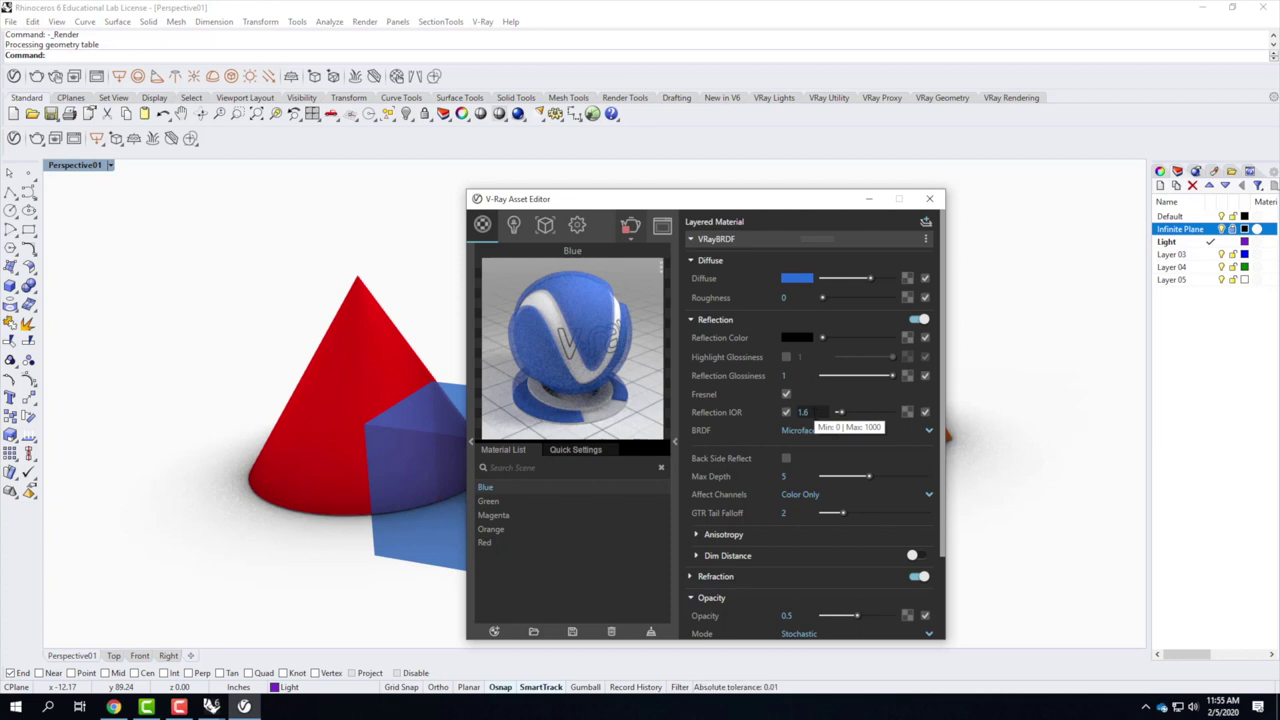
# Try a Blue reflection IOR of 8.0, then settle on 2.0.
pyautogui.click(869, 407)
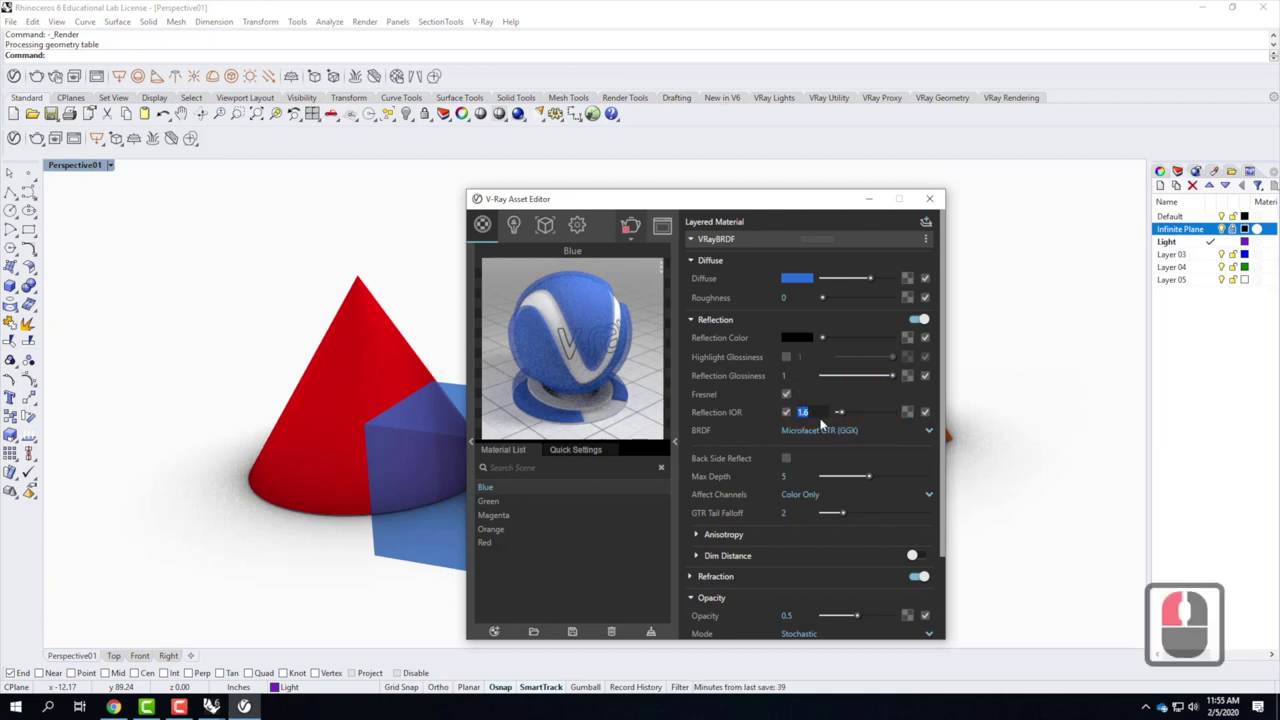
pyautogui.write('8.0')
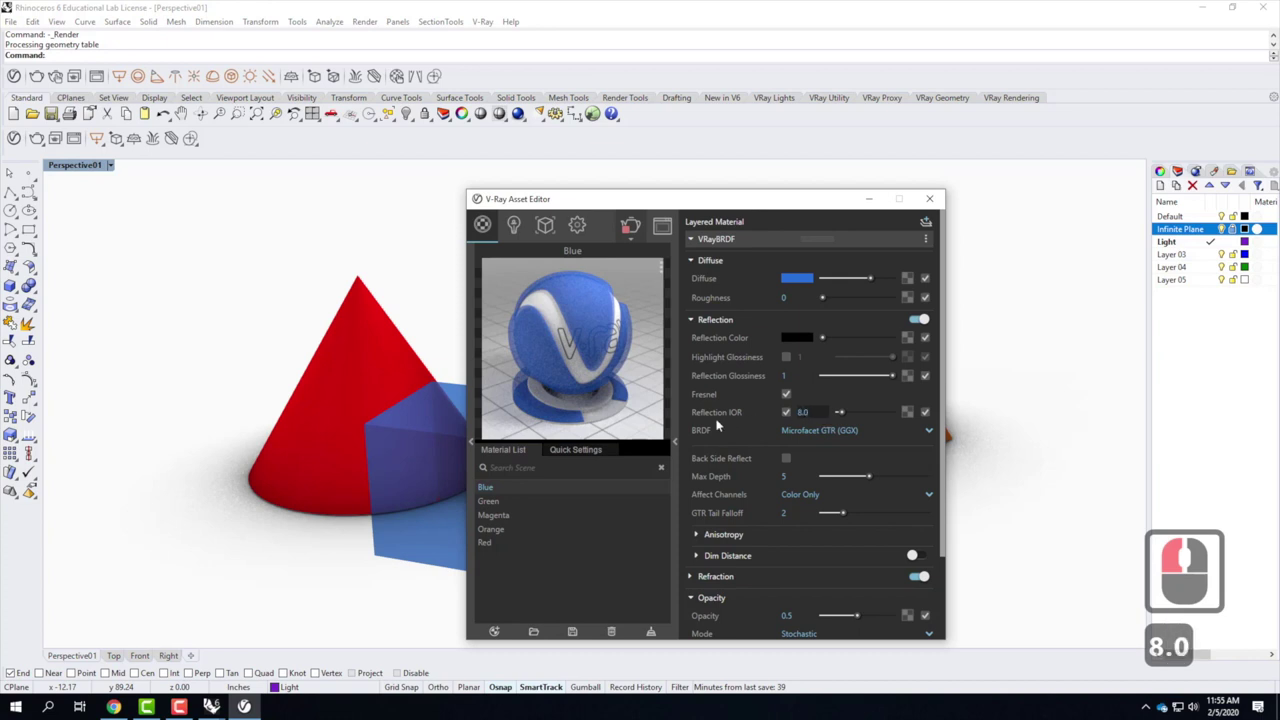
pyautogui.press('Tab')
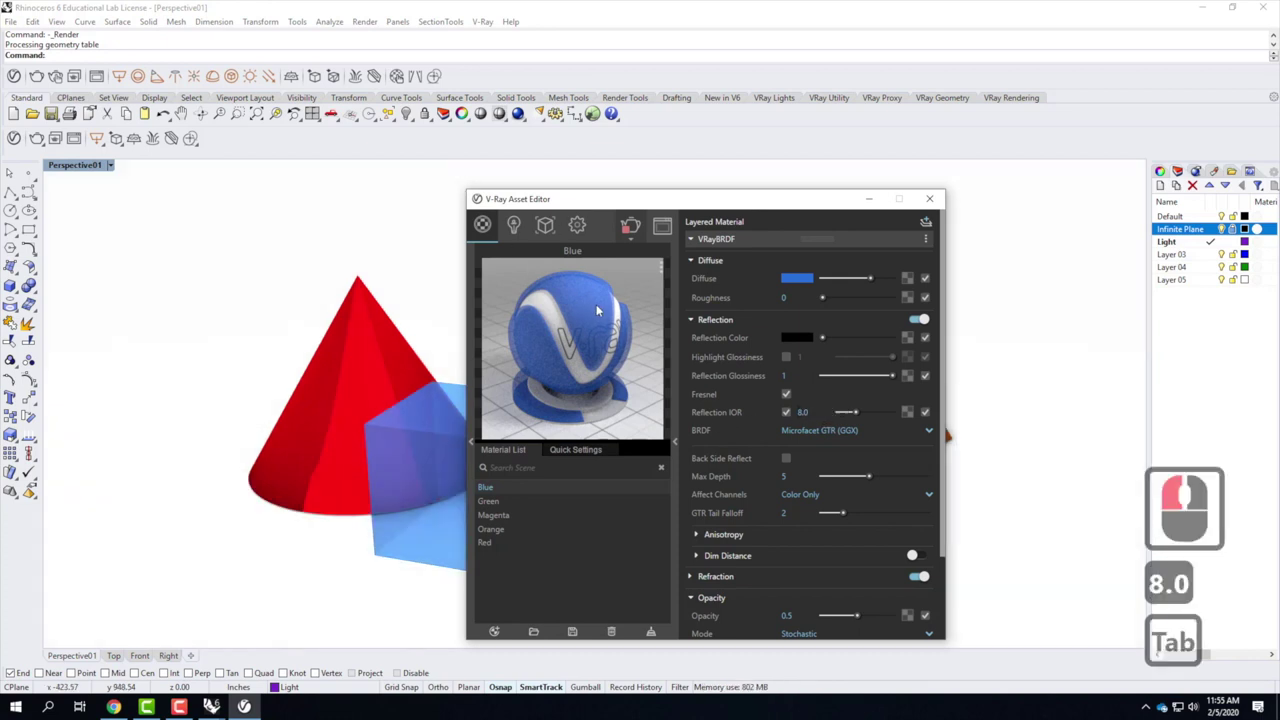
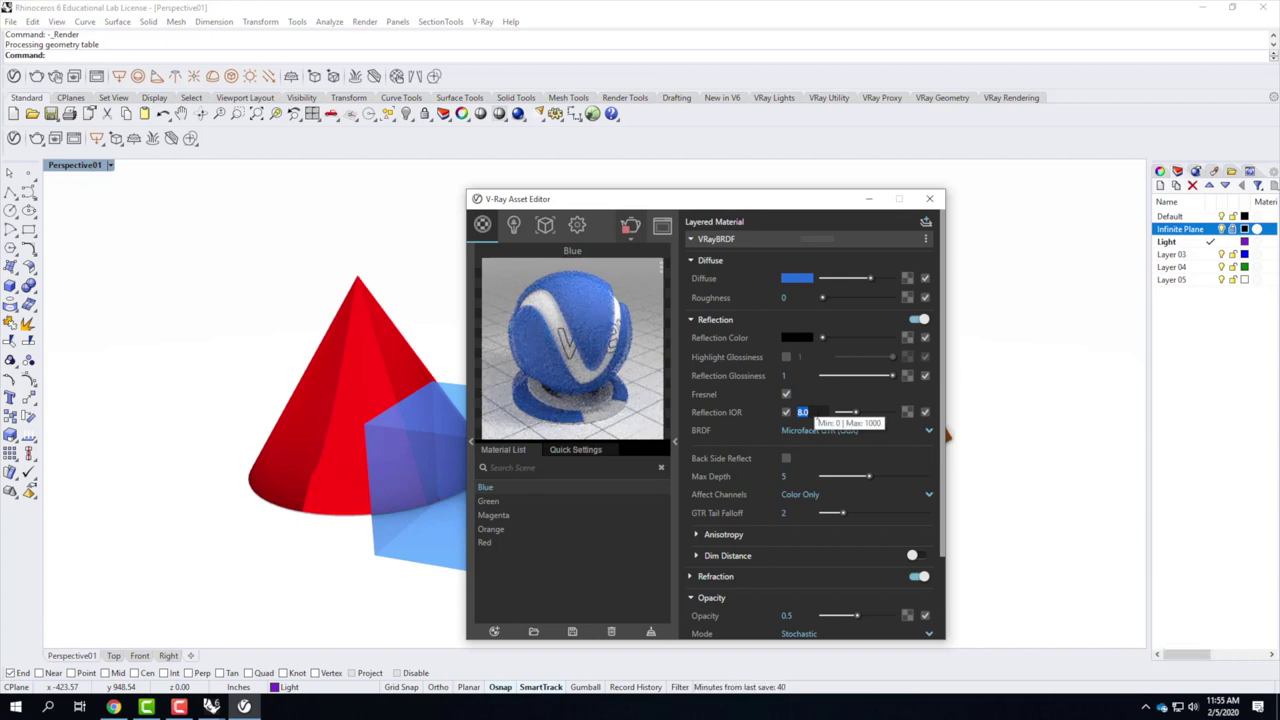
pyautogui.write('2.0')
pyautogui.press('Tab')
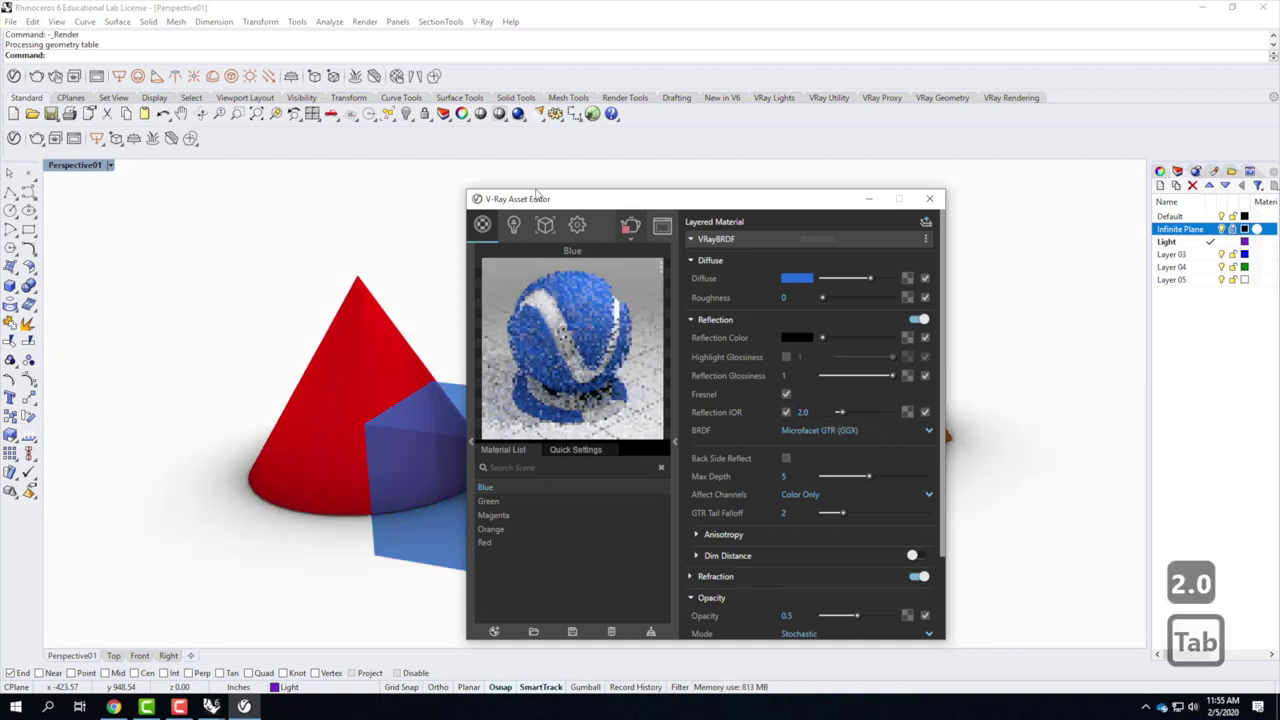
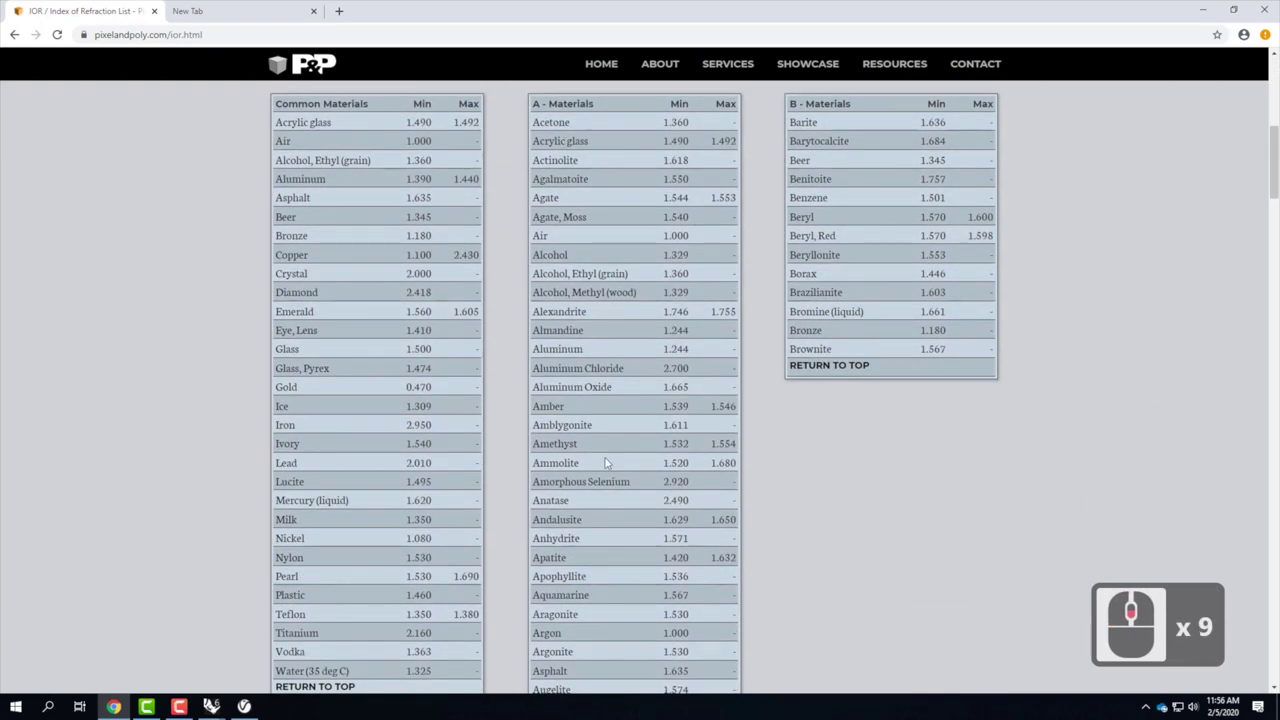
# Scroll through the pixelandpoly IOR tables of common, A and C materials.
pyautogui.scroll(-3)
pyautogui.scroll(3)
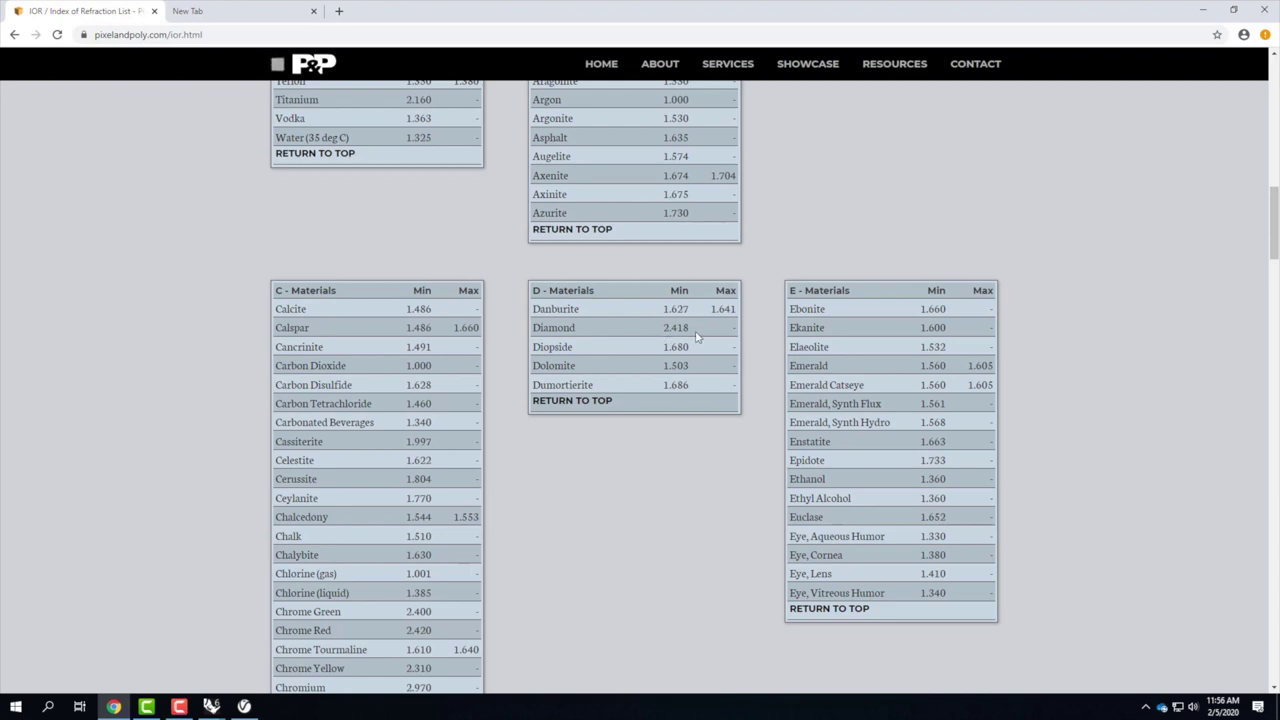
pyautogui.scroll(-3)
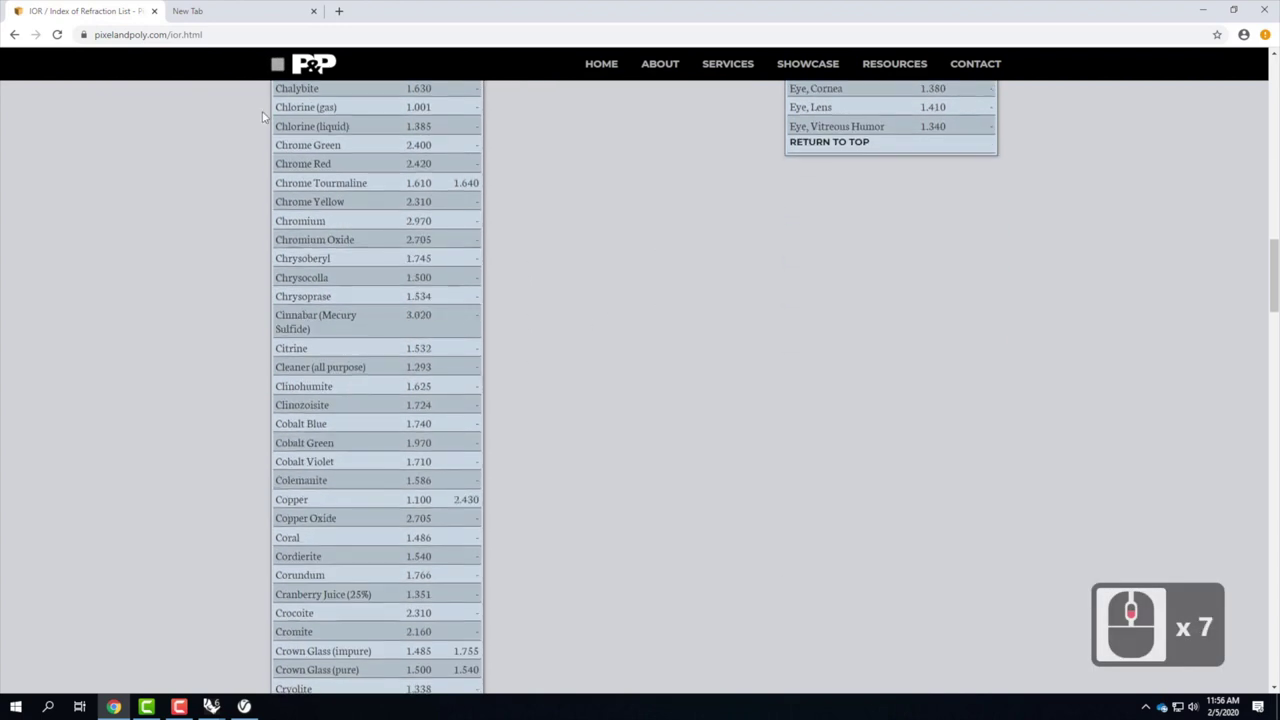
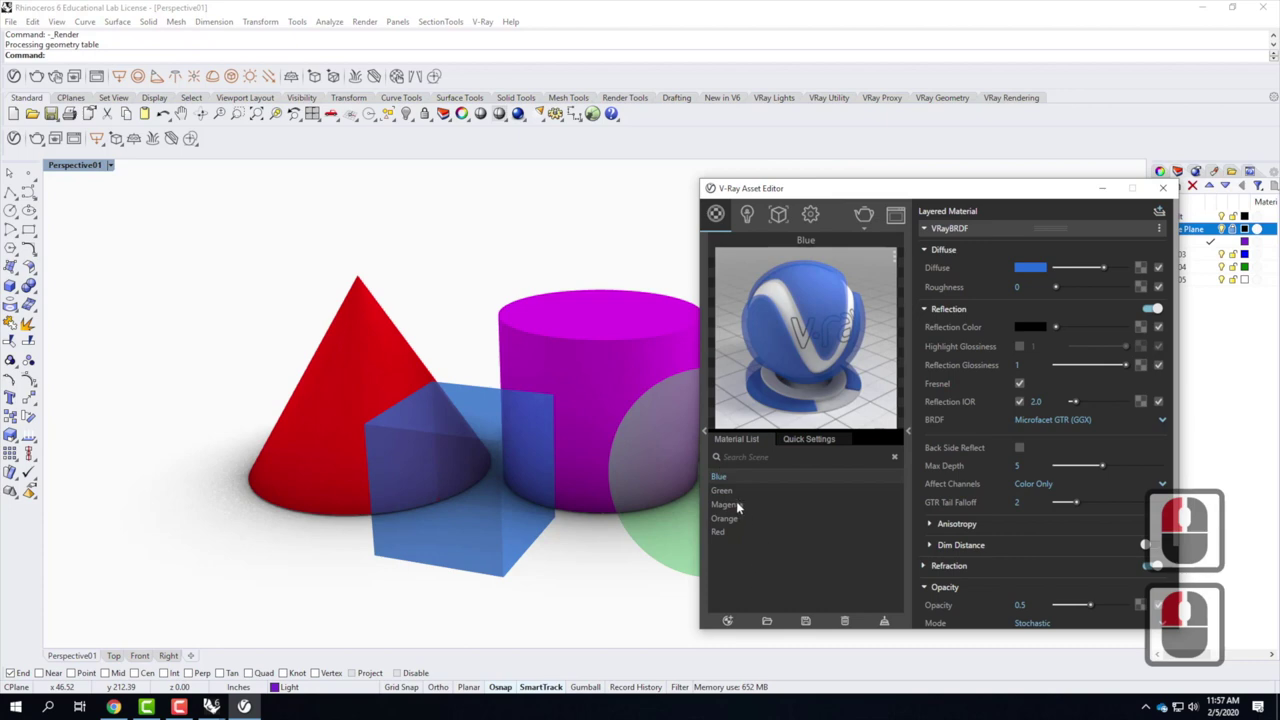
# Select the Magenta material and show its Reflection section with IOR 1.321.
pyautogui.click(740, 504)
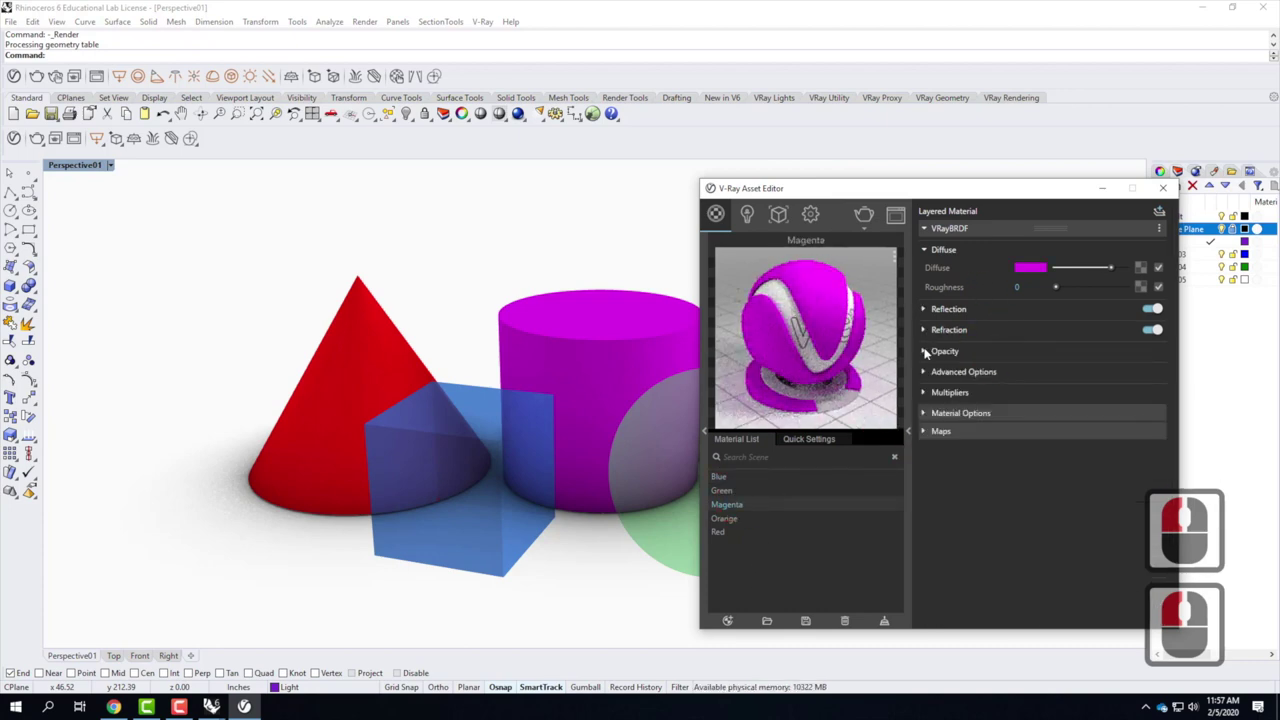
pyautogui.click(926, 309)
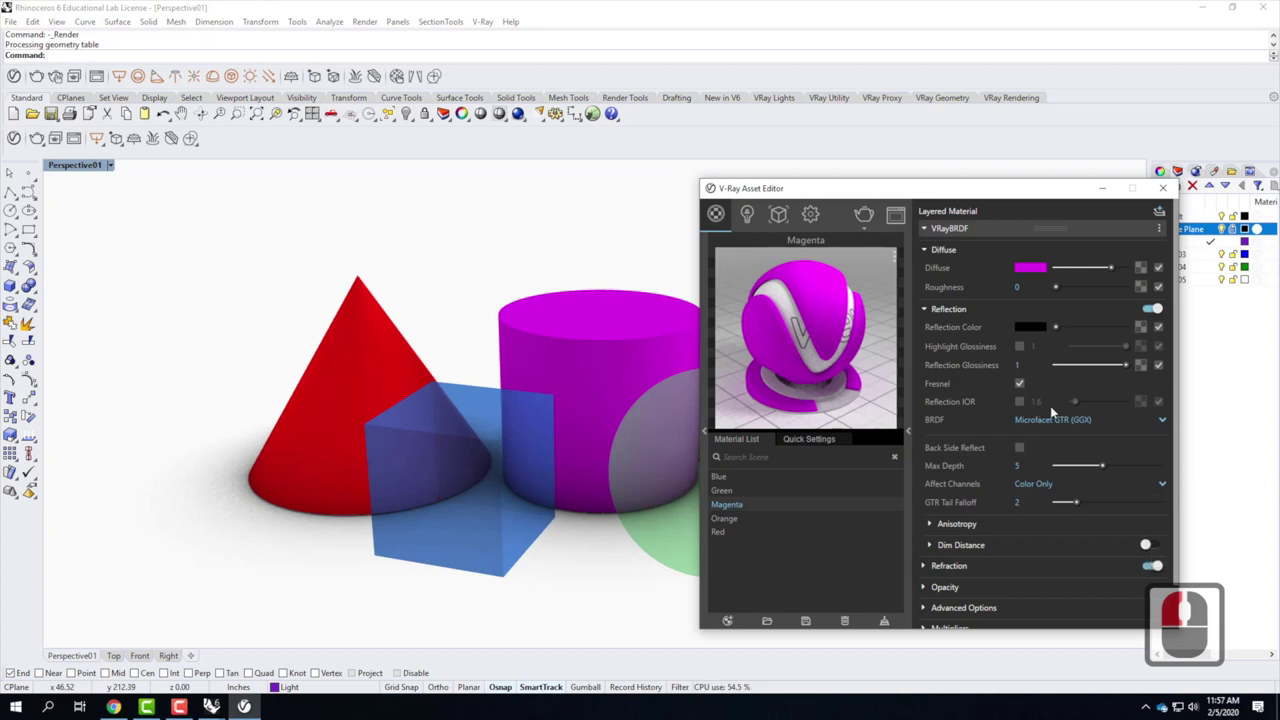
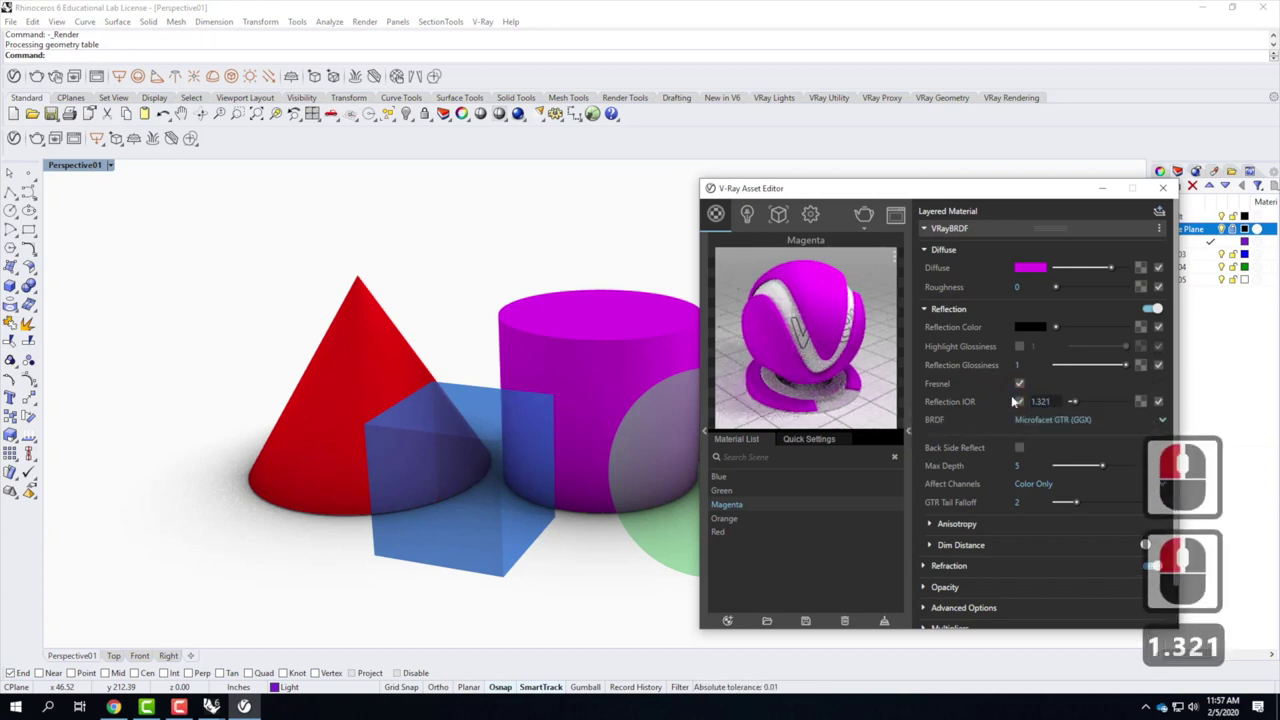
pyautogui.press('Tab')
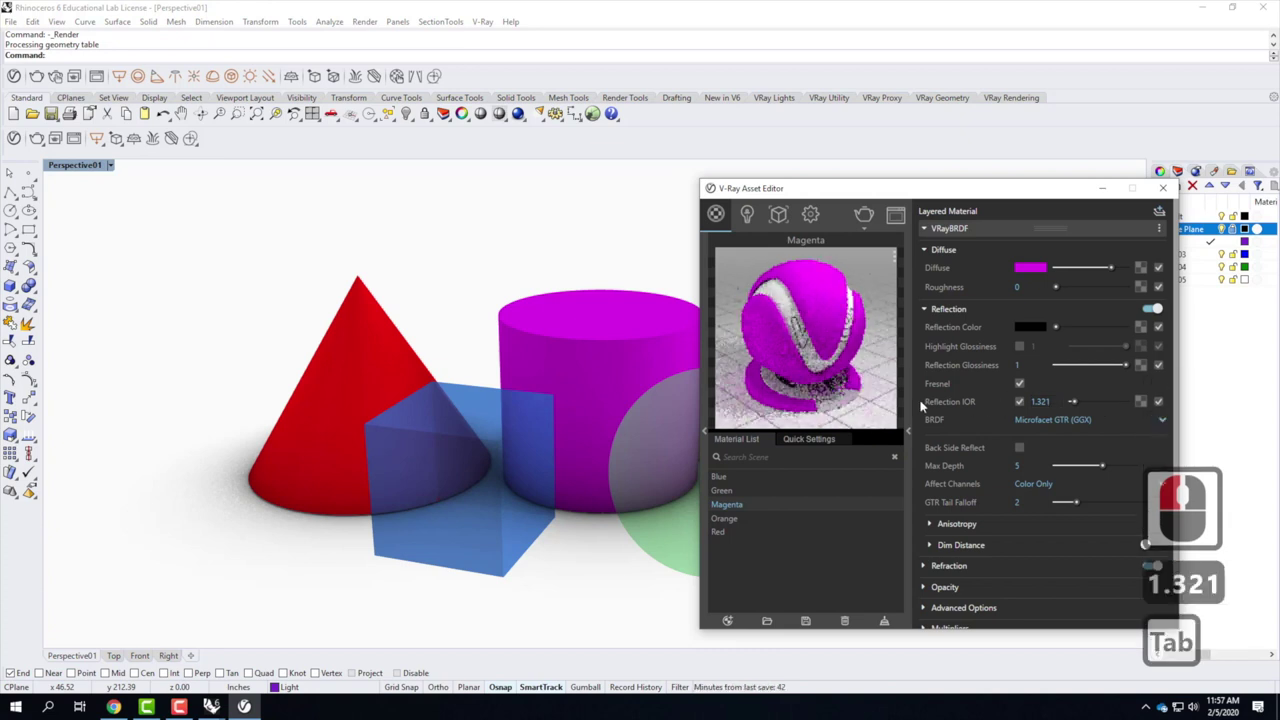
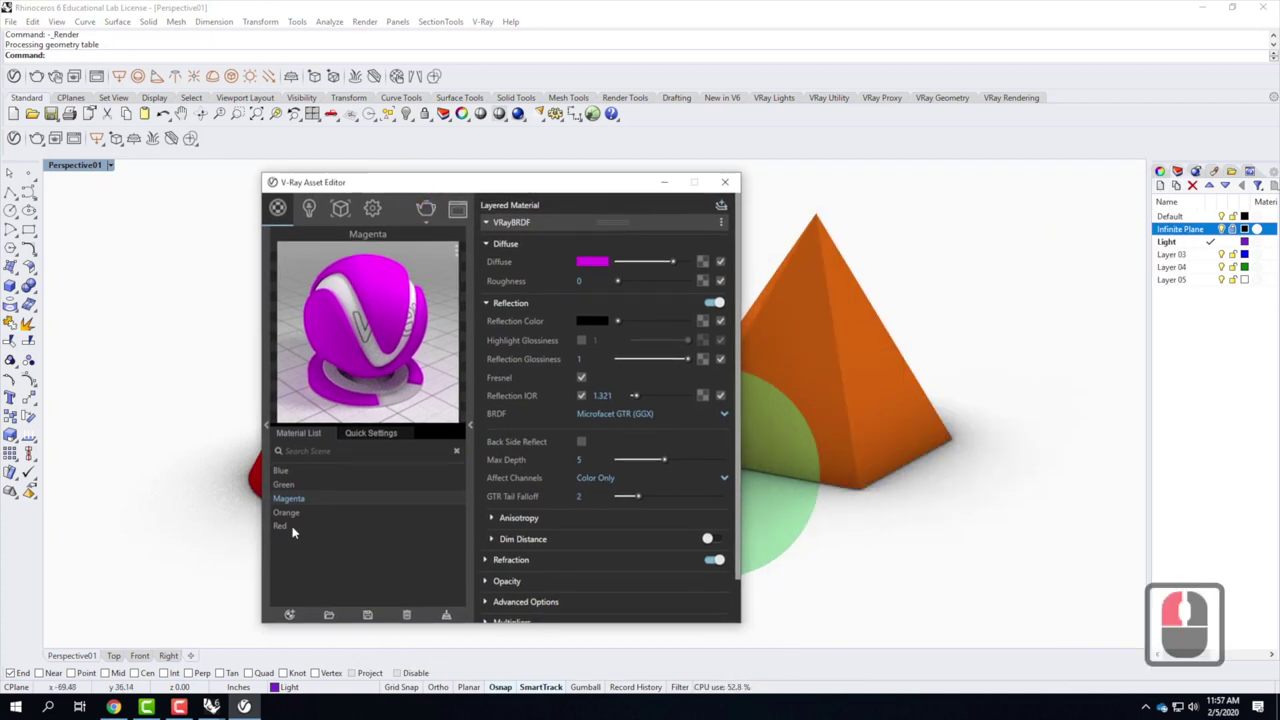
# Enable a custom reflection IOR on the Orange material and set it to 5.0.
pyautogui.click(295, 512)
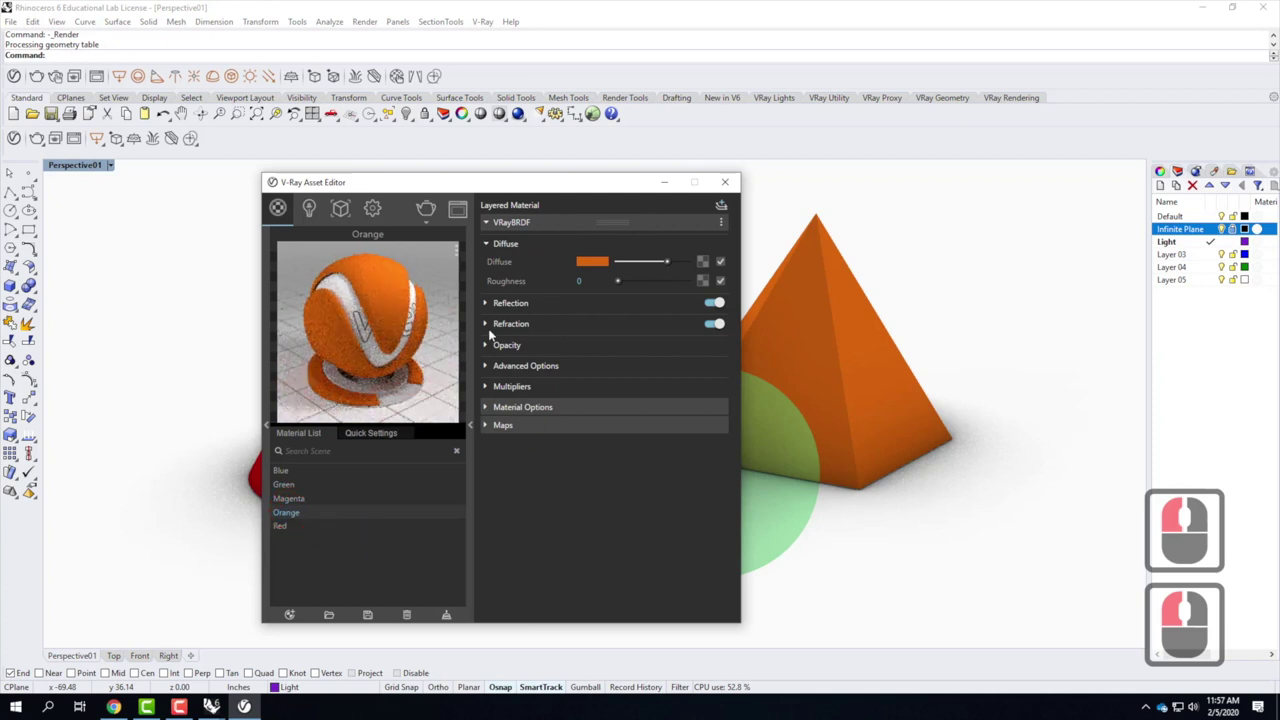
pyautogui.click(487, 304)
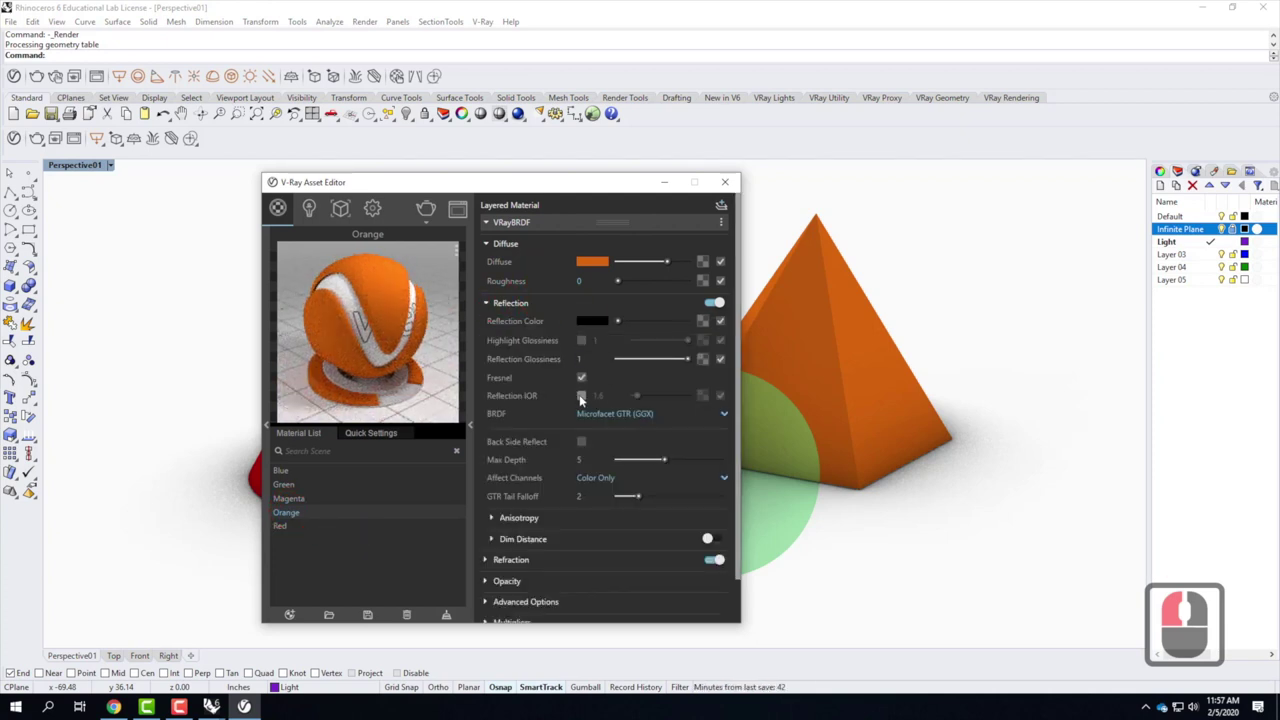
pyautogui.click(596, 394)
pyautogui.click(553, 393)
pyautogui.write('5.0')
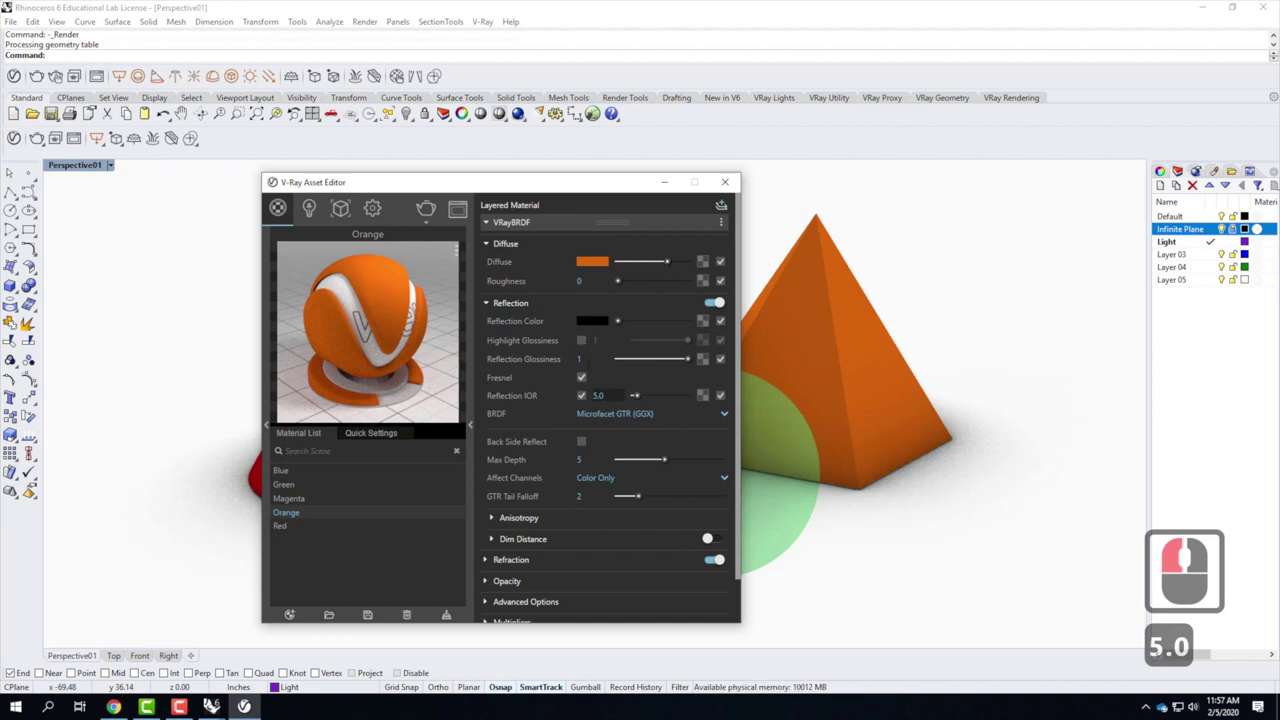
pyautogui.press('Tab')
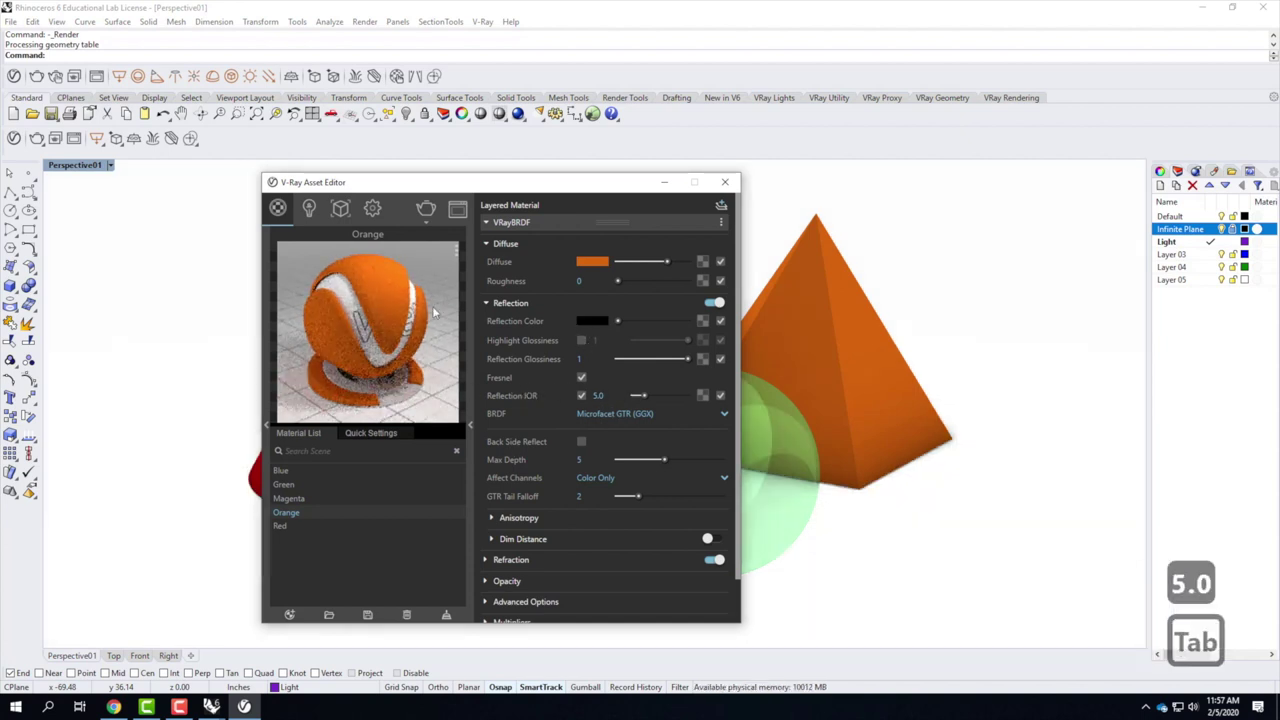
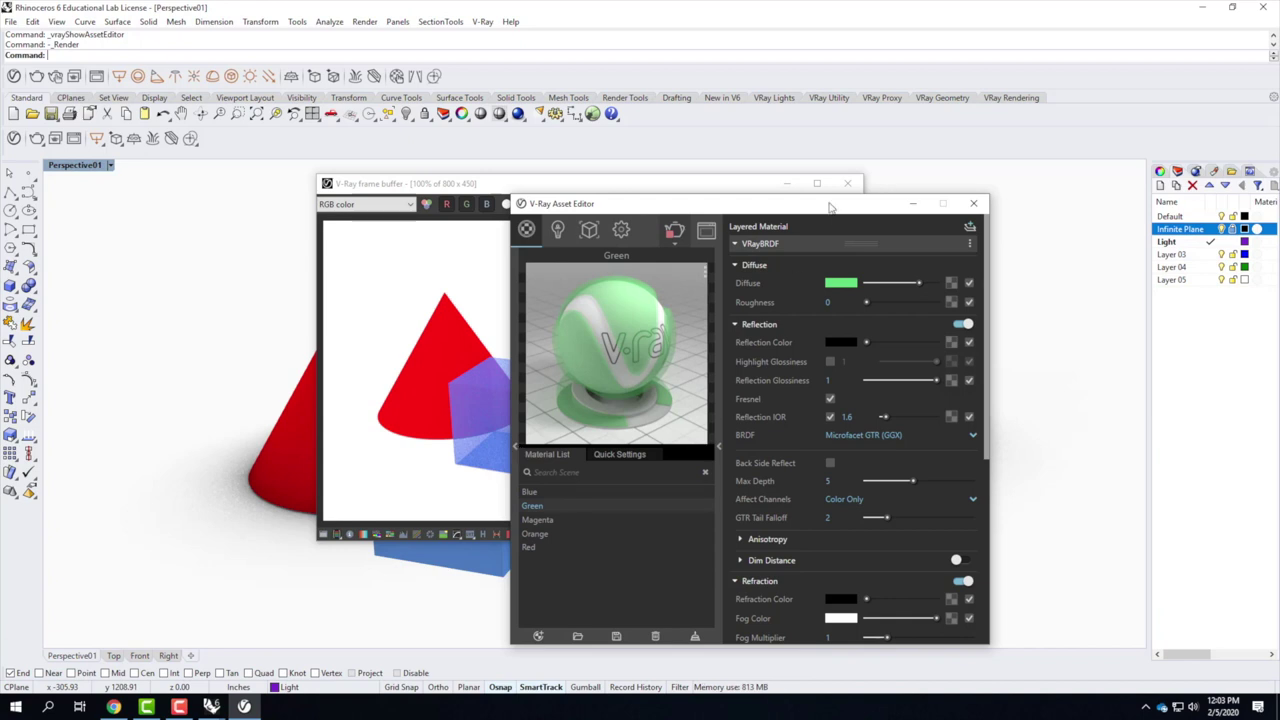
# Drag CarPaint Stochastic TurquoiseBlue from the Carpaint library into the scene materials.
pyautogui.click(722, 441)
pyautogui.click(518, 438)
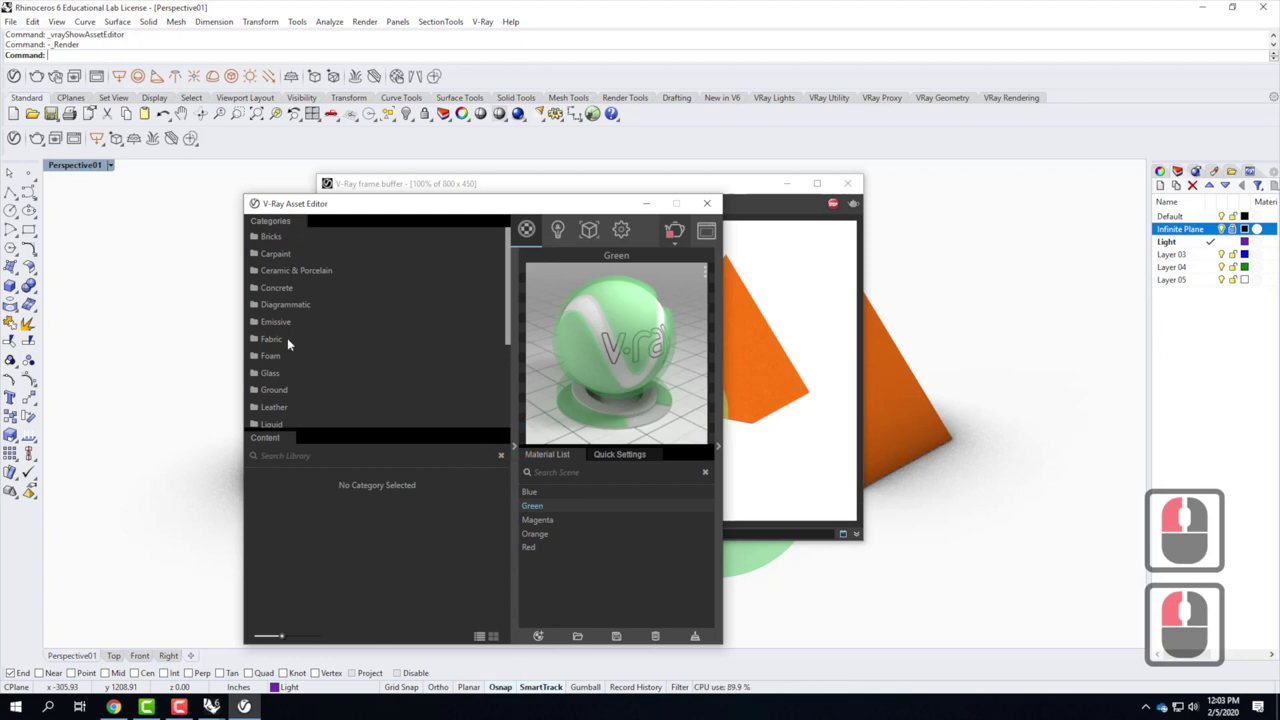
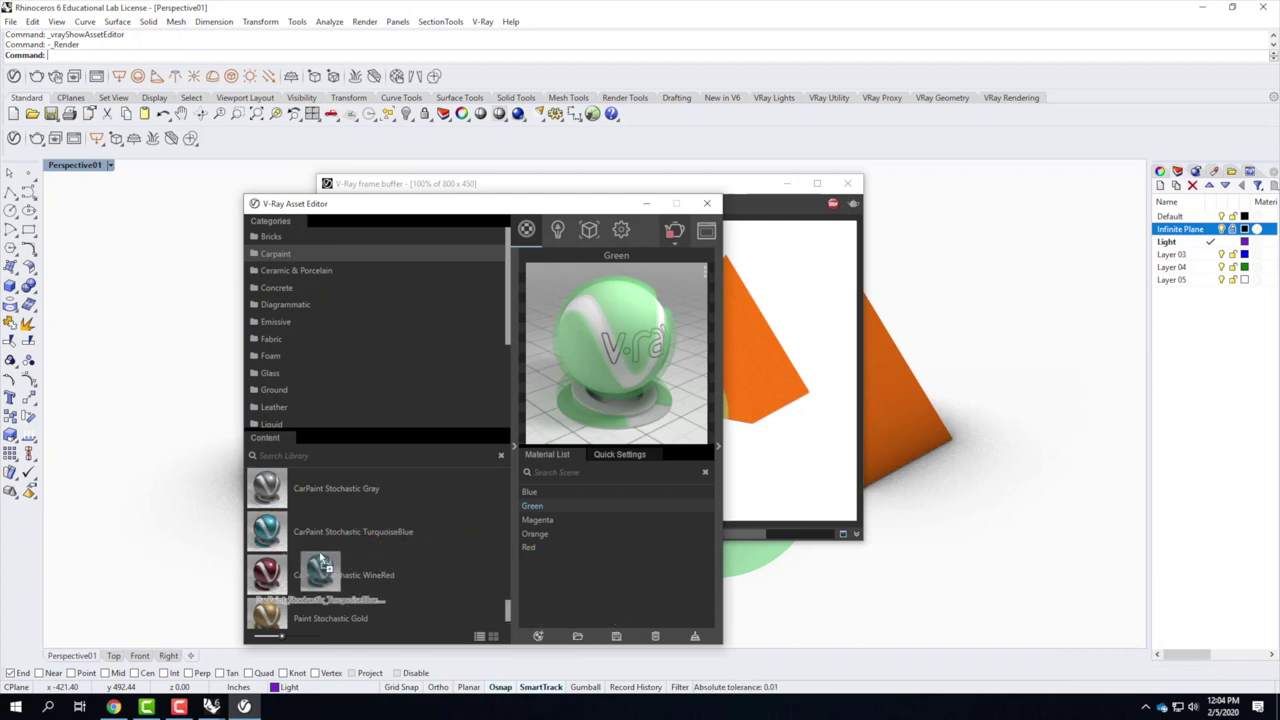
pyautogui.click(594, 576)
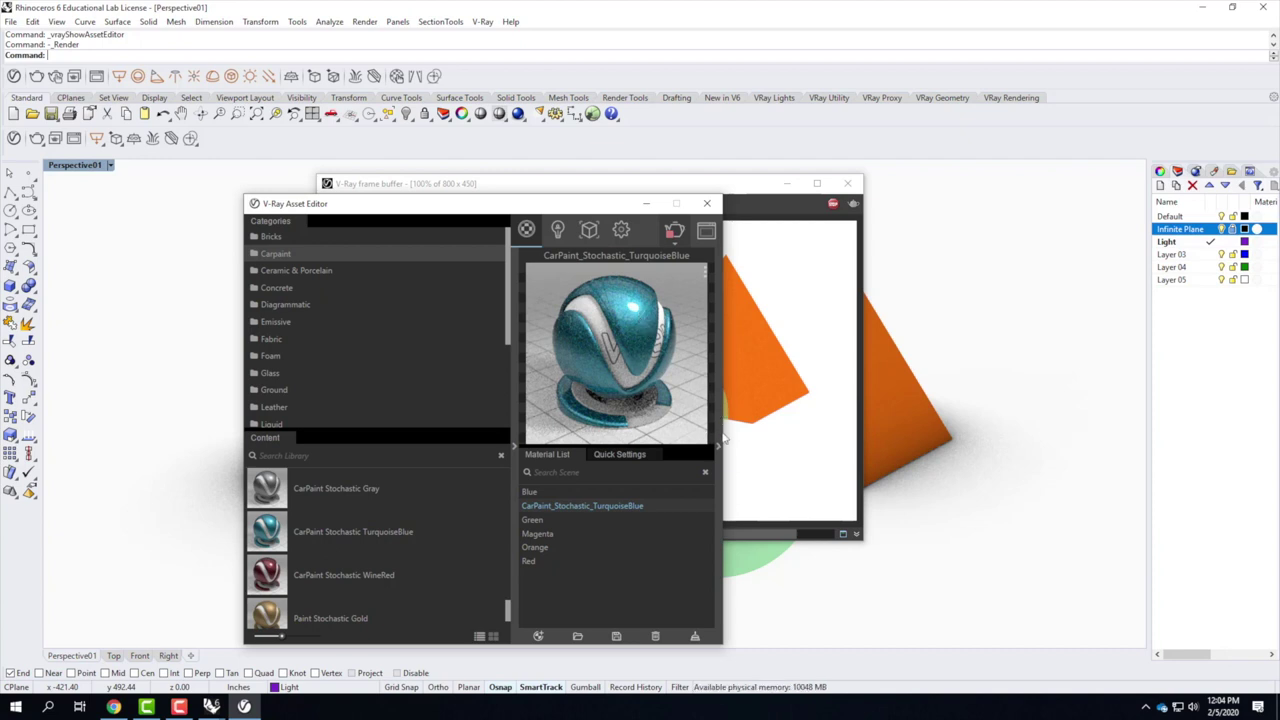
# Inspect the TurquoiseBlue car paint's BRDFReflection and flake layers.
pyautogui.click(723, 433)
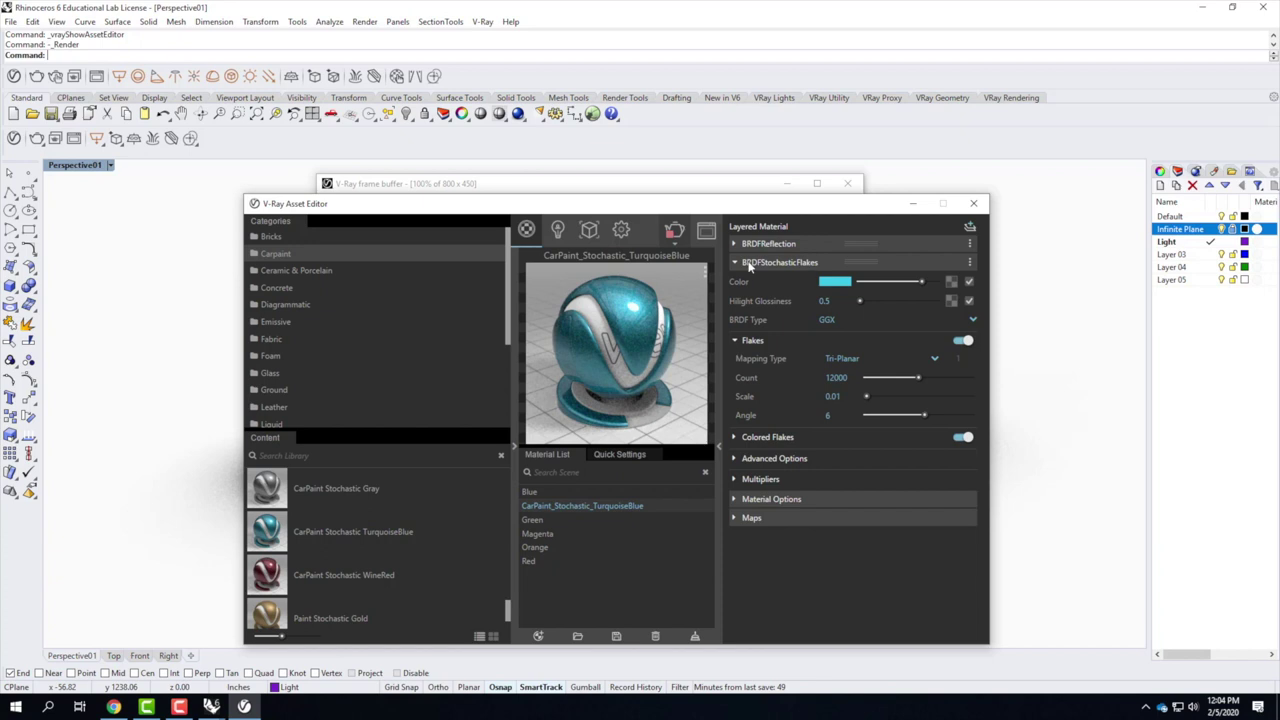
pyautogui.click(738, 246)
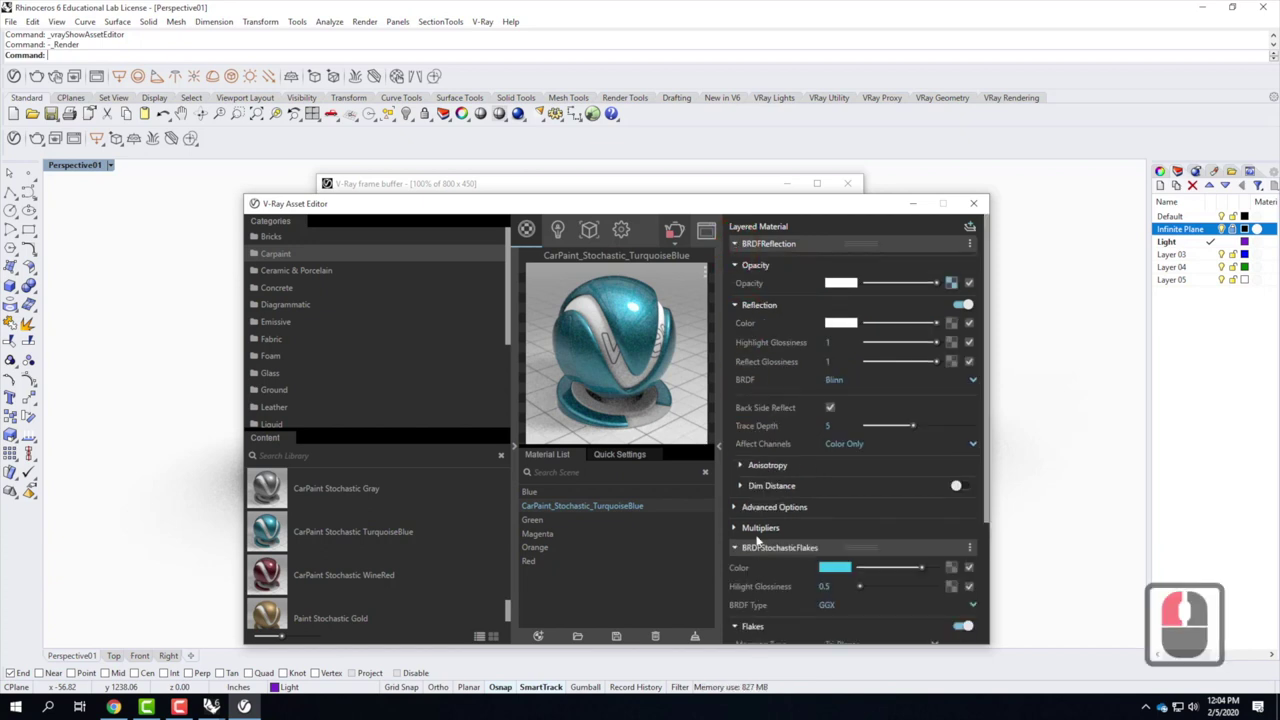
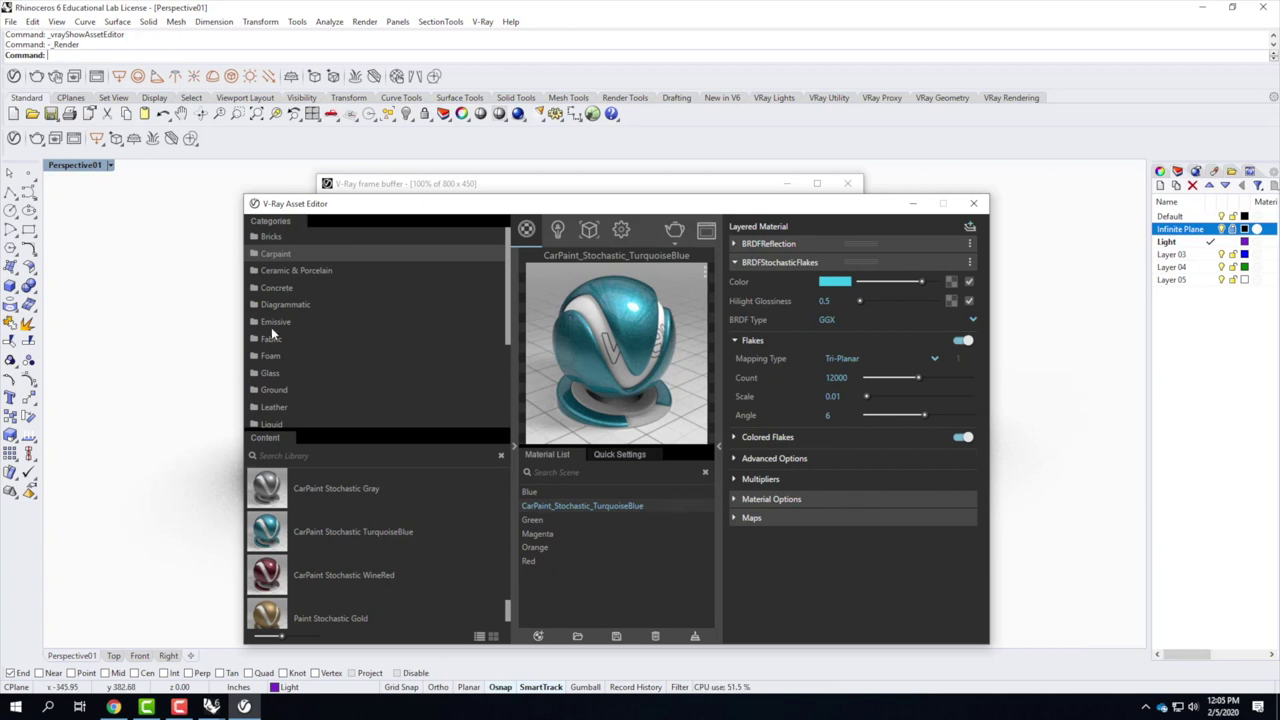
# Browse the Fabric library materials, then switch to the Ground category.
pyautogui.click(279, 344)
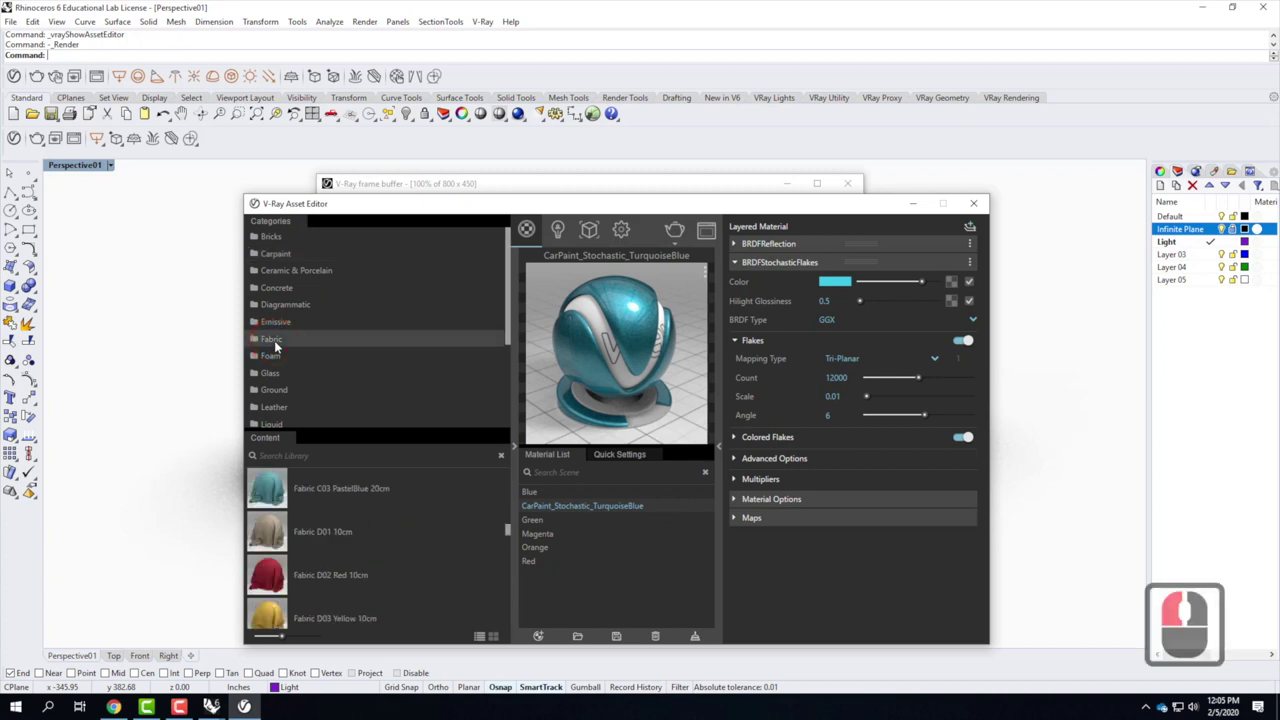
pyautogui.middleClick(314, 529)
pyautogui.middleClick(314, 530)
pyautogui.middleClick(314, 534)
pyautogui.middleClick(288, 393)
pyautogui.click(271, 324)
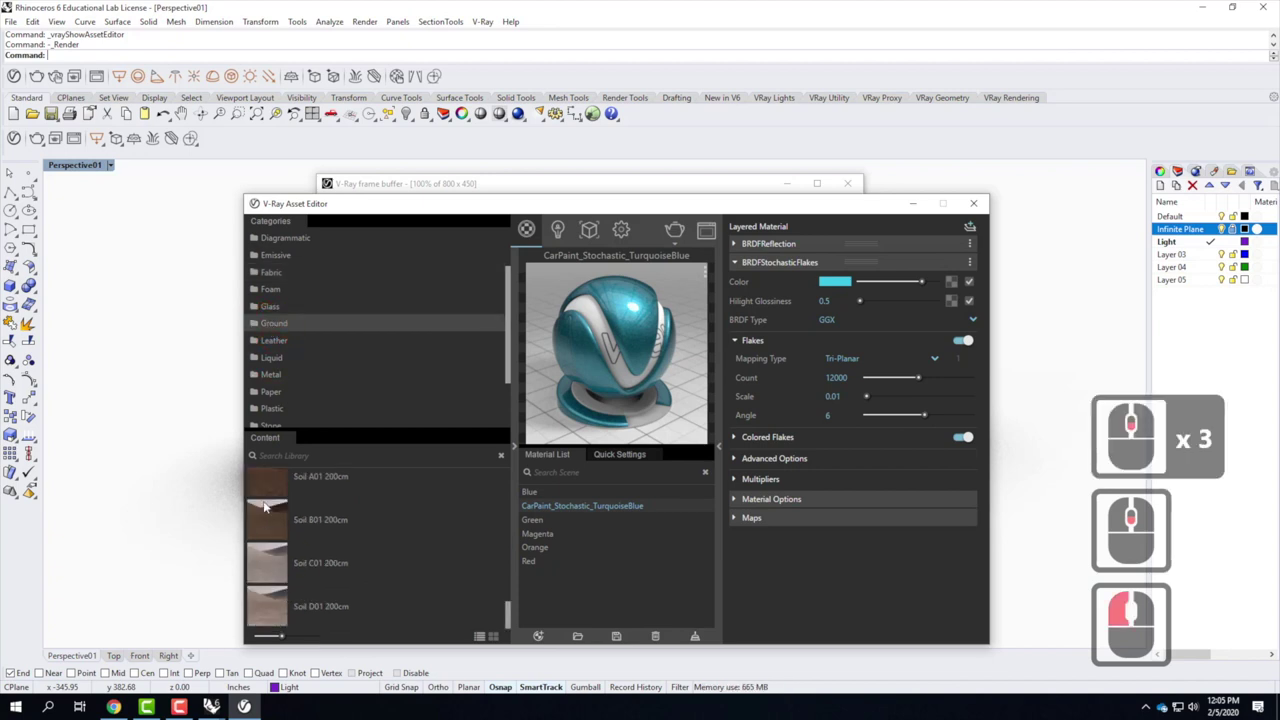